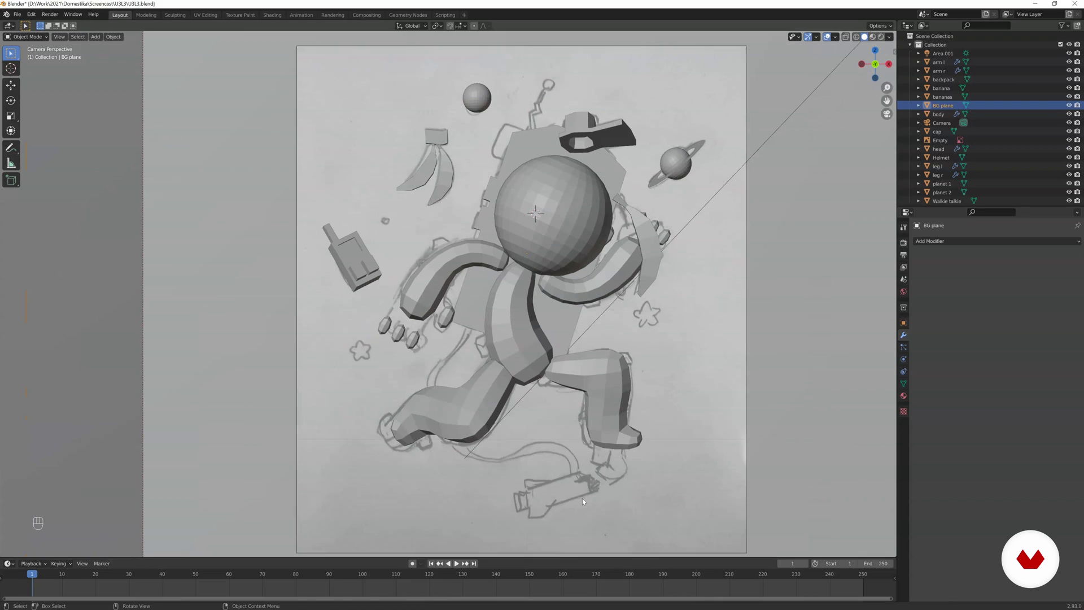
- Add a UV sphere at the cursor, shrink it to star size and move it beside the walkie-talkie
click(513, 333)
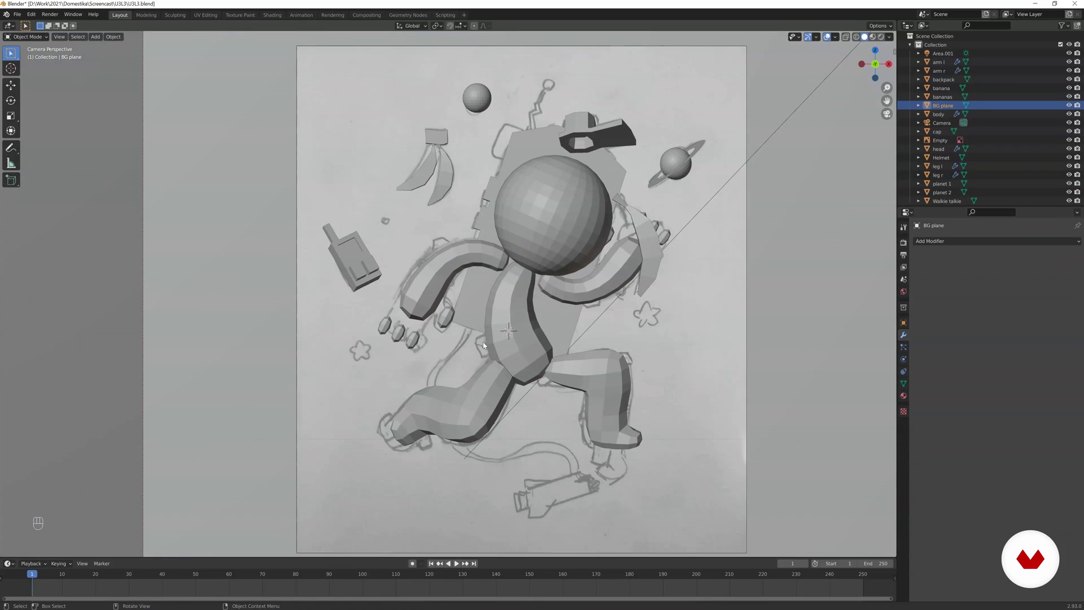
key(shift+a)
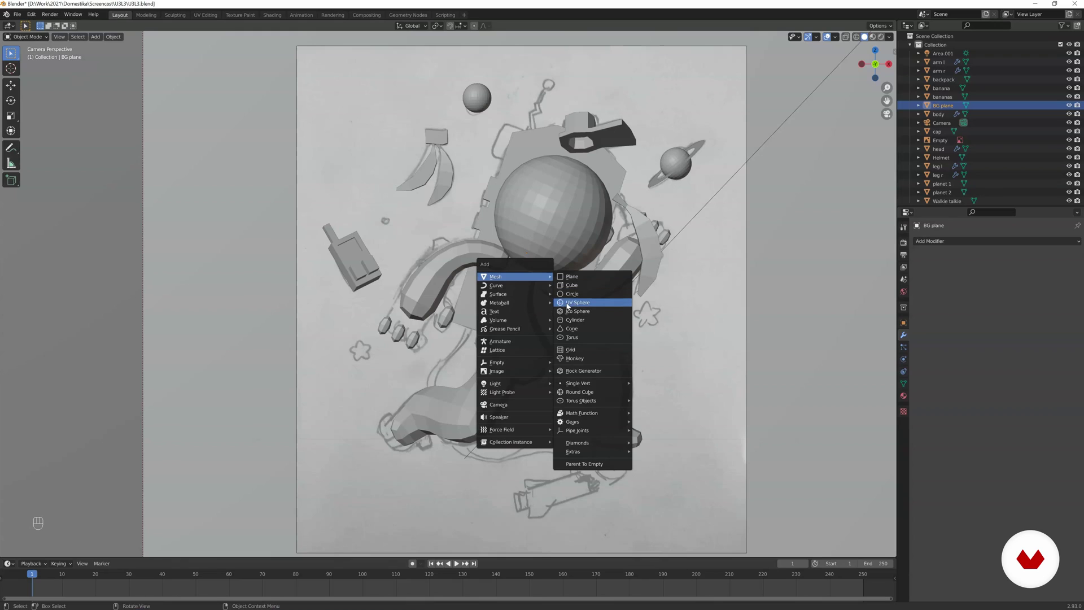
key(s)
key(s)
key(g)
key(s)
key(g)
key(s)
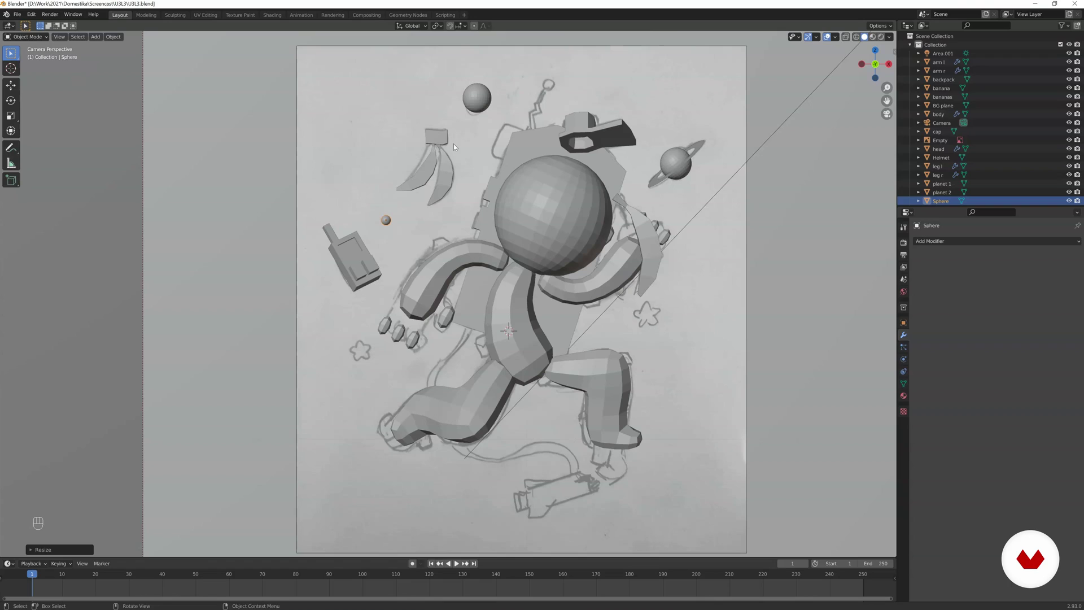
- Duplicate the star sphere in Edit Mode and place copies around the astronaut
key(s)
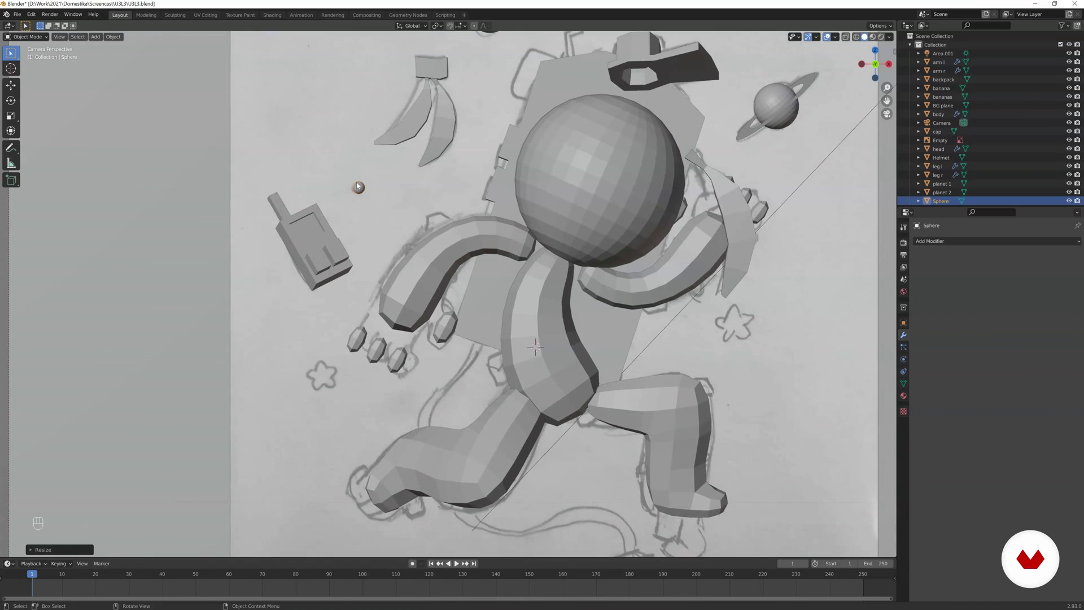
key(g)
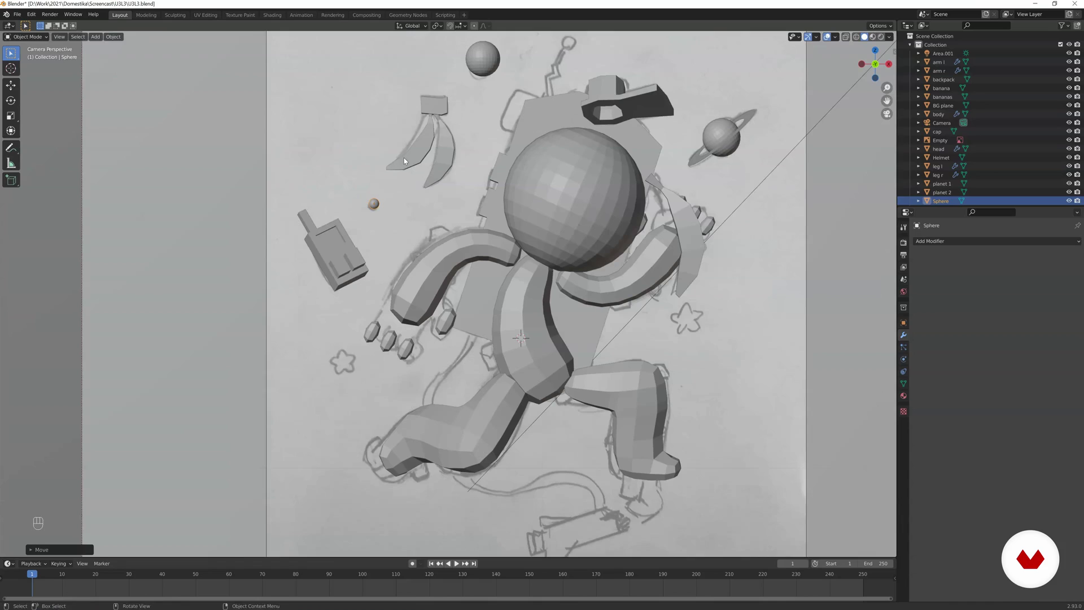
drag(381, 158, 412, 175)
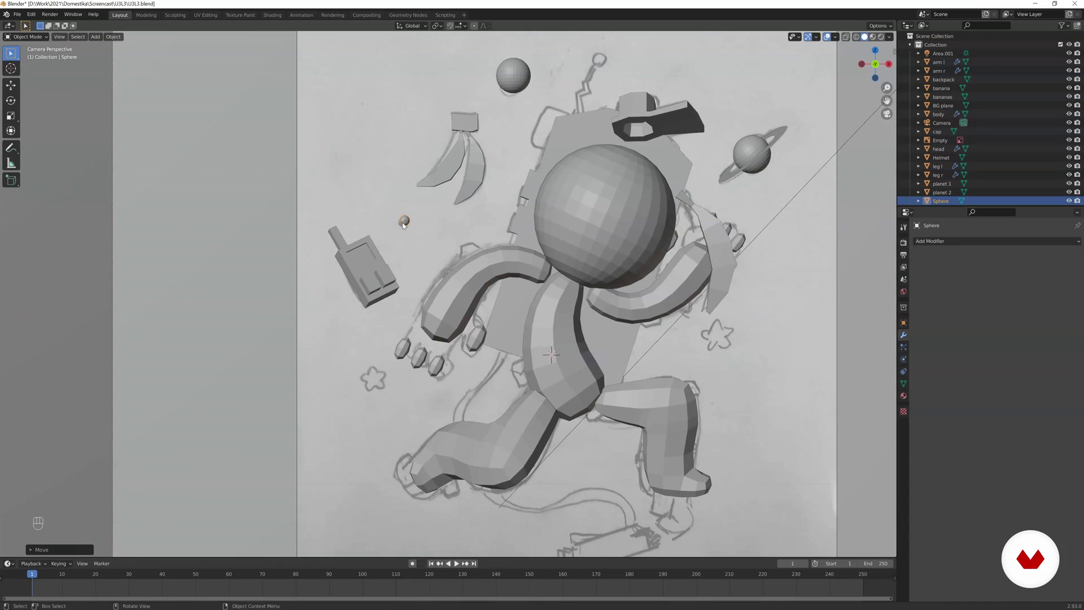
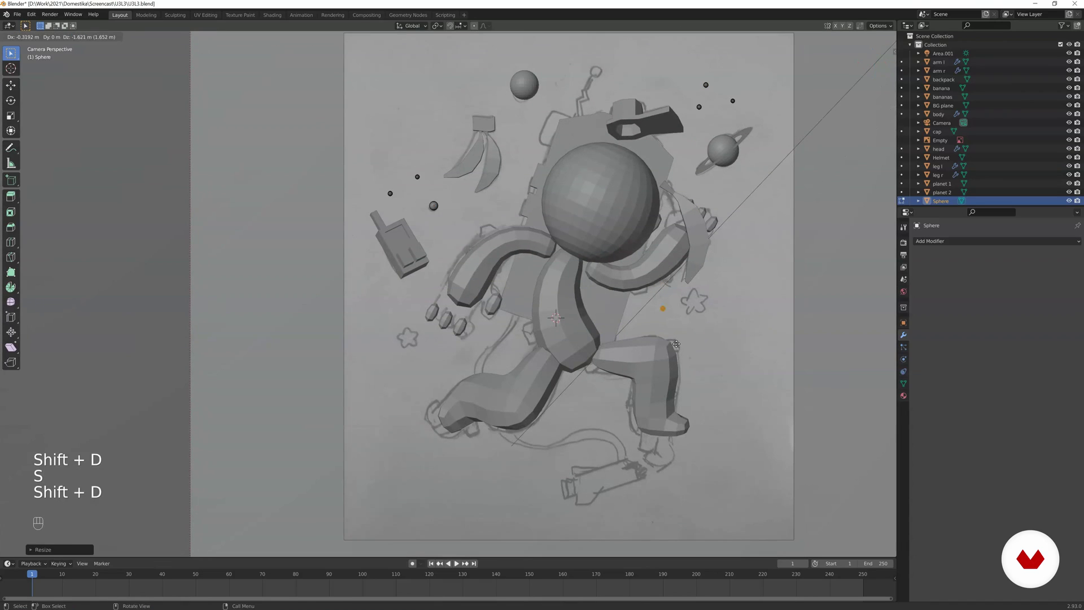
key(shift+d)
key(shift+d)
key(s)
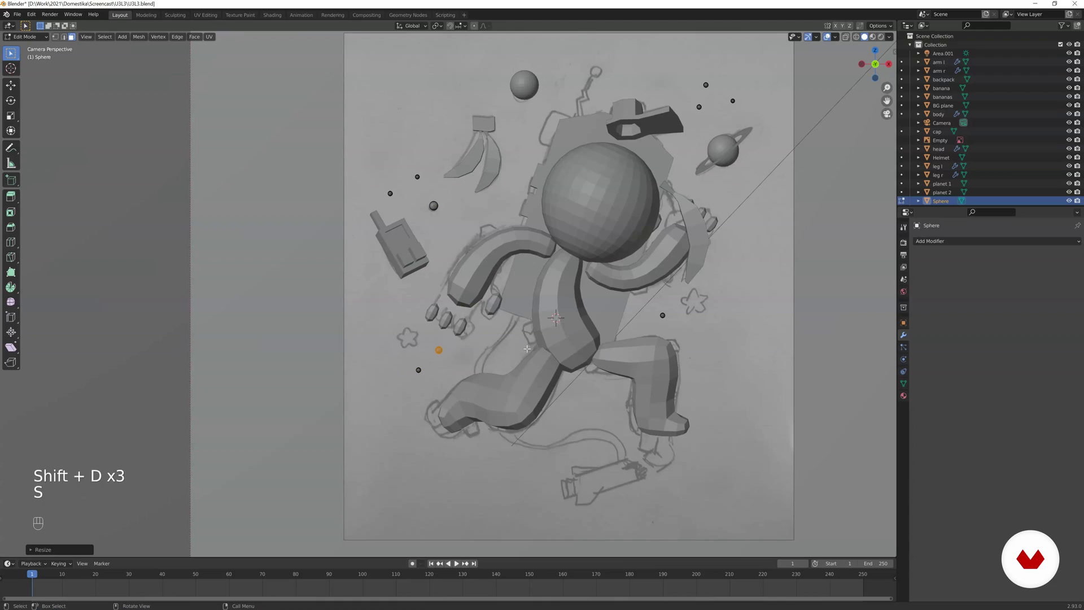
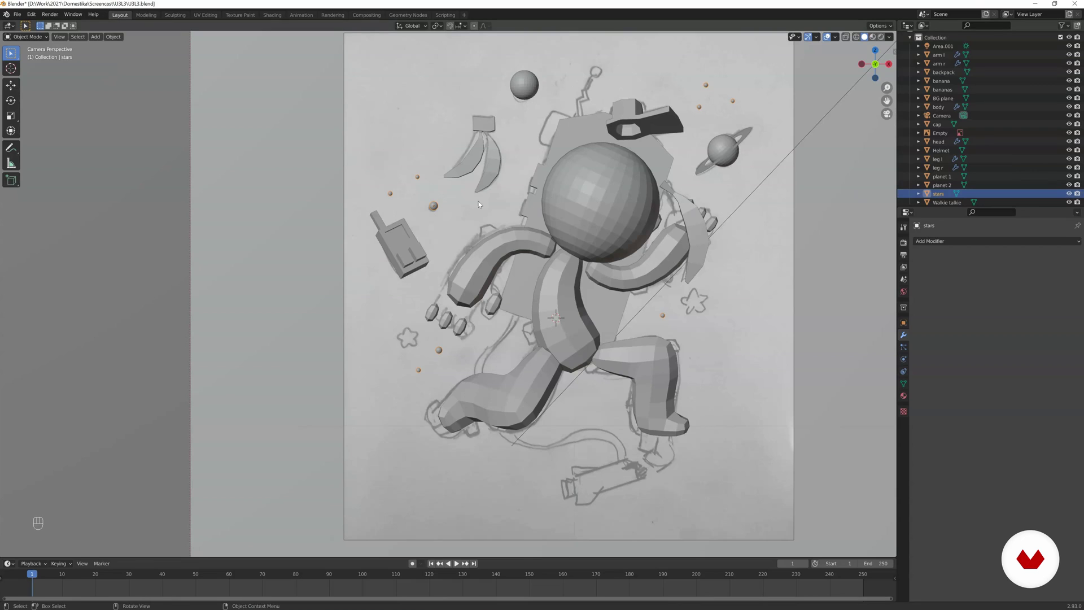
- Rotate the stars near the bananas and check the whole scene through the camera
drag(449, 212, 438, 252)
key(r)
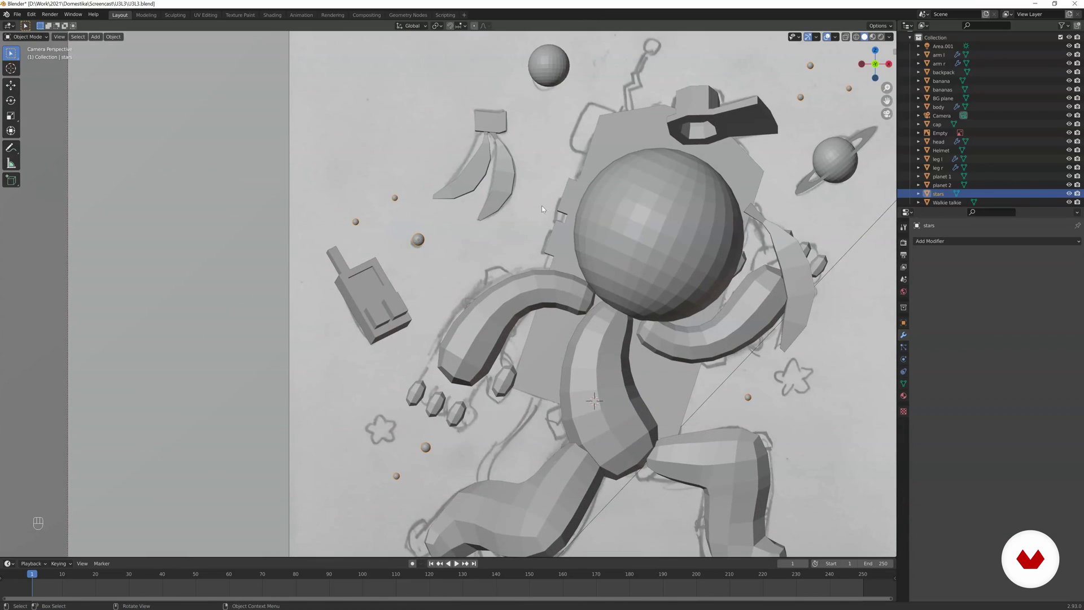
key(r)
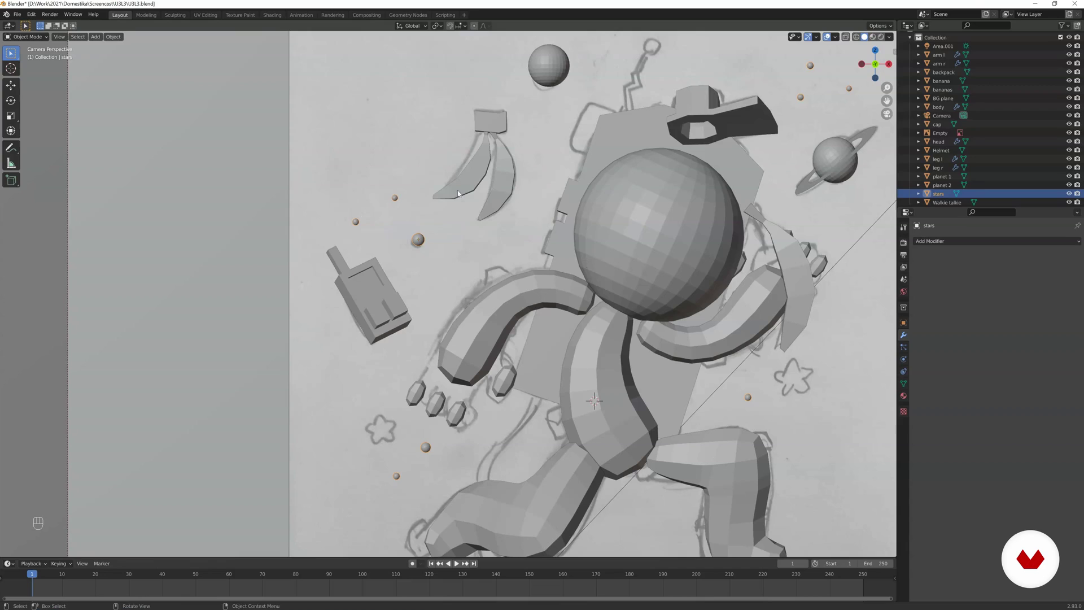
key(r)
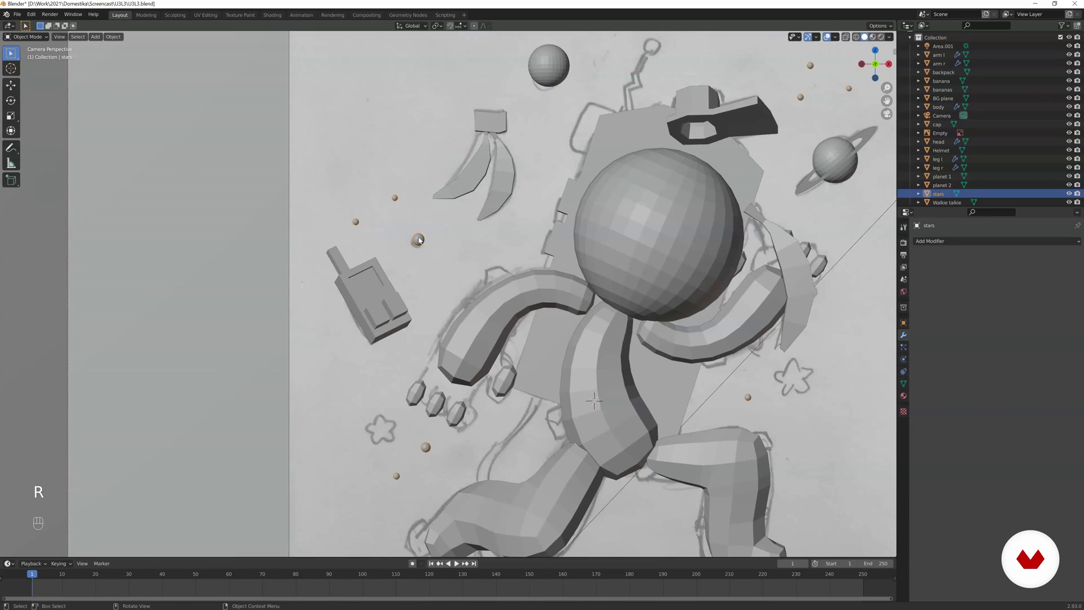
key(r)
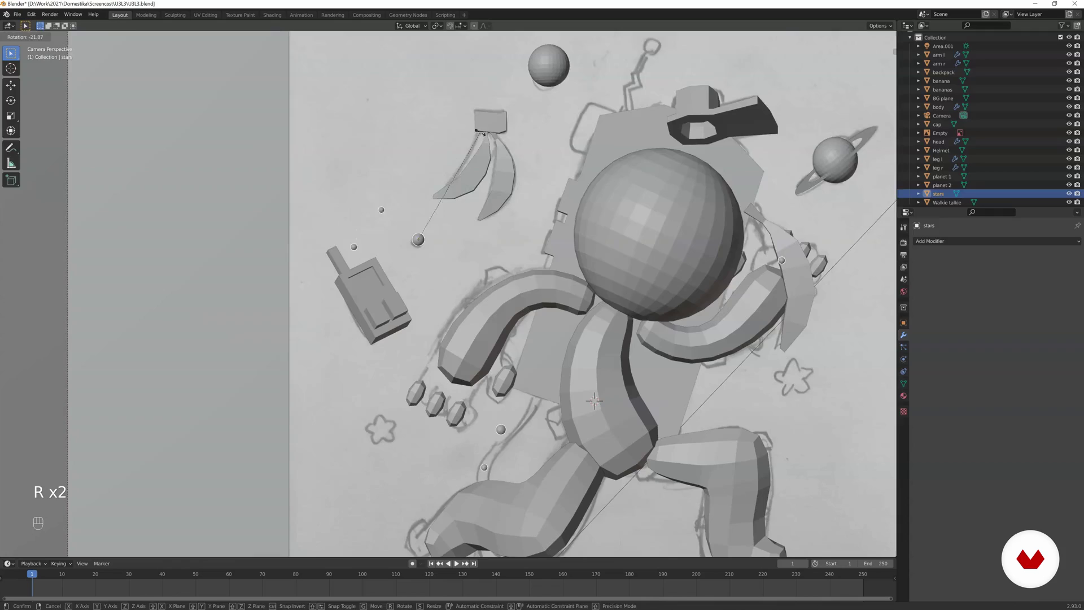
key(r)
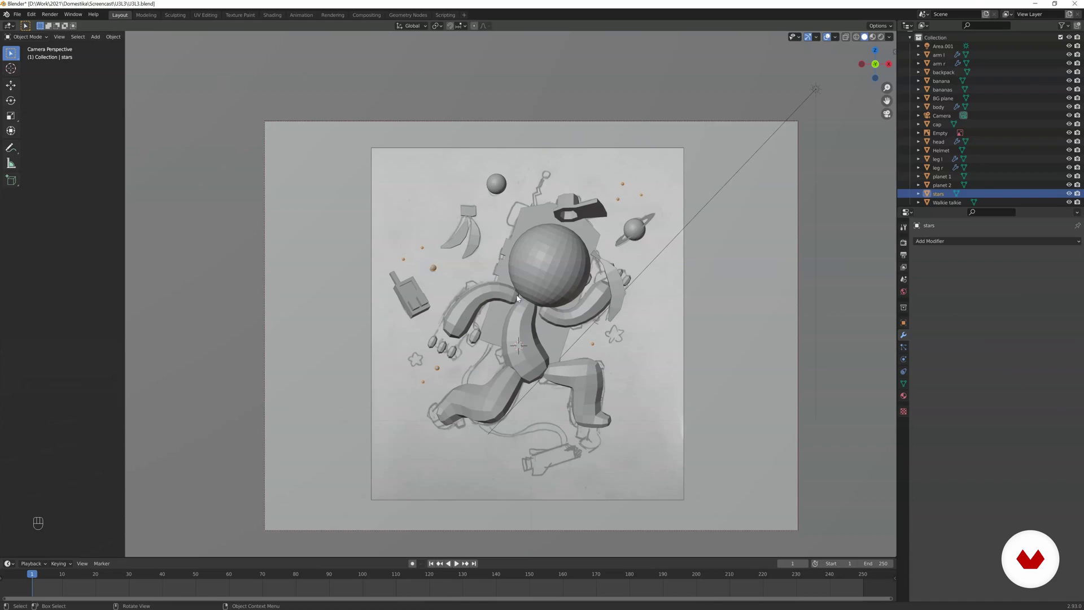
- Add and rotate another star right of the astronaut, naming the object 'stars'
drag(515, 259, 548, 269)
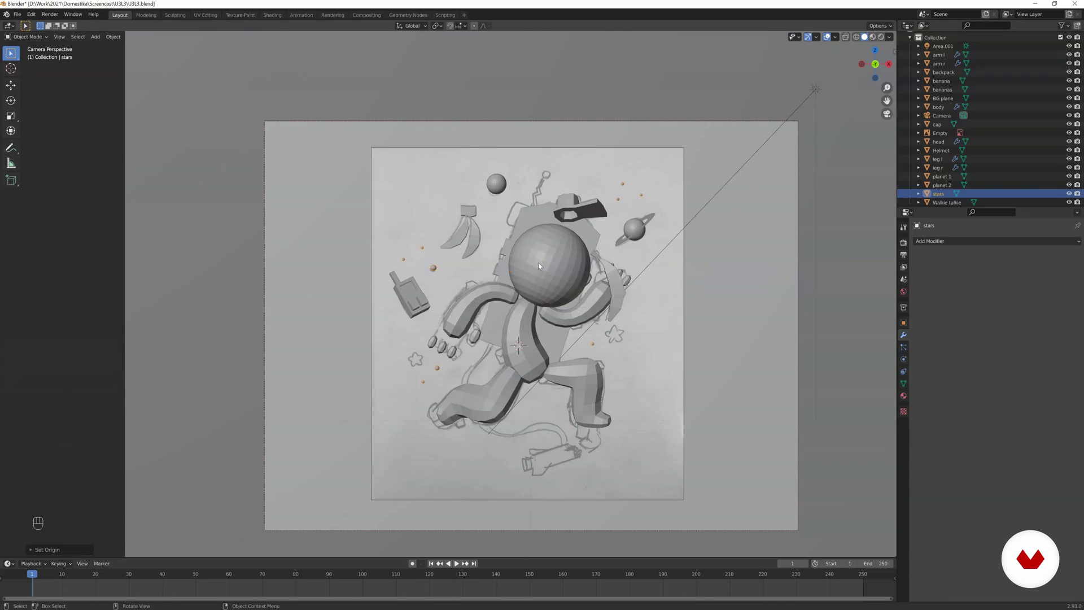
key(r)
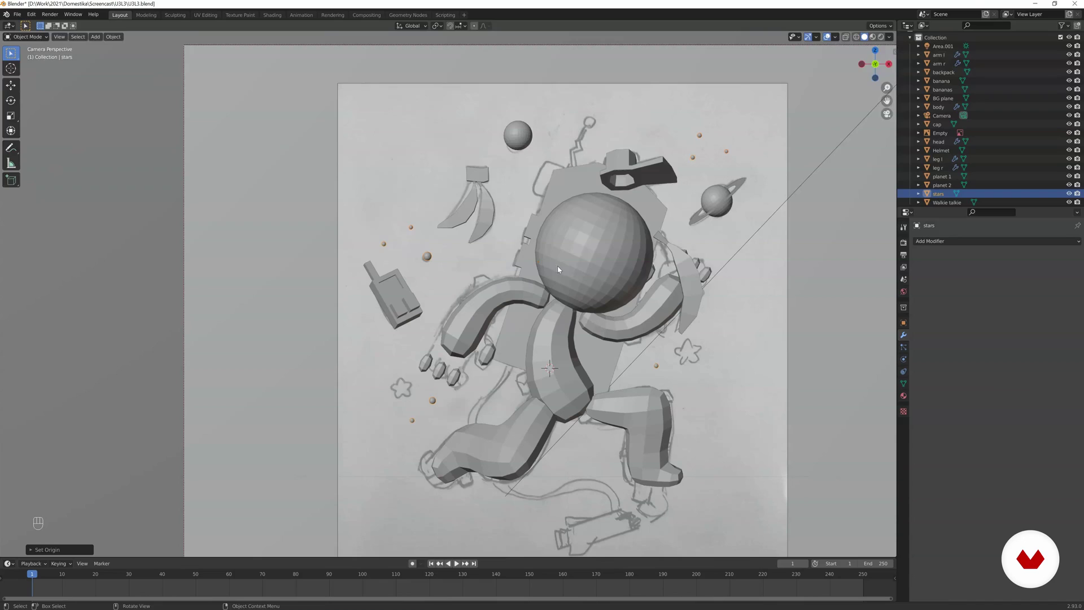
key(r)
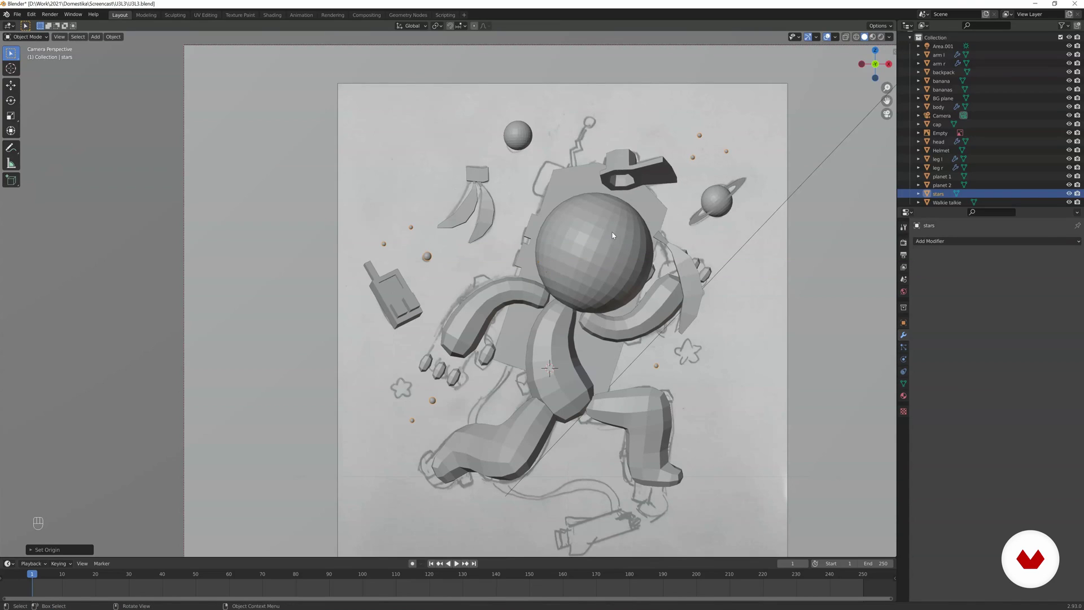
key(s)
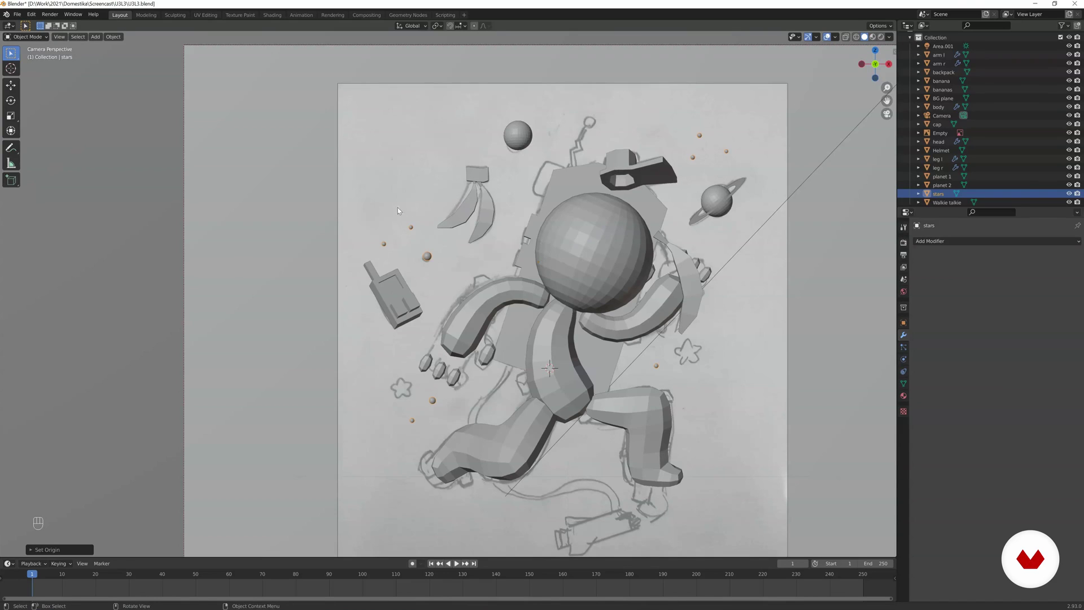
click(432, 335)
drag(435, 319, 452, 264)
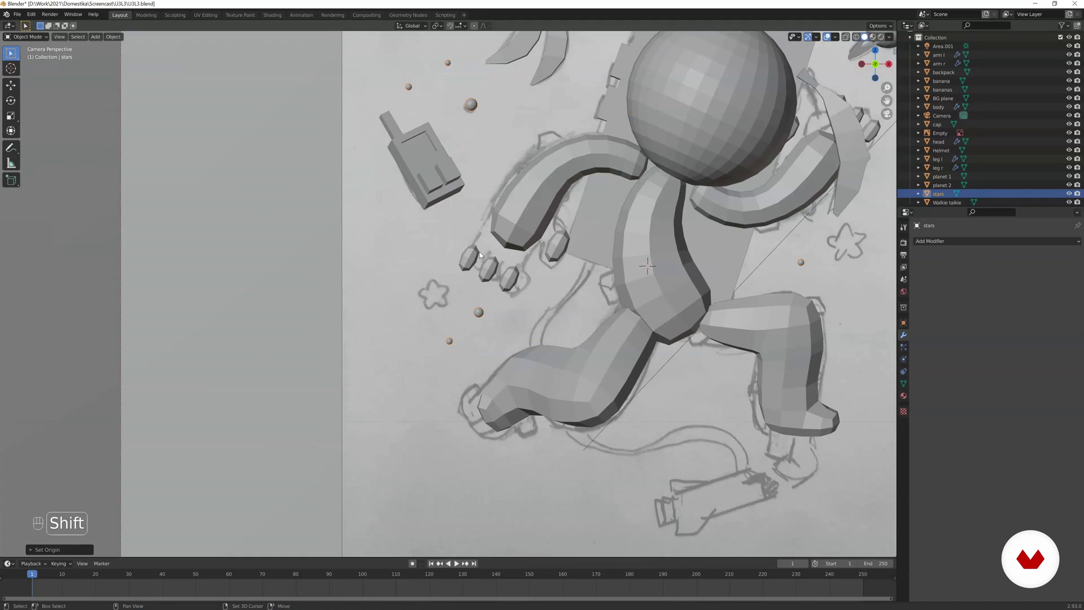
- Add a 5-vertex cylinder, turn it to face the sketch and place it over a drawn star
key(shift+a)
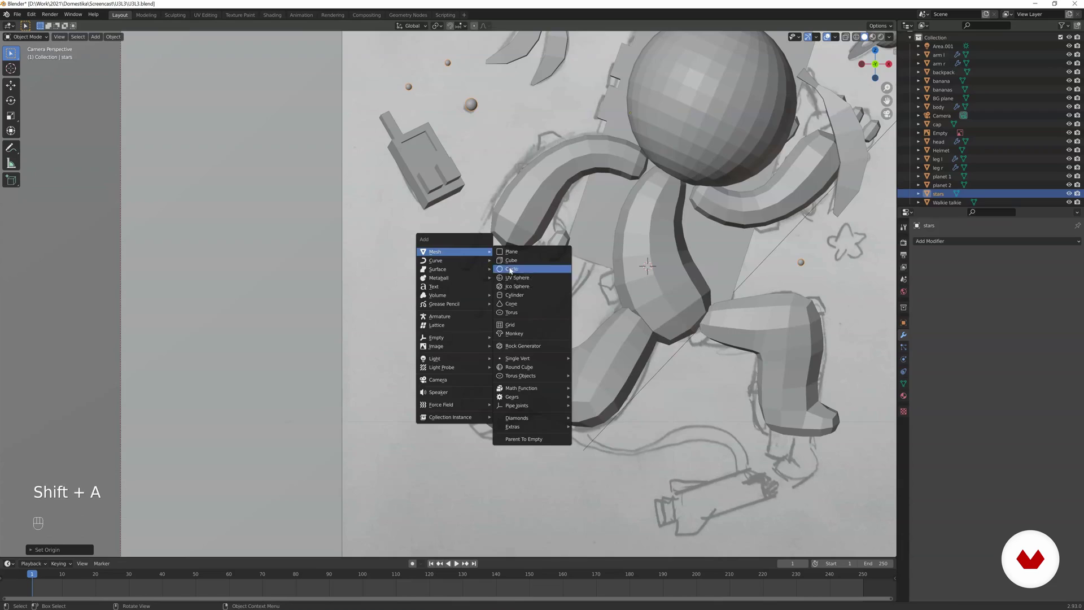
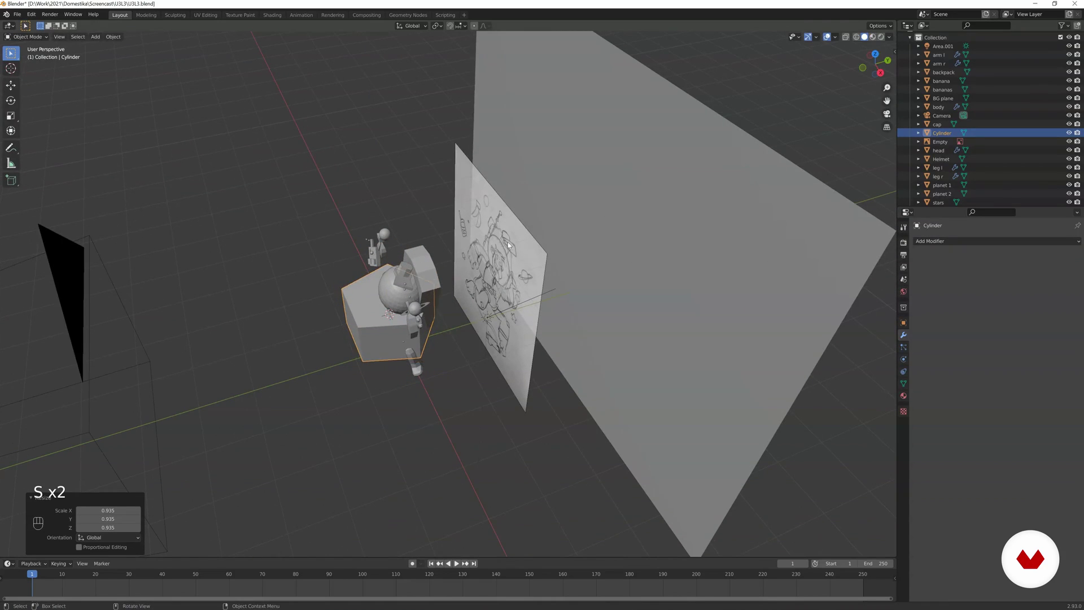
drag(549, 235, 622, 207)
key(s)
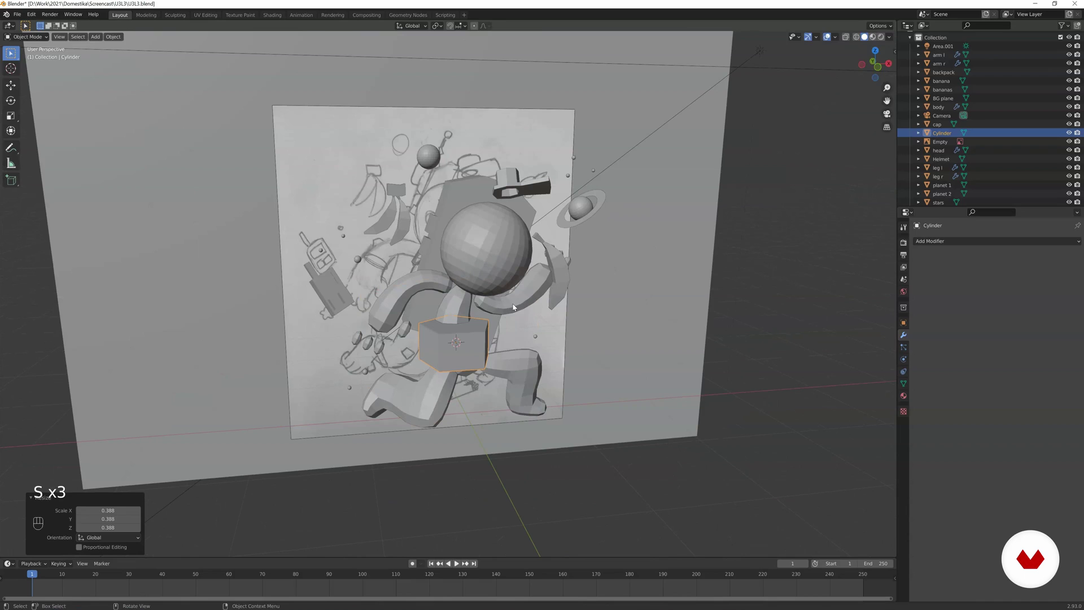
key(r)
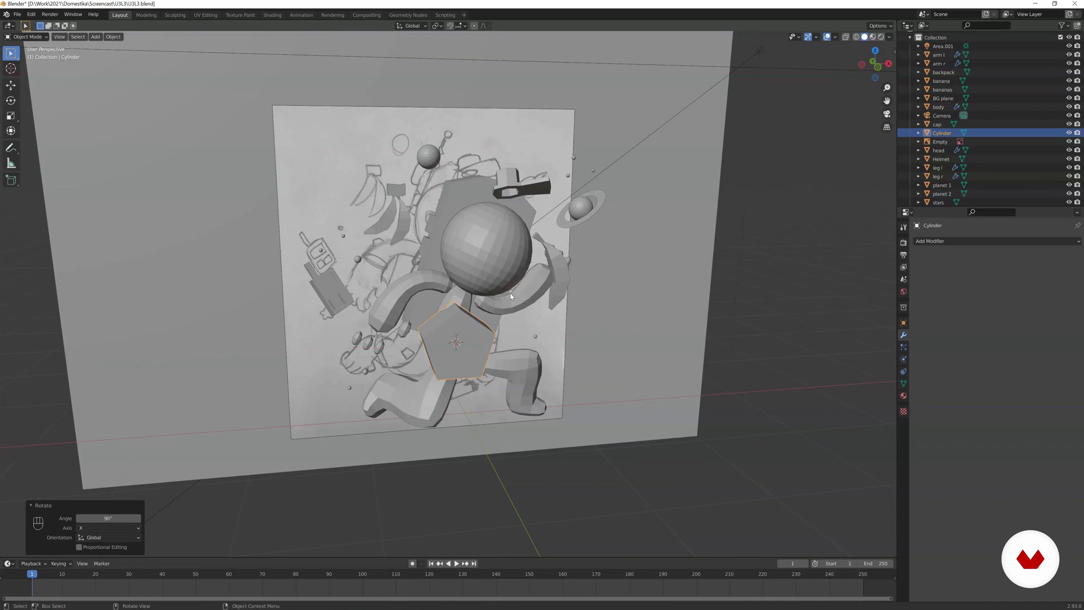
key(KP_0)
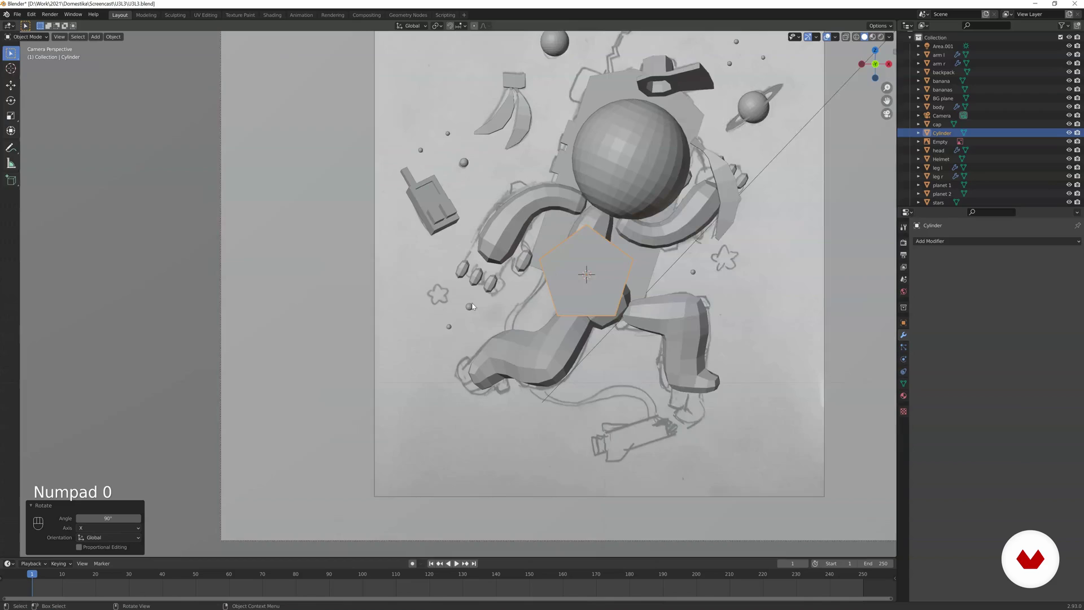
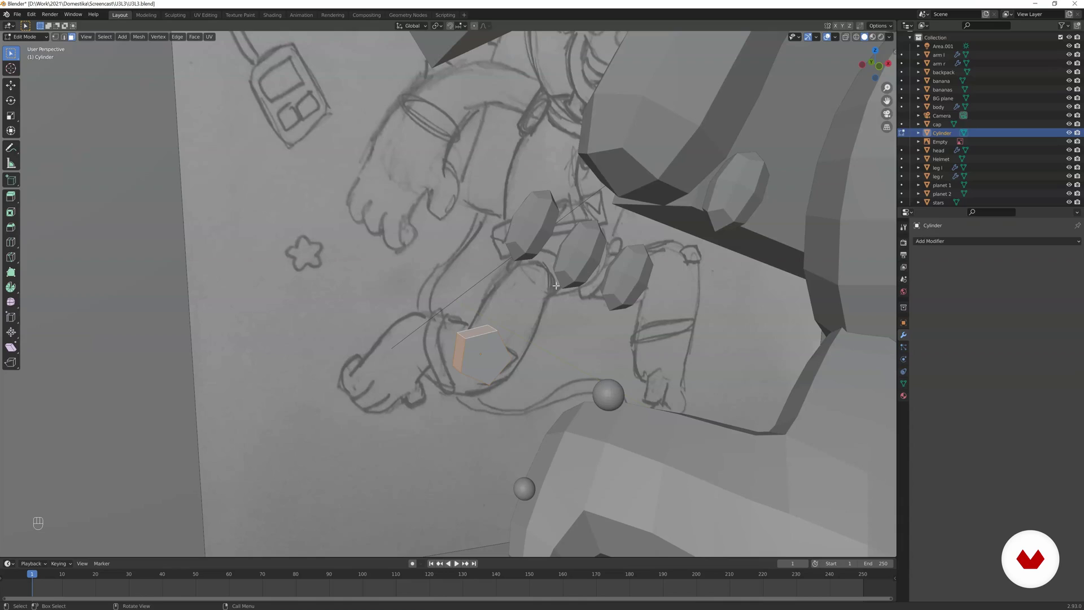
- Extrude the pentagon's side faces outward into star arms, undoing an oversized extrusion
key(i)
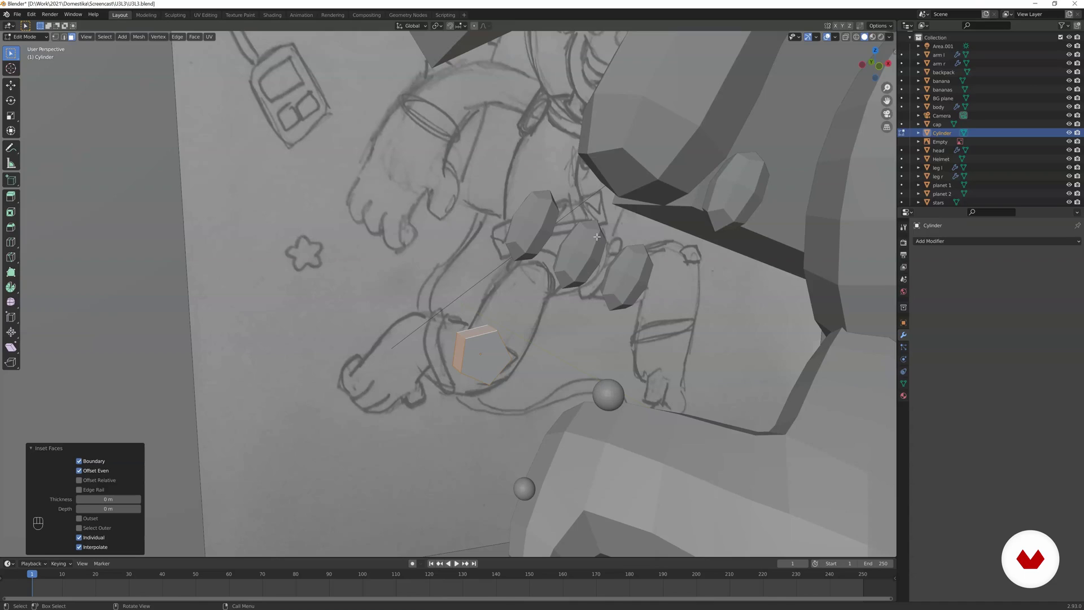
key(e)
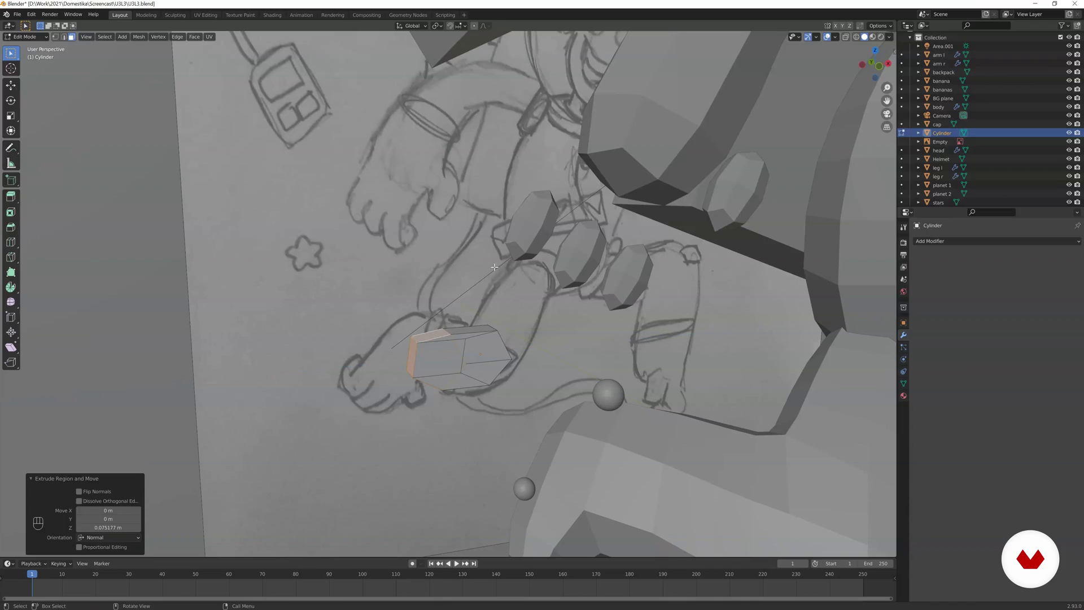
key(ctrl+z)
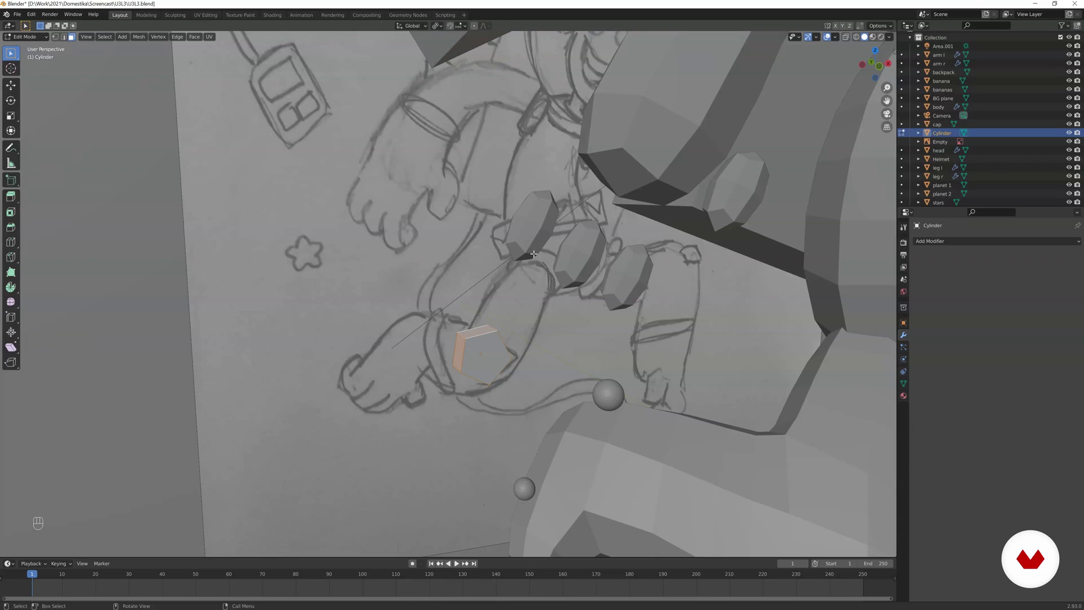
key(e)
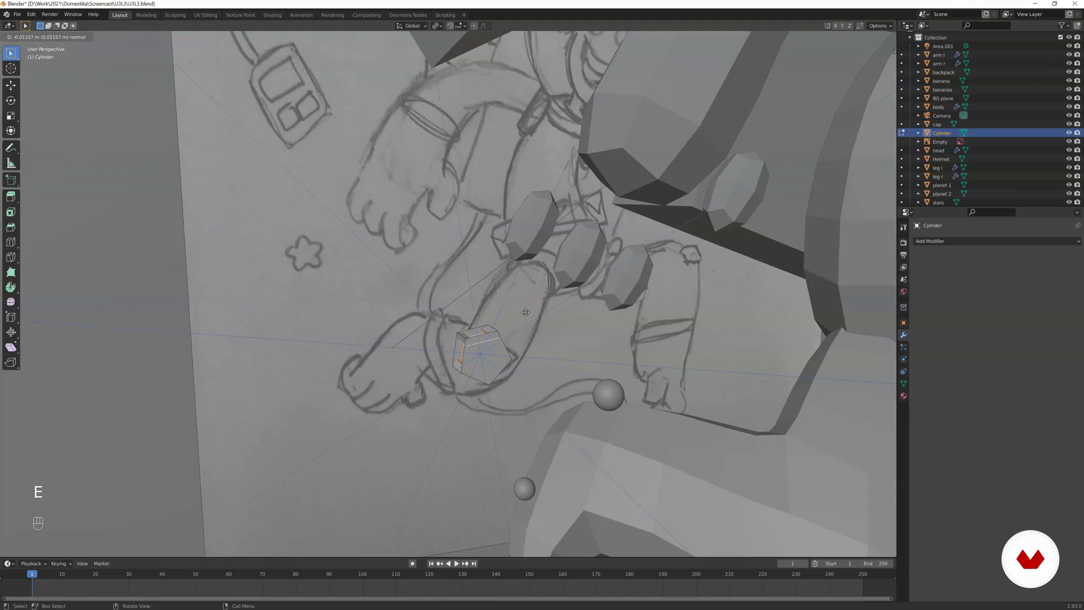
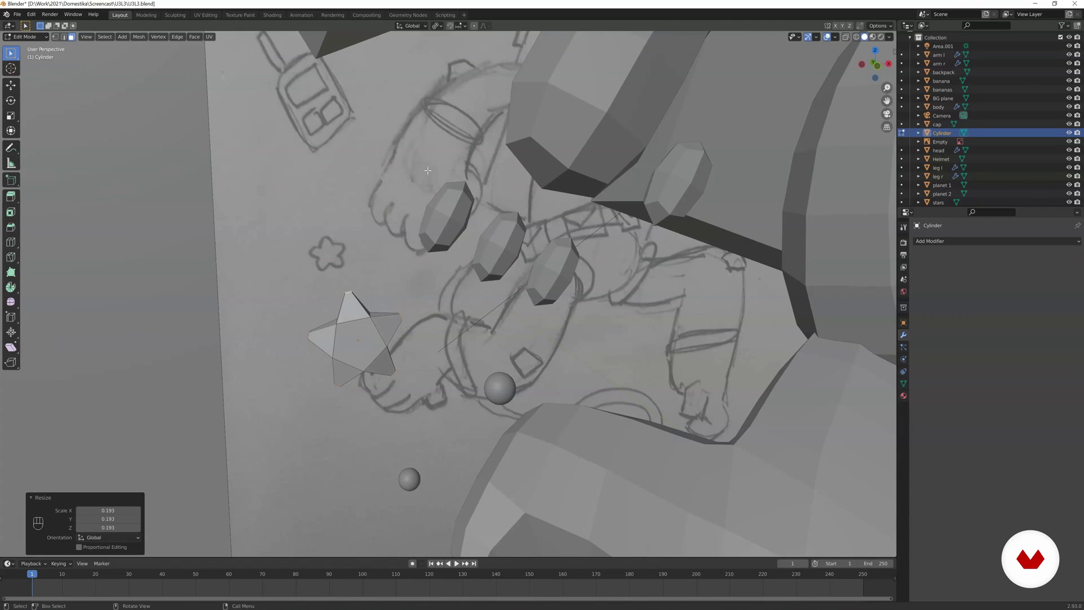
- Leave Edit Mode, frame the star and round it with a Subdivision Surface modifier
key(Tab)
key(KP_0)
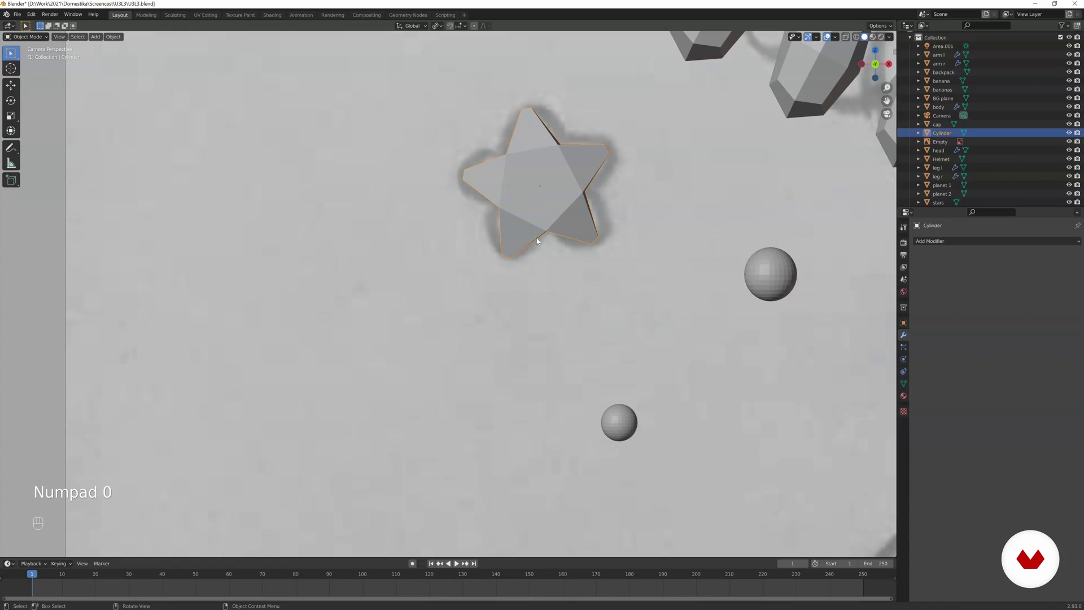
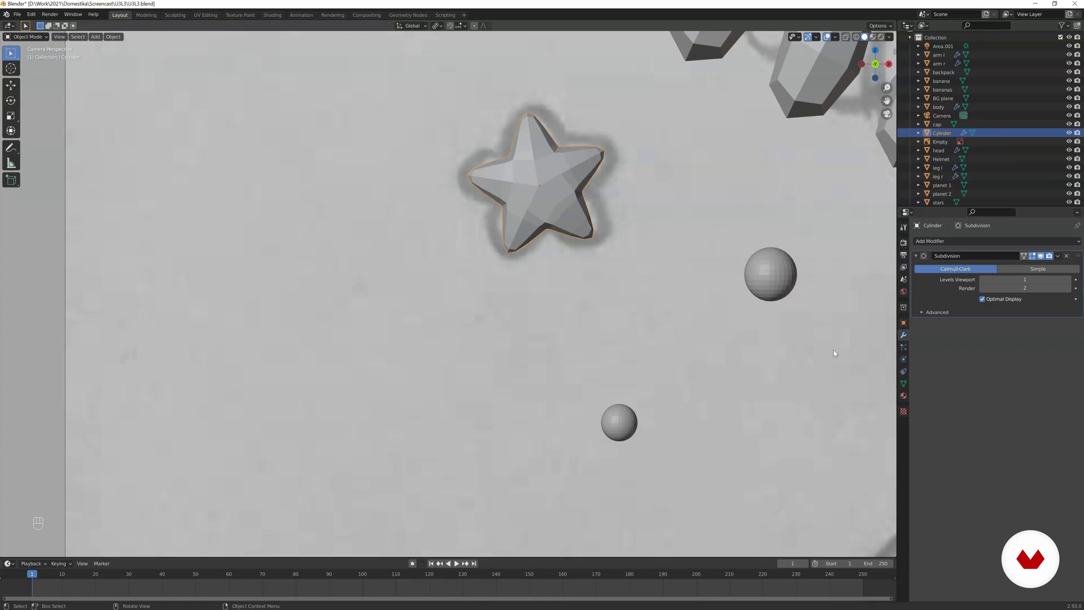
key(s)
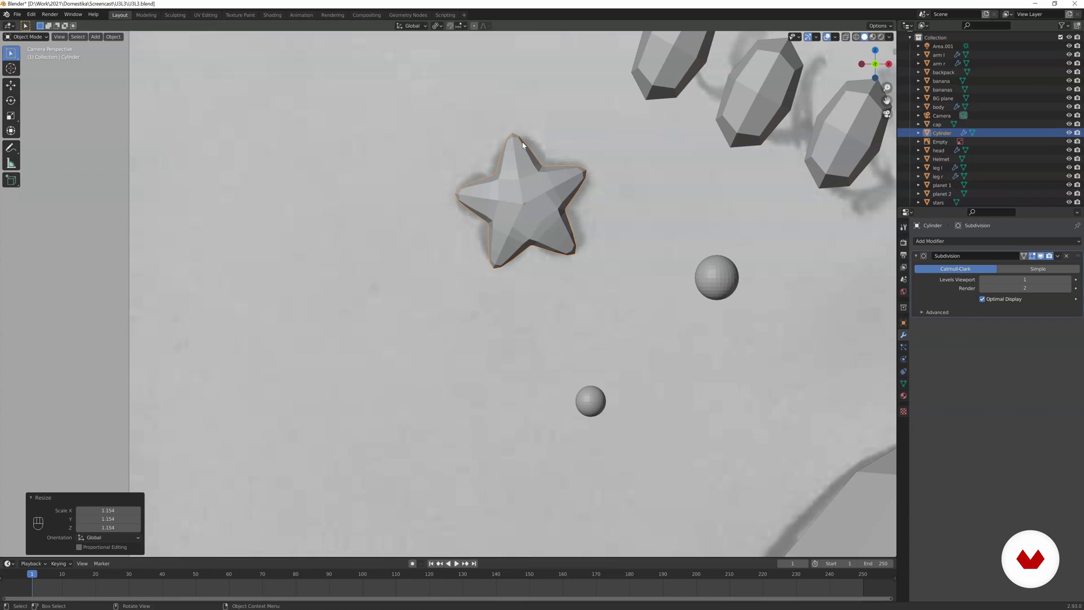
- Shrink the rounded star slightly, both as object and at mesh level
key(Tab)
key(s)
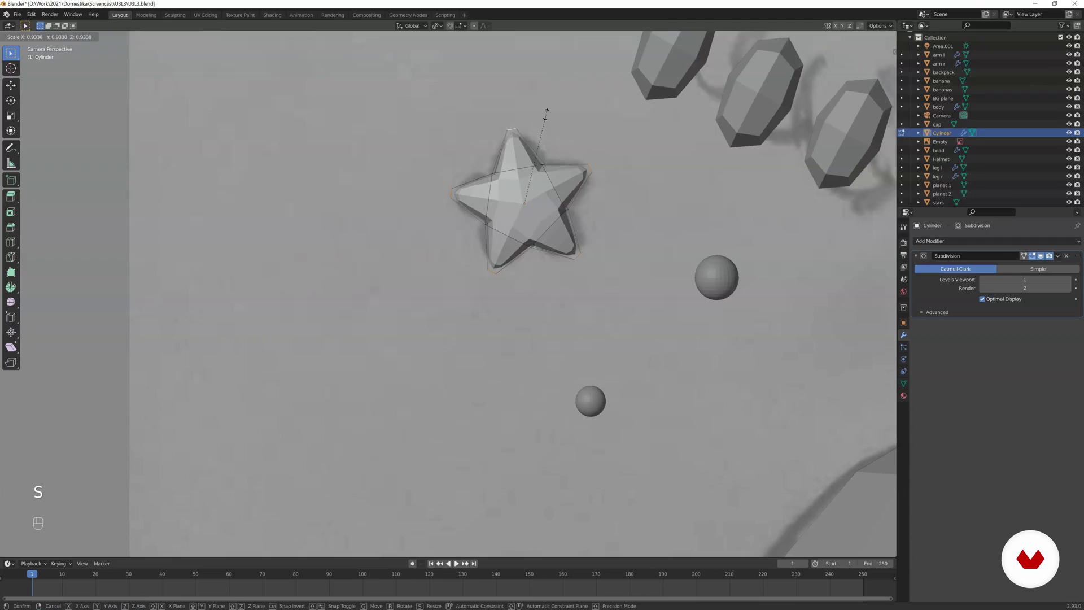
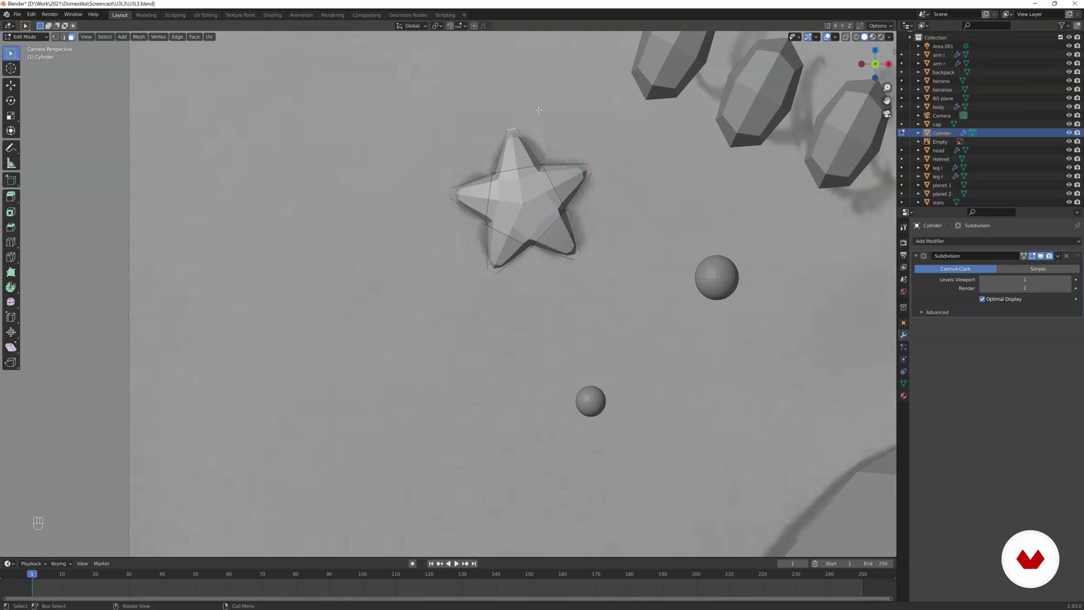
key(s)
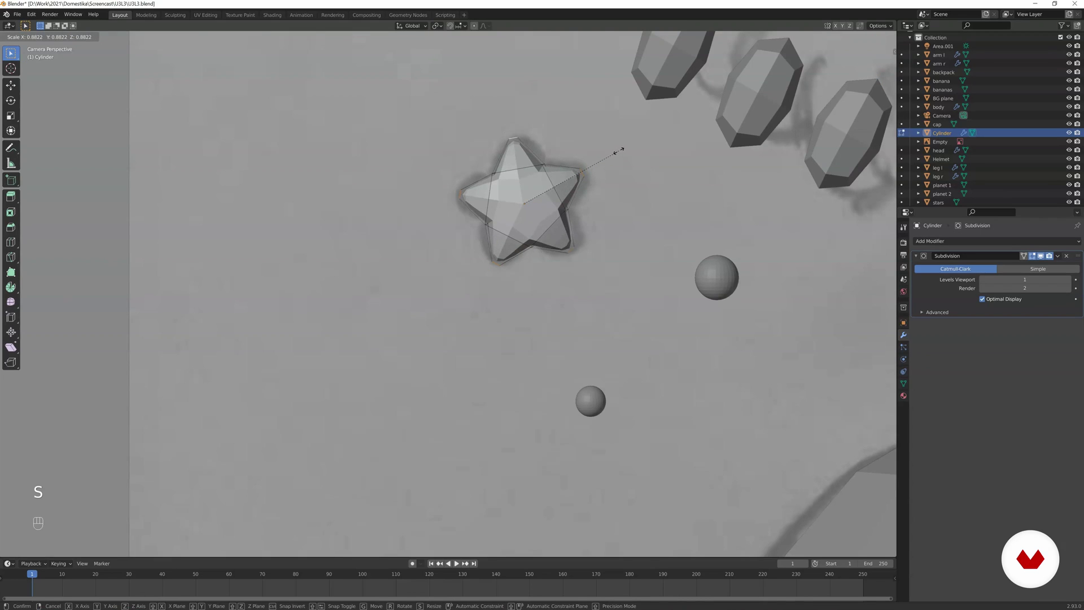
key(Tab)
key(s)
- Duplicate the star and place a smaller copy beside the right arm as B star 2
drag(530, 220, 477, 219)
key(s)
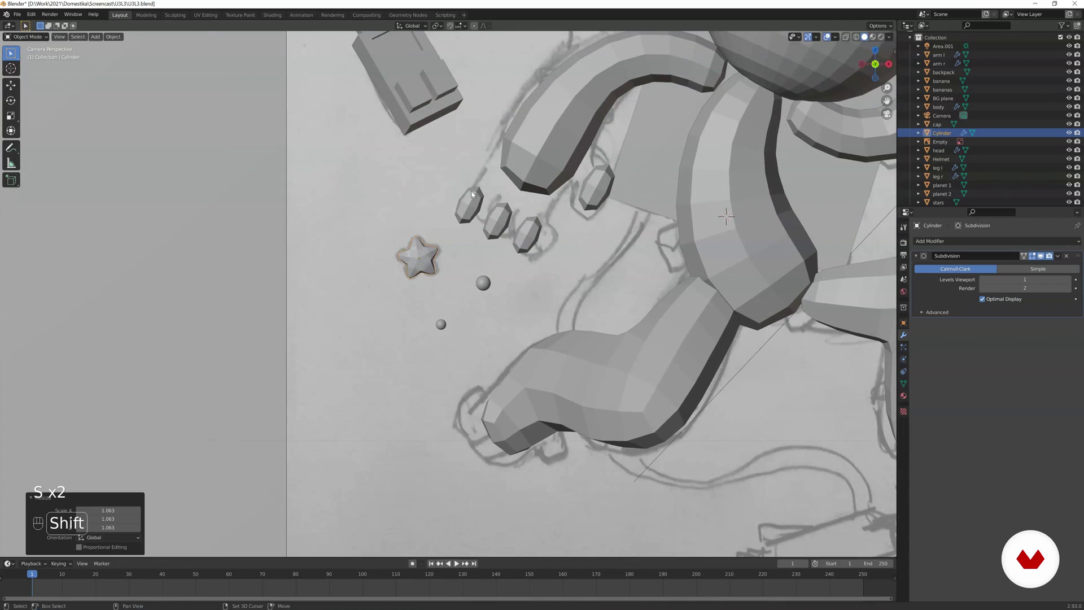
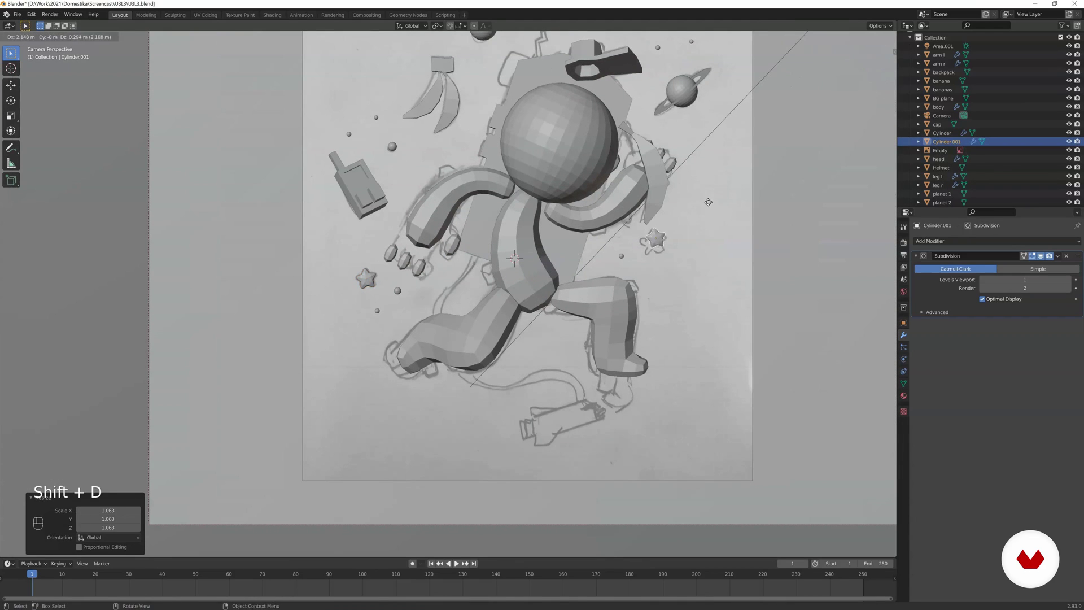
key(r)
key(s)
key(g)
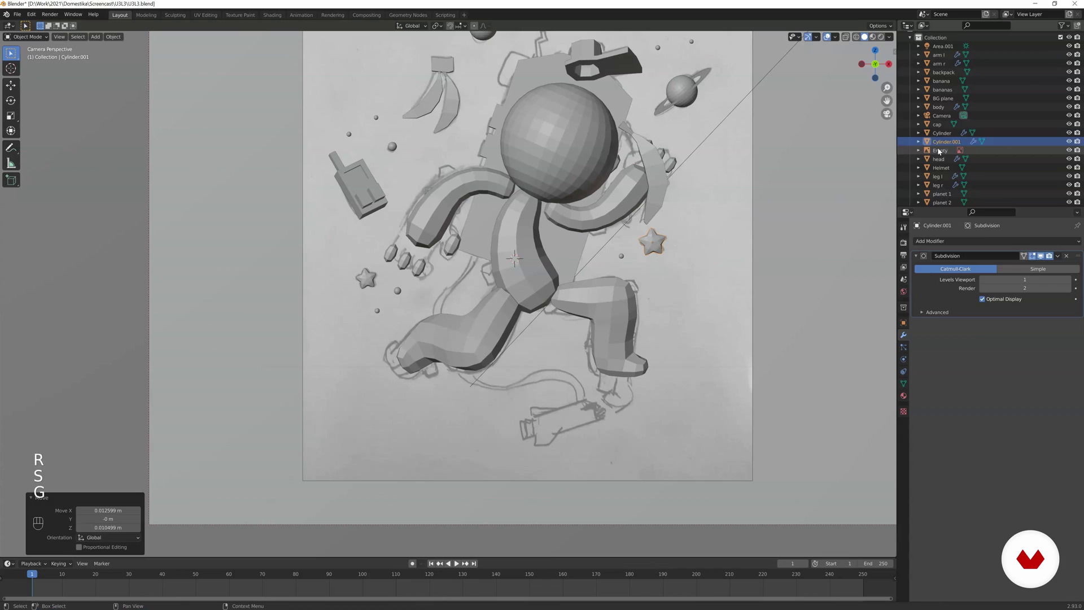
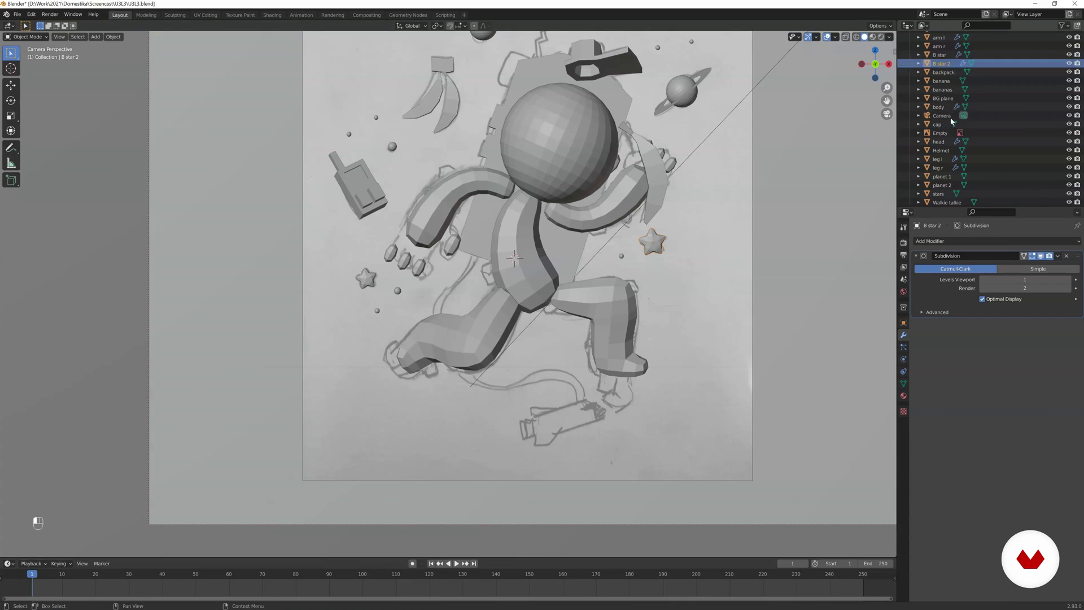
- Duplicate again into an even smaller star placed near the top of the astronaut
drag(609, 142, 599, 202)
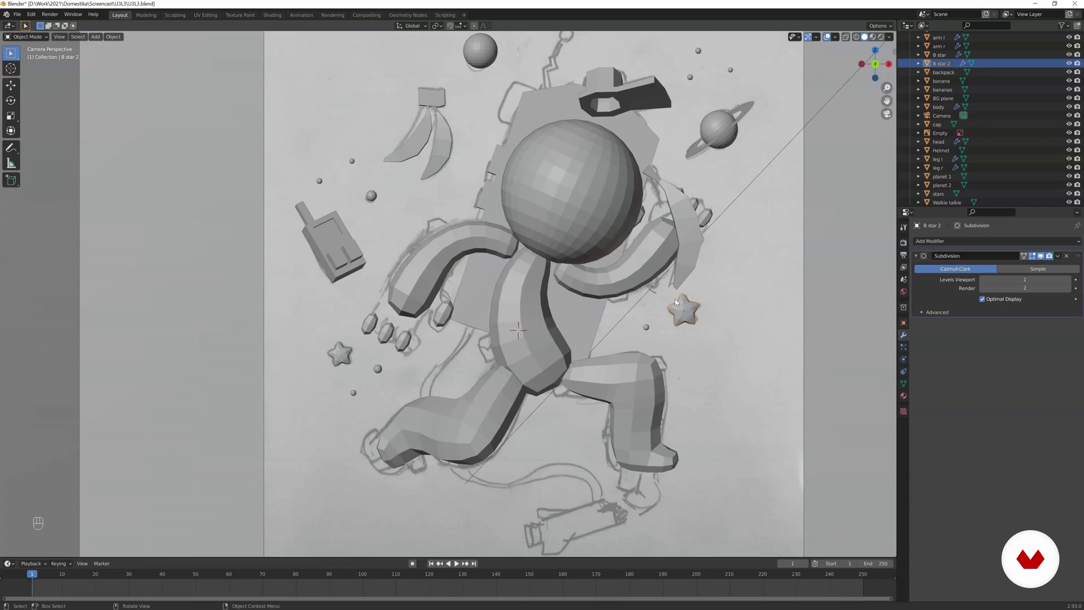
key(shift+d)
key(s)
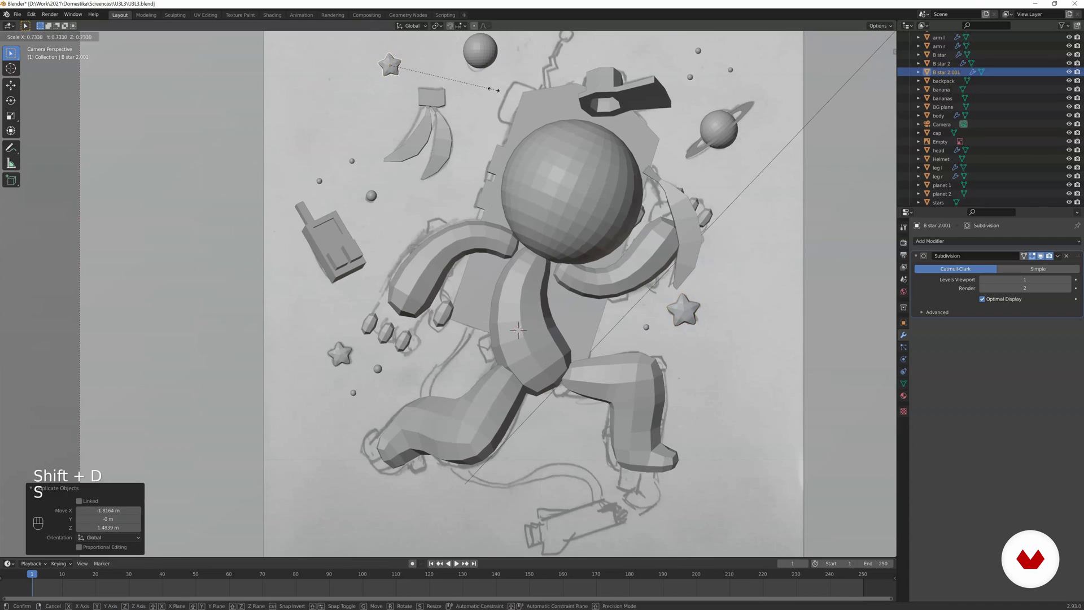
key(r)
key(g)
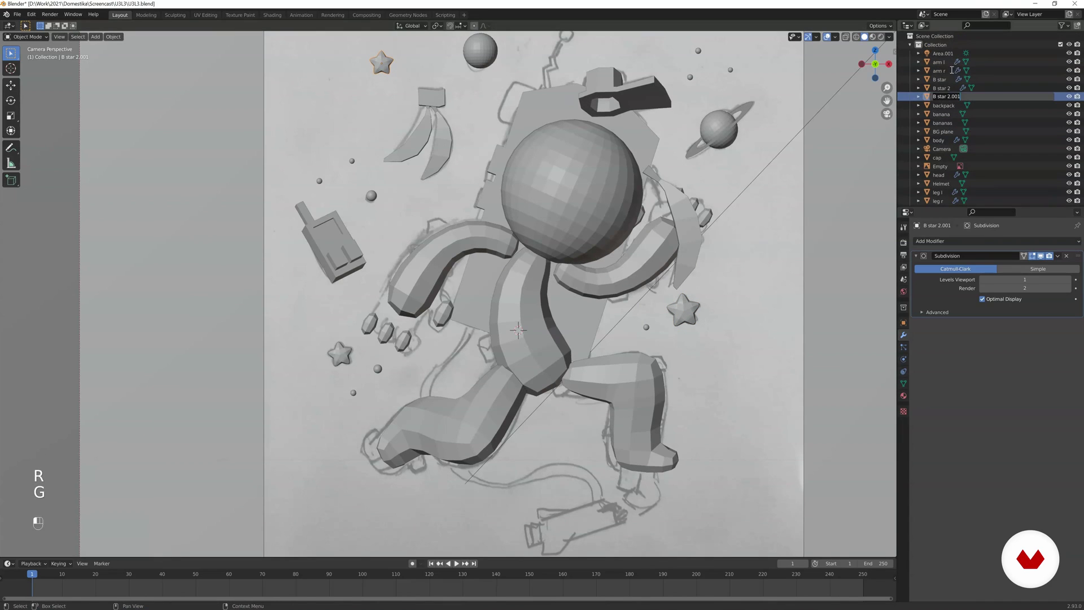
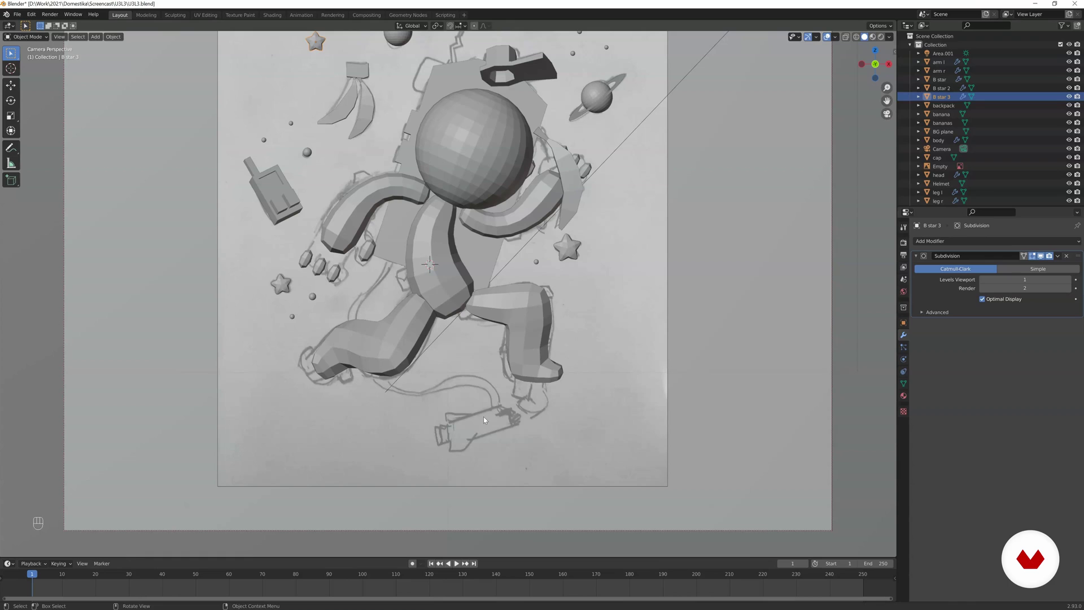
- Add a cube below the legs in wireframe and extrude it into a long block with a tapered end
key(shift+a)
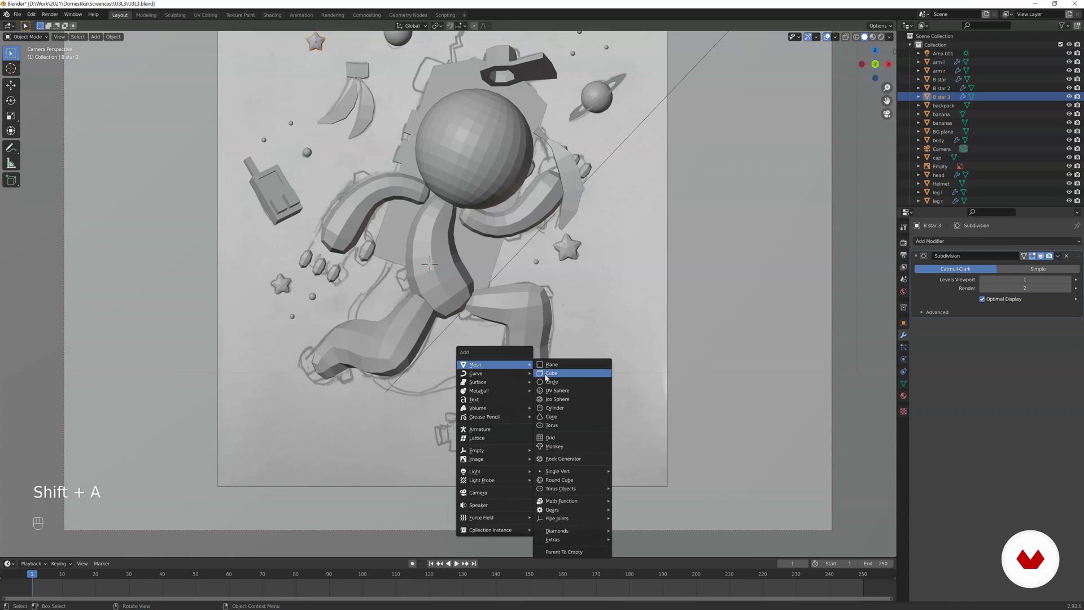
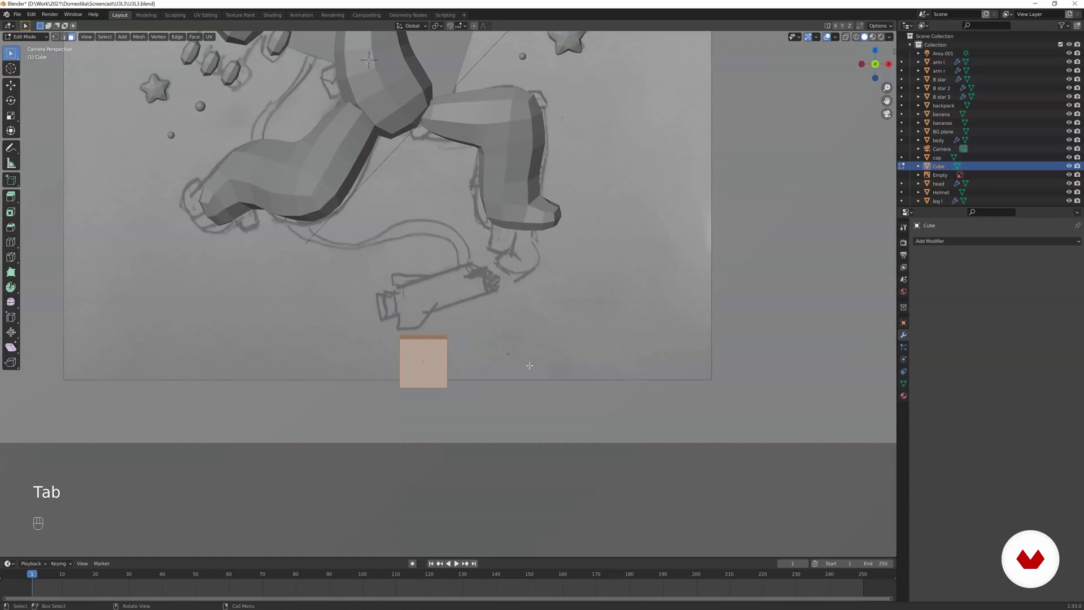
key(z)
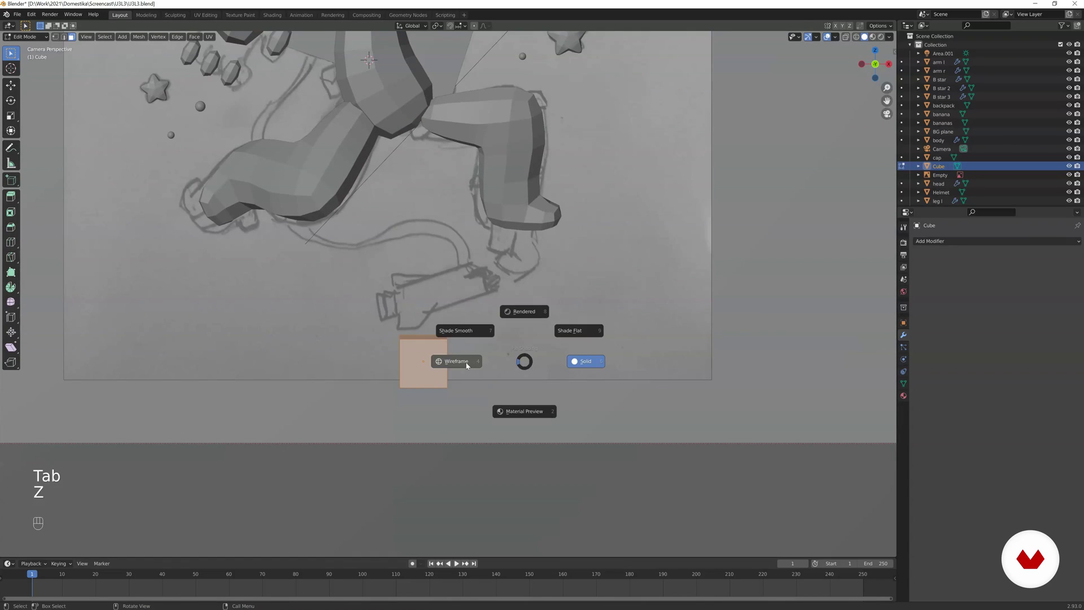
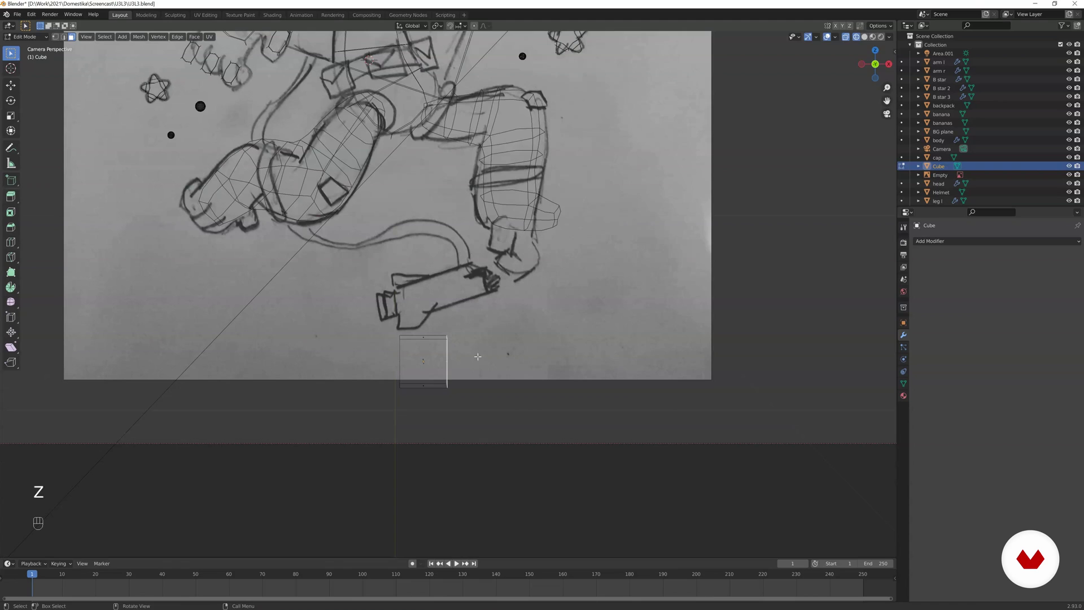
key(g)
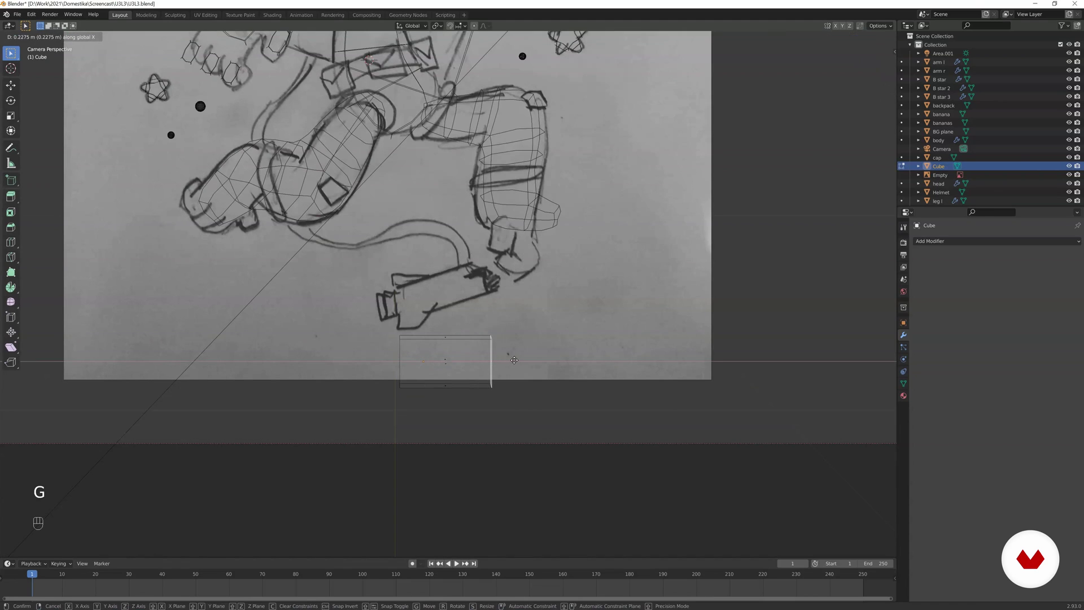
key(d)
key(e)
key(s)
key(g)
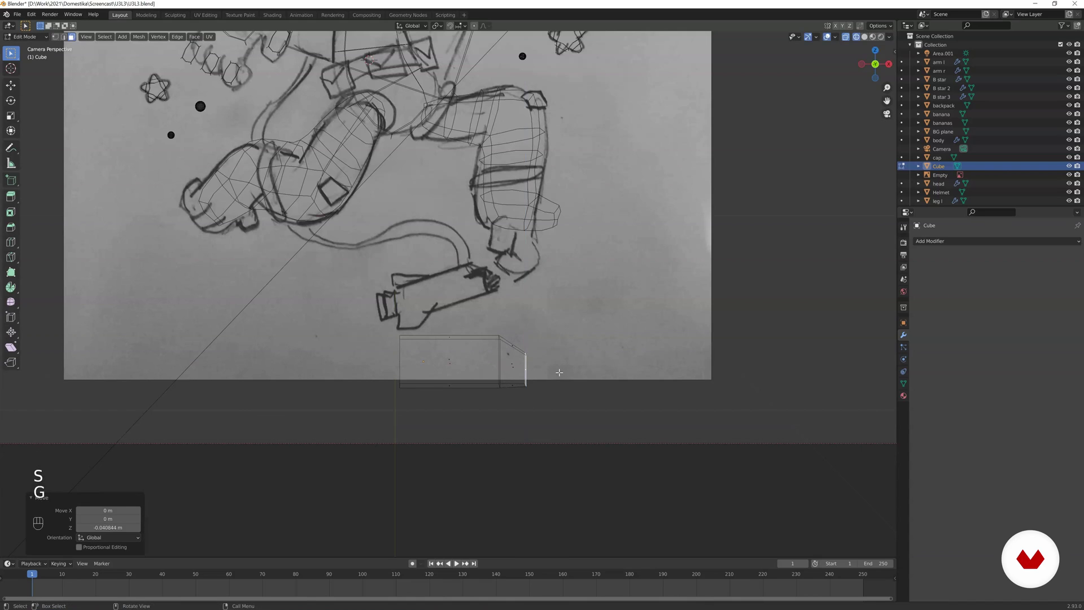
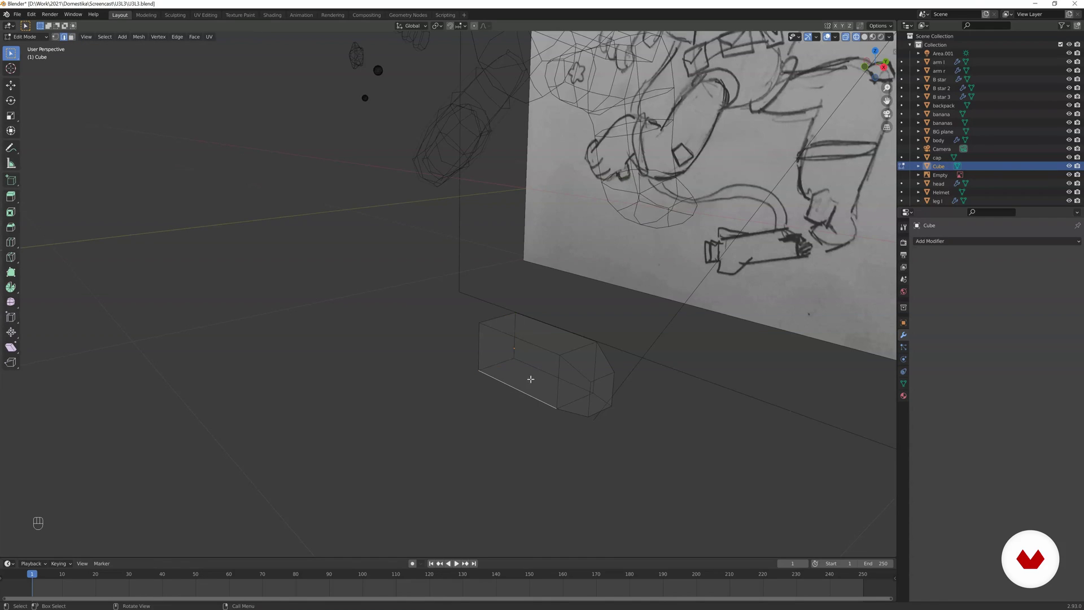
- Extrude the block's lower edge along Y into a thin flat tab and resize it
key(shift+d)
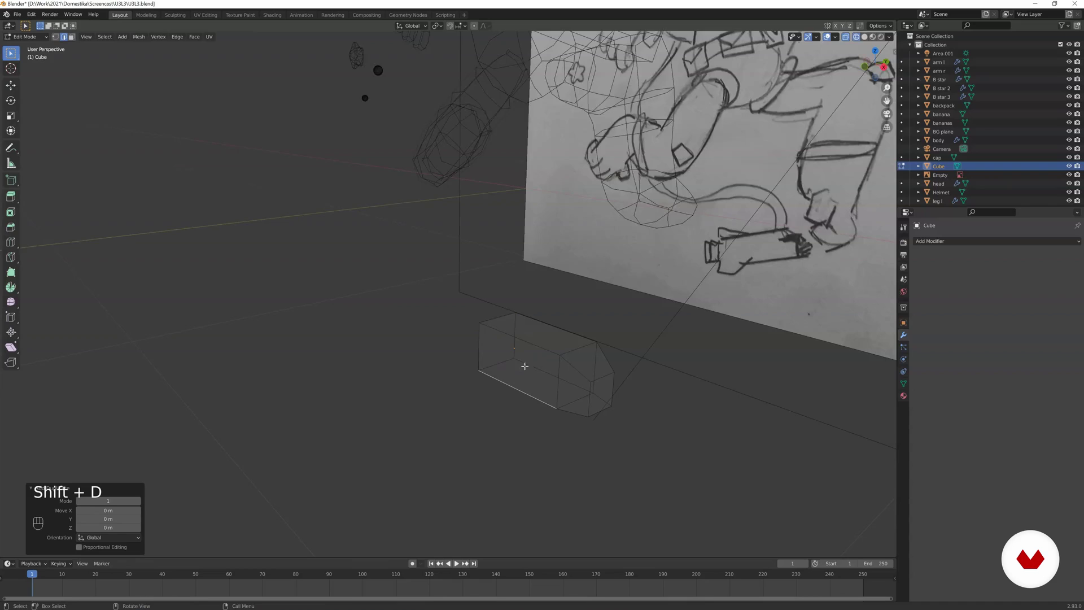
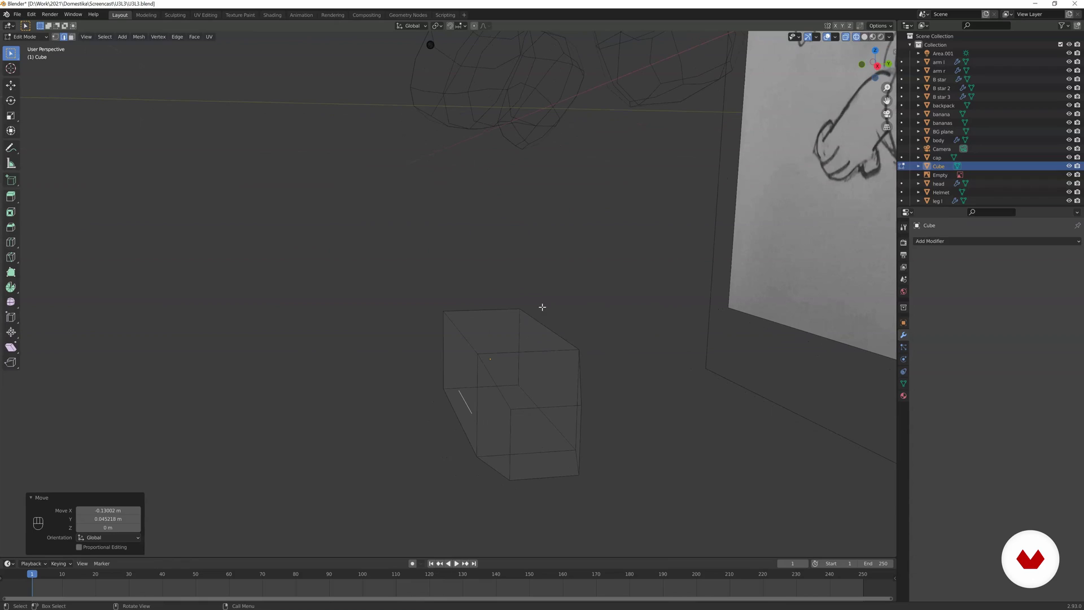
key(e)
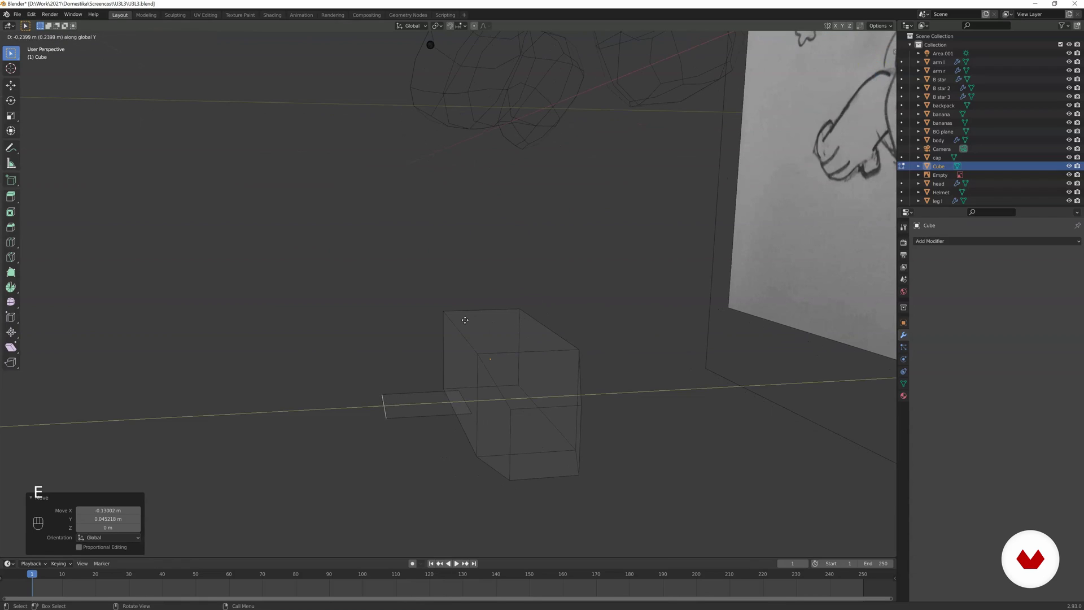
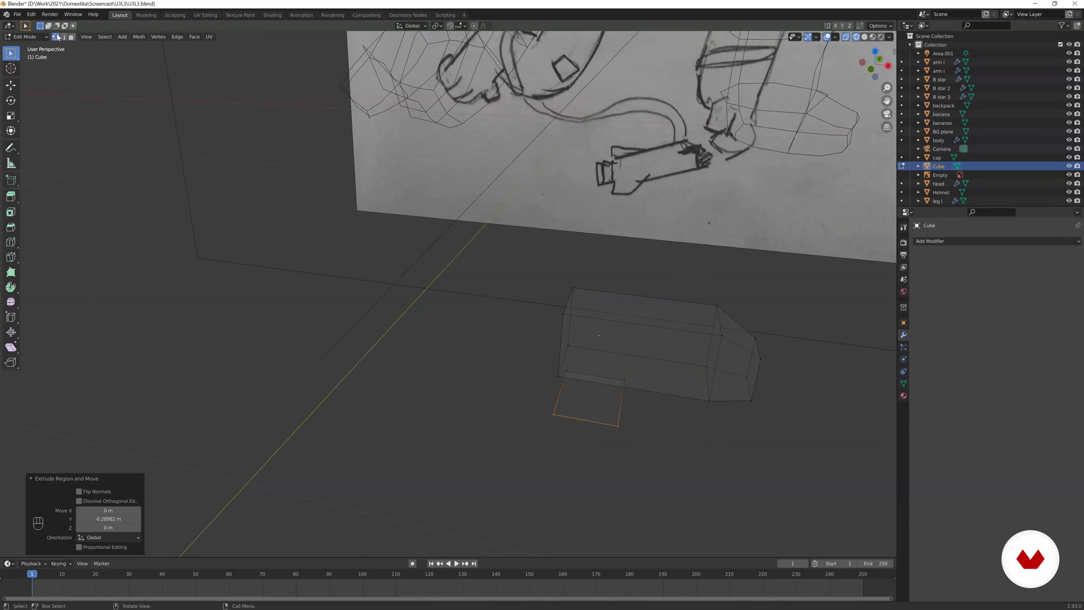
key(g)
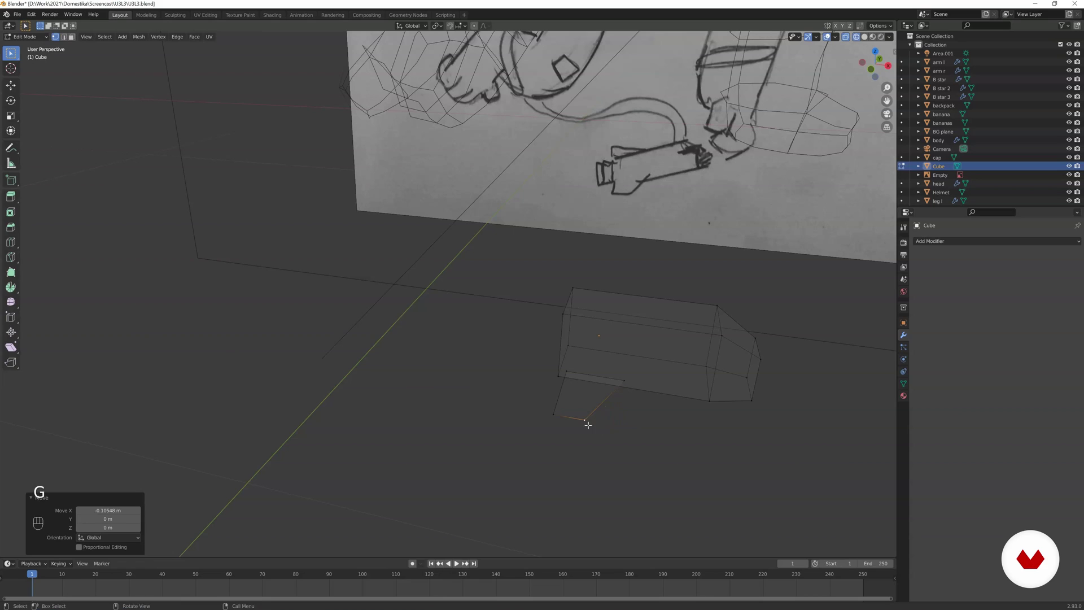
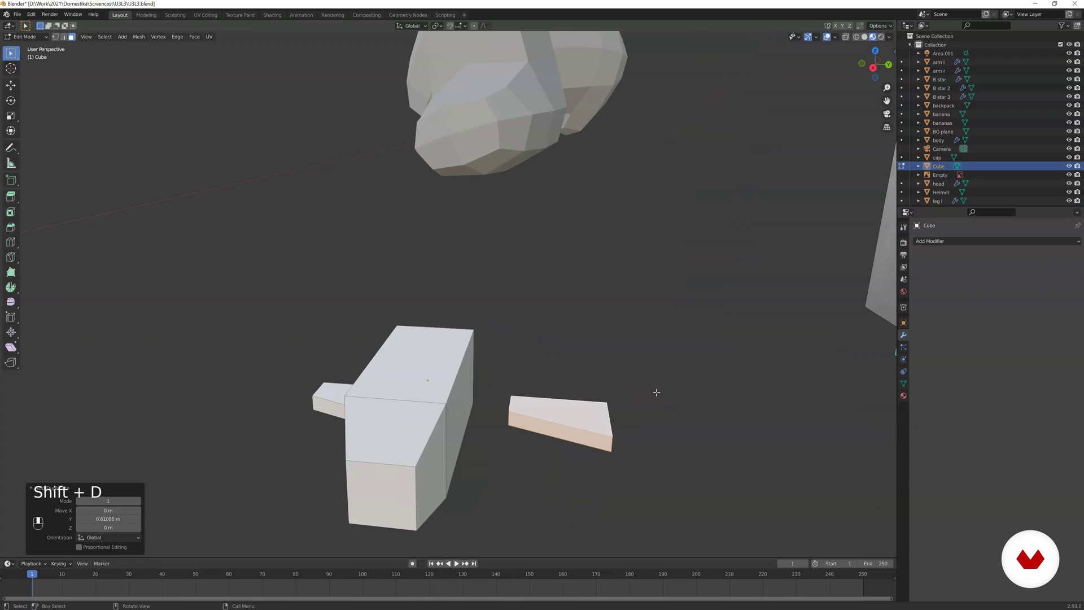
key(s)
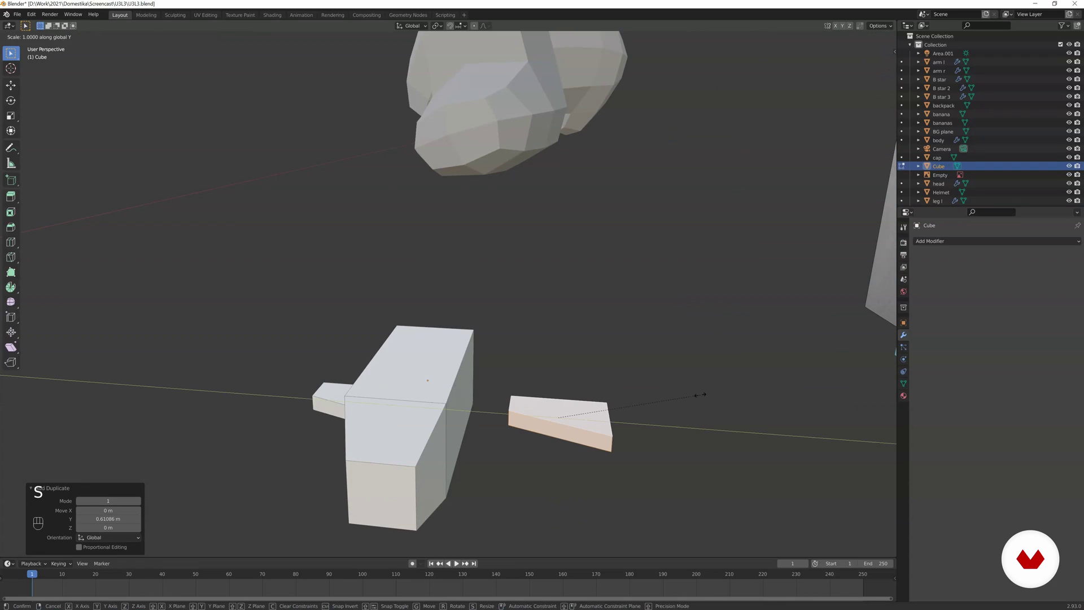
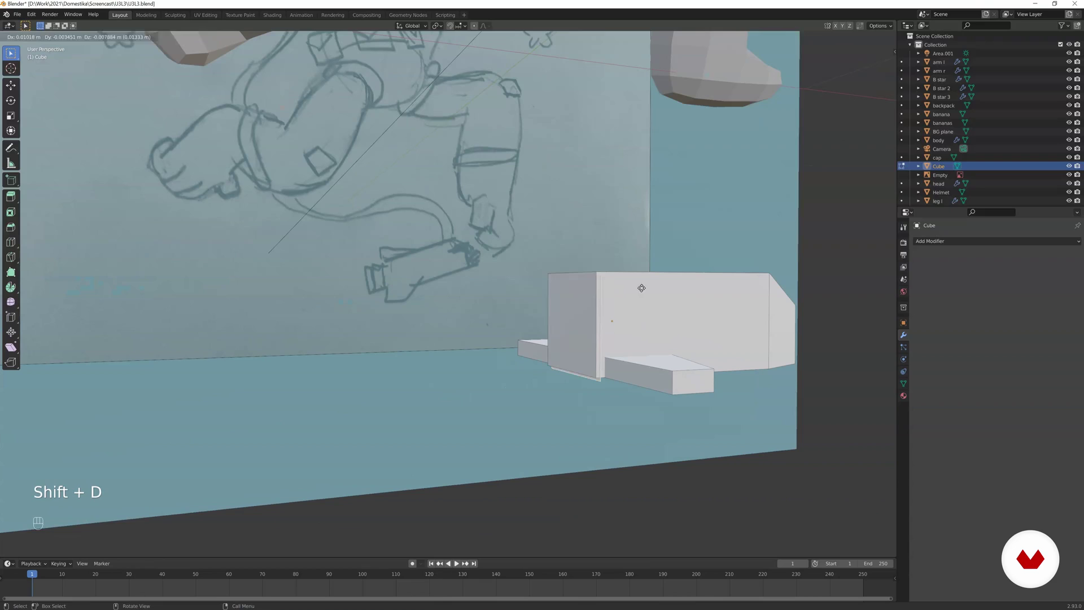
- Extrude and flare the block's left end face, inset a rim and push it inward into a hollow nozzle
key(s)
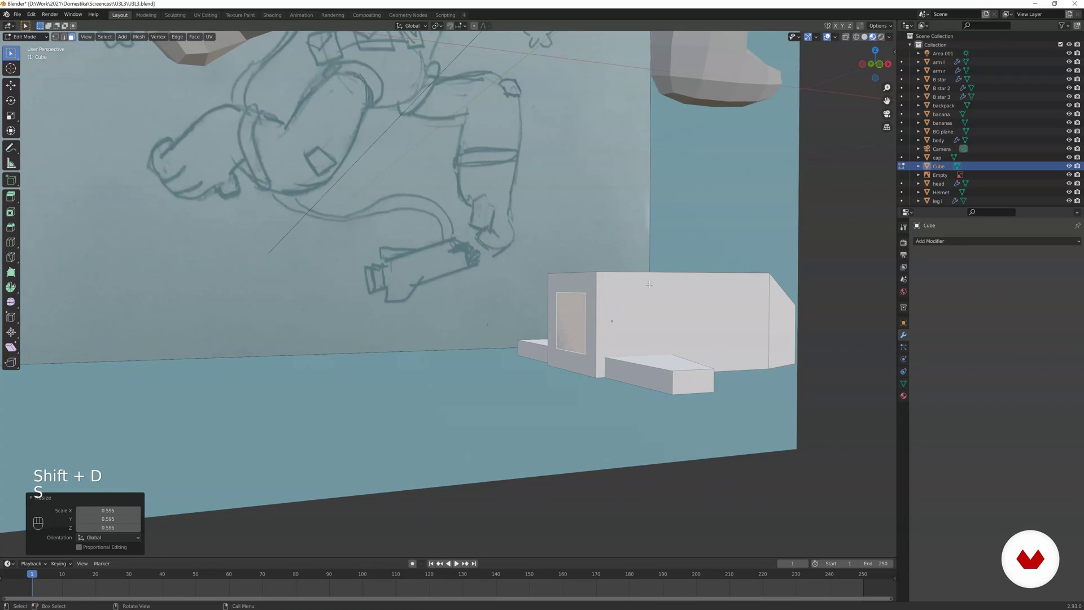
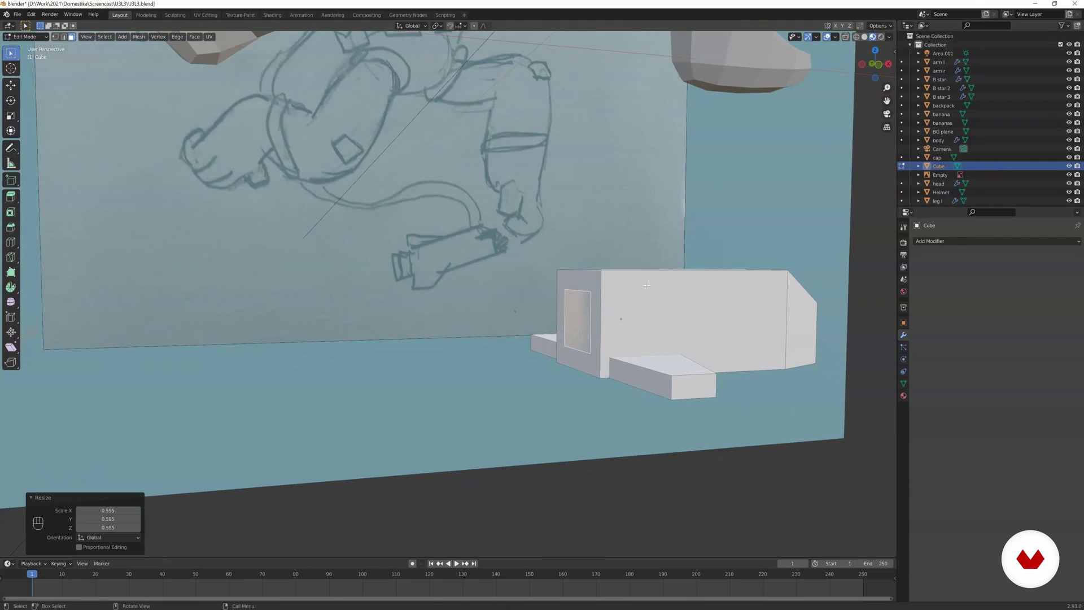
key(e)
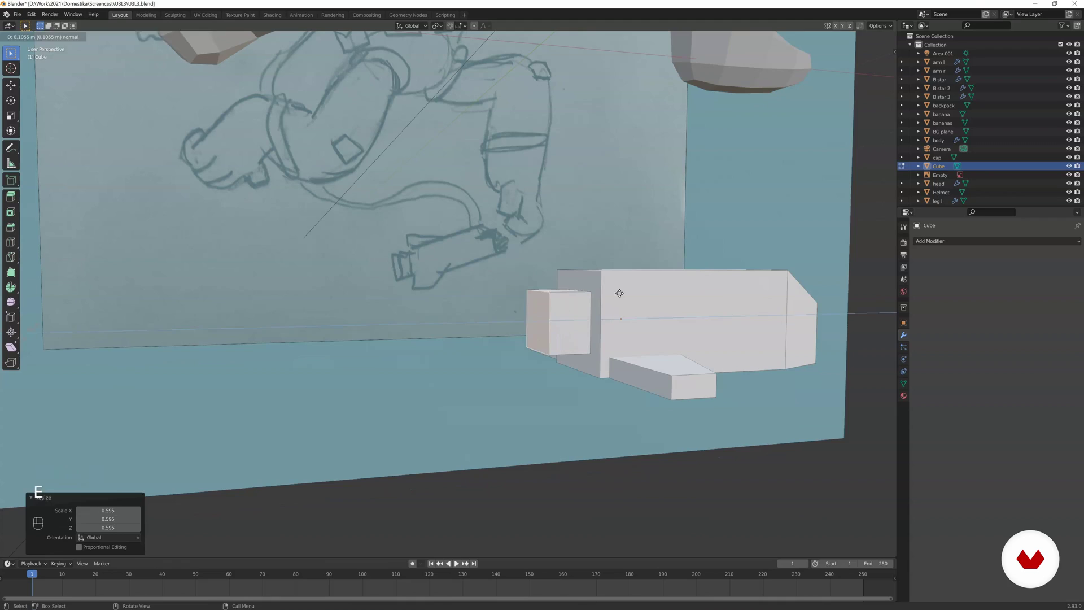
key(s)
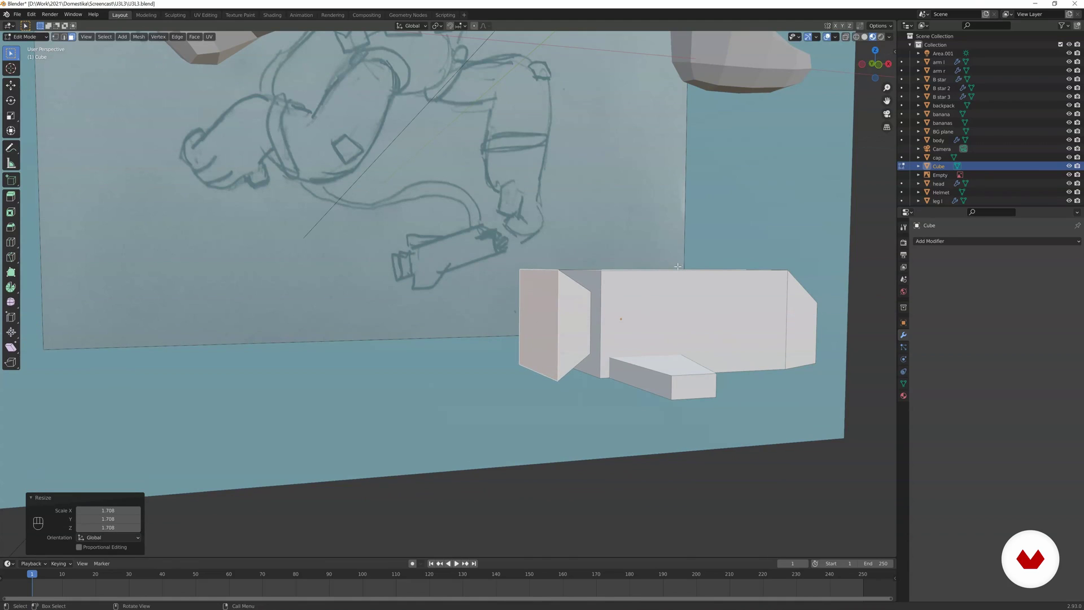
key(e)
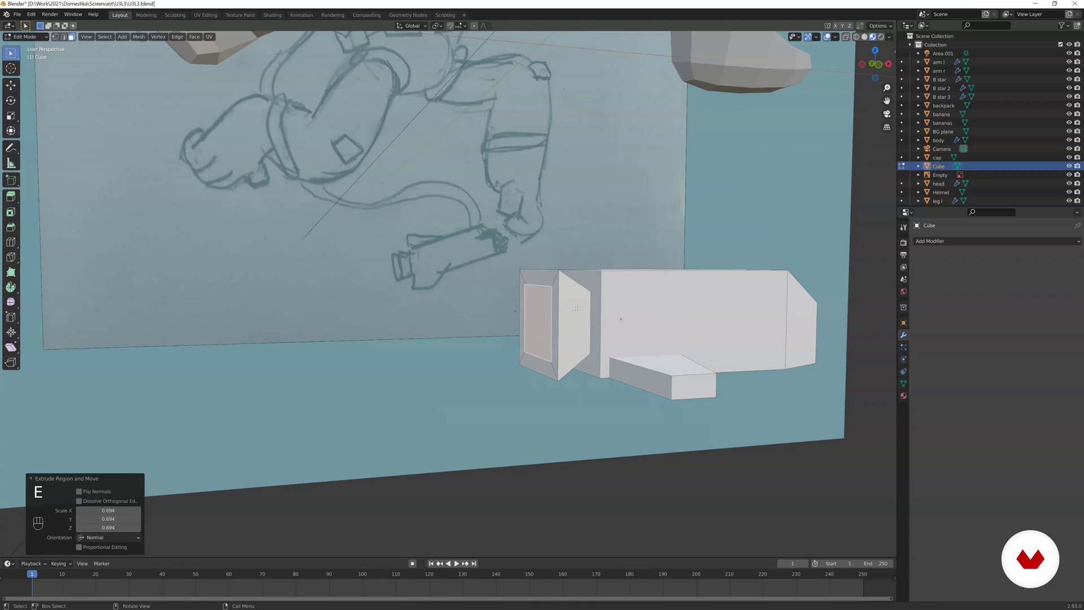
key(s)
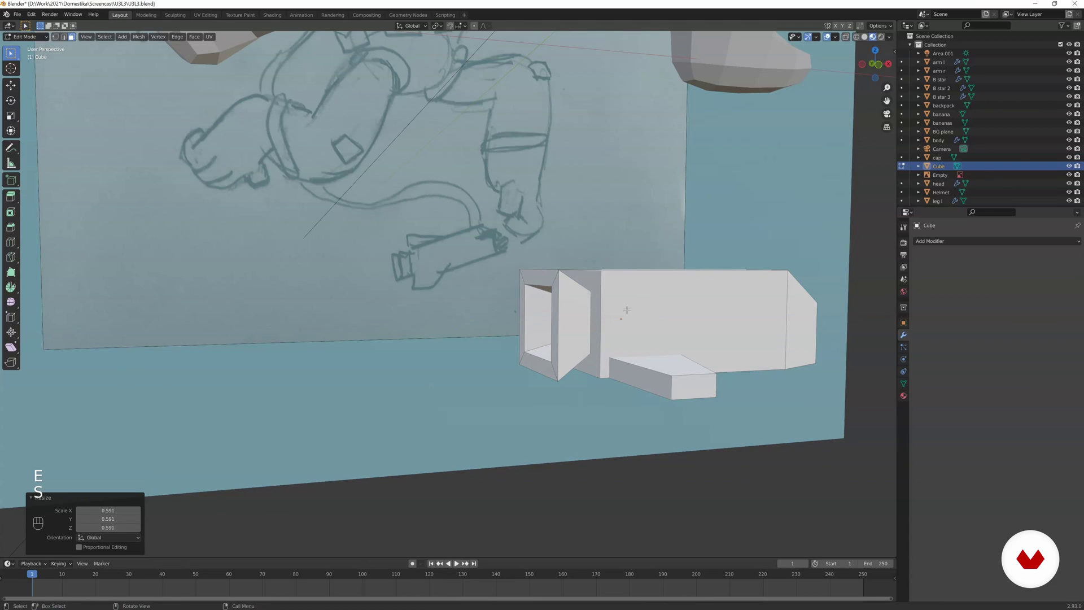
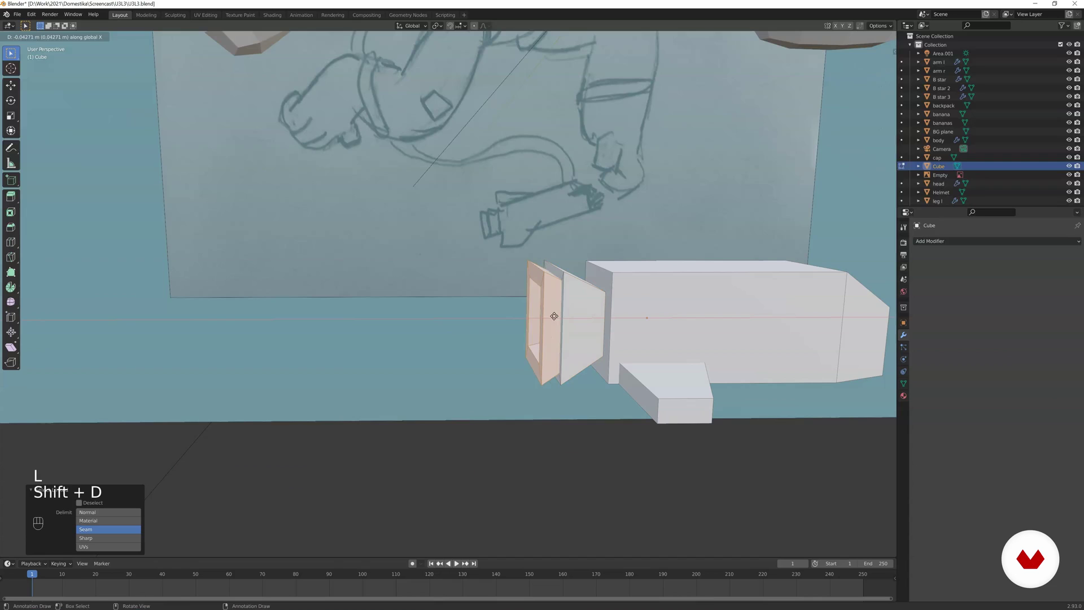
key(Tab)
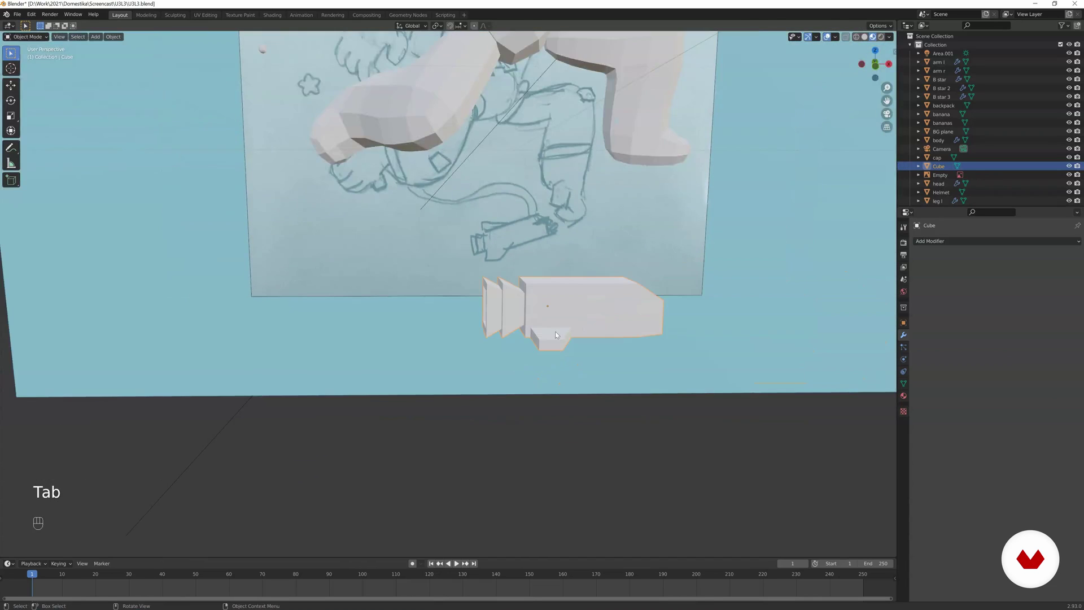
- Through the camera, move and rotate the box device onto the sketched gadget below the legs
drag(534, 334, 480, 335)
key(KP_0)
key(r)
key(s)
key(r)
key(r)
key(g)
key(r)
key(r)
key(r)
key(r)
key(r)
key(g)
key(r)
key(r)
key(g)
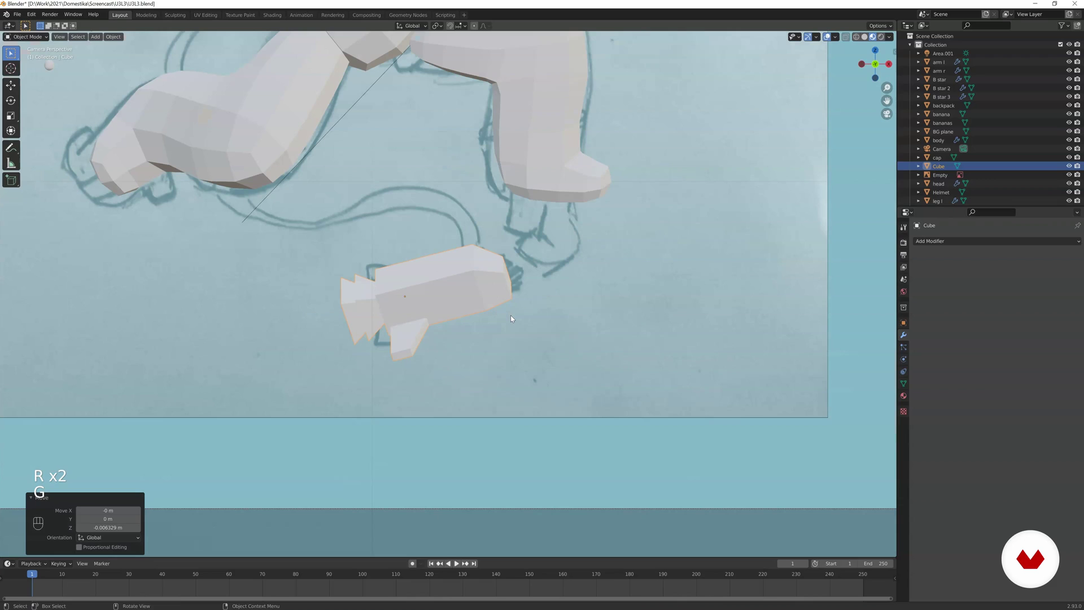
- Tilt and scale the device to the sketched size, its stepped nozzle snug against the block
key(g)
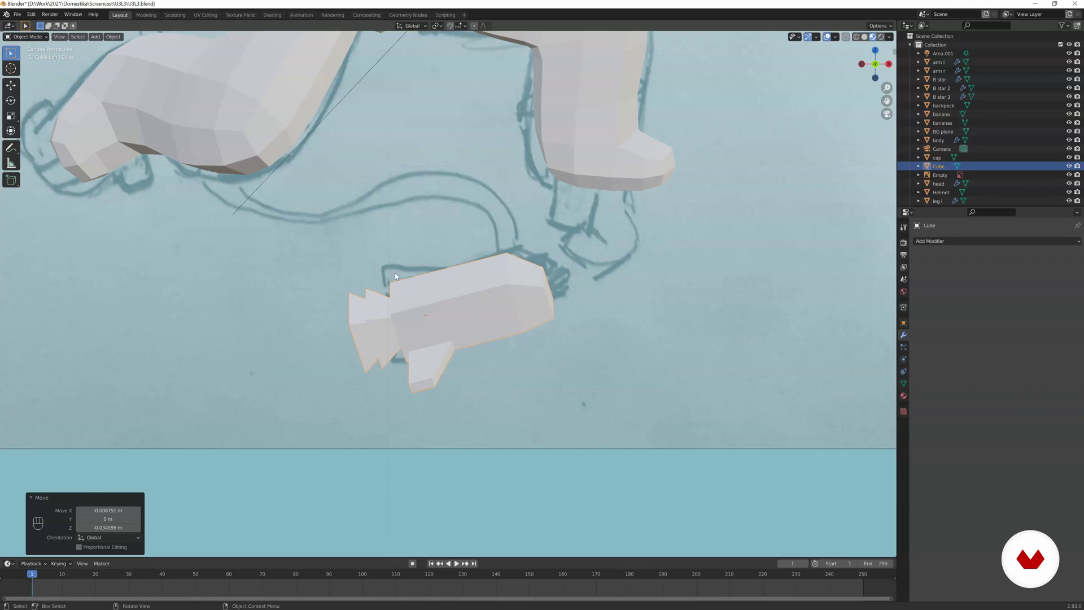
key(Tab)
key(l)
key(s)
key(g)
key(Tab)
key(g)
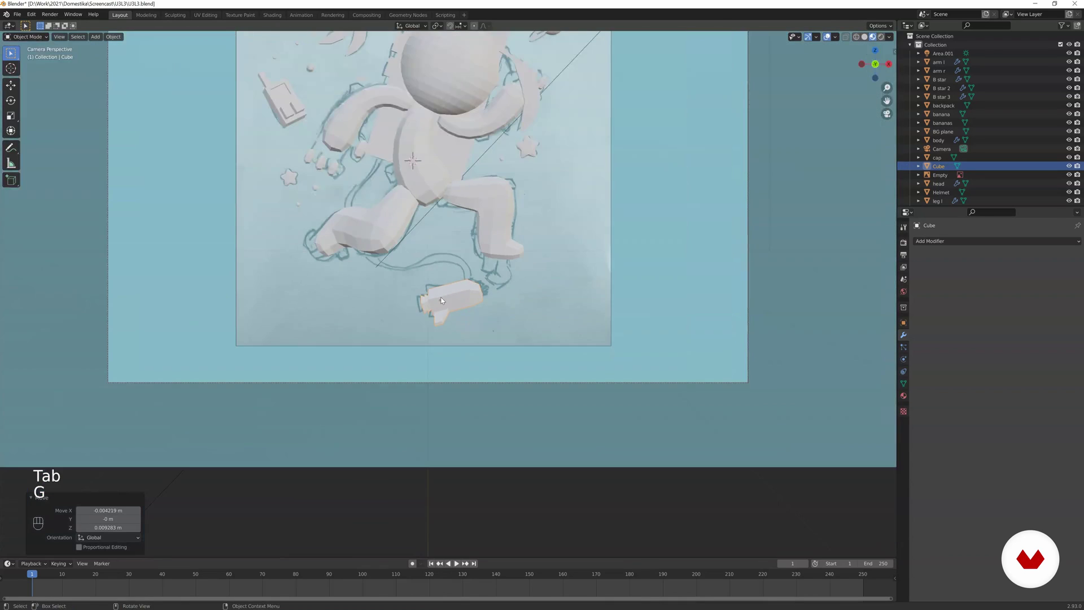
click(465, 294)
- Delete the trial mesh cable Cube.001 and bring up the Add menu for a Bezier curve
click(492, 281)
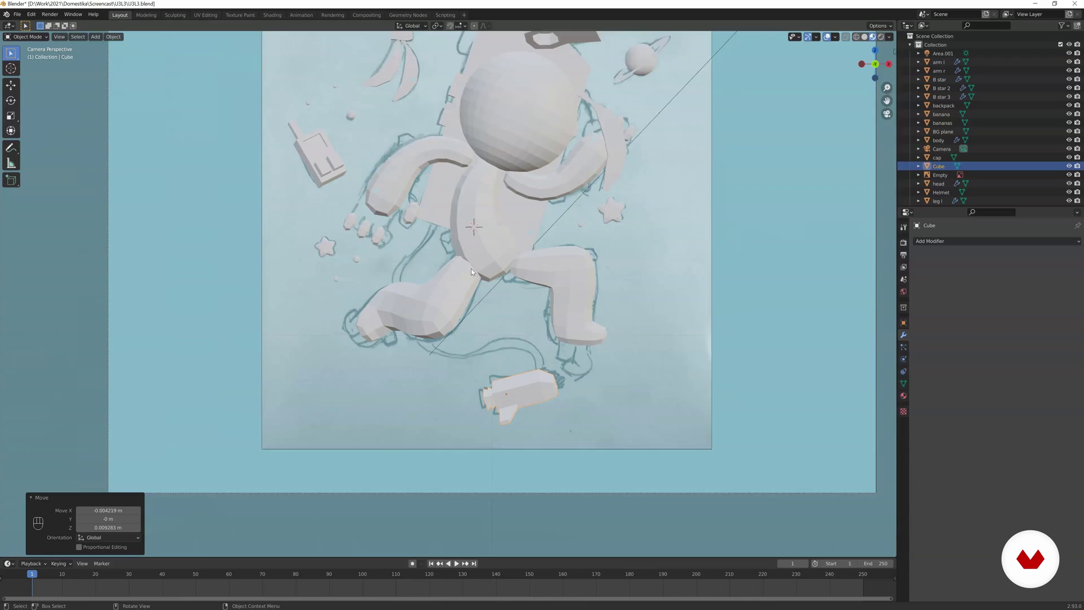
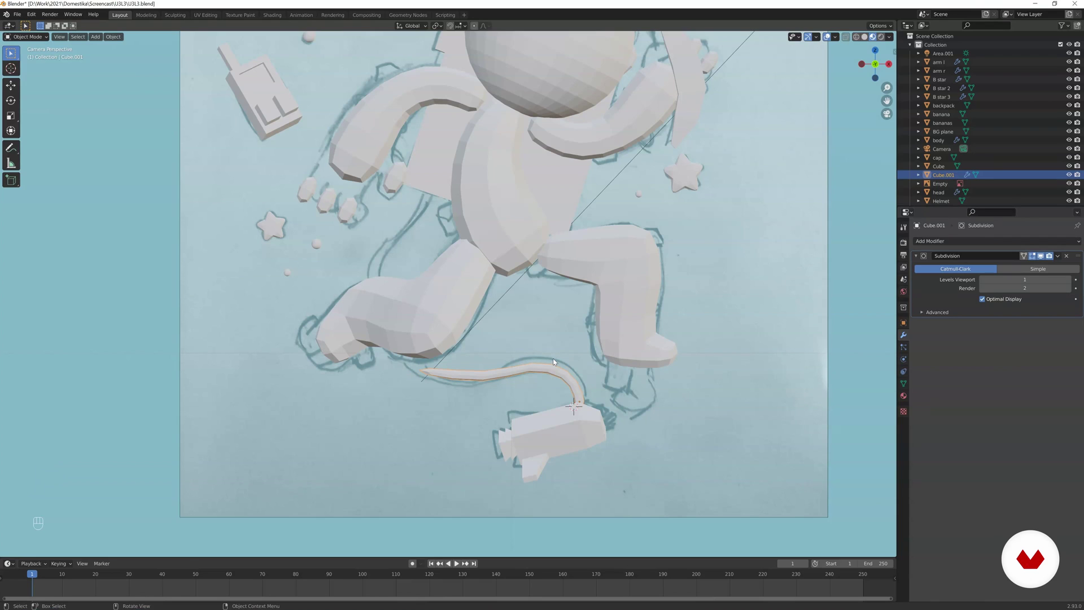
key(x)
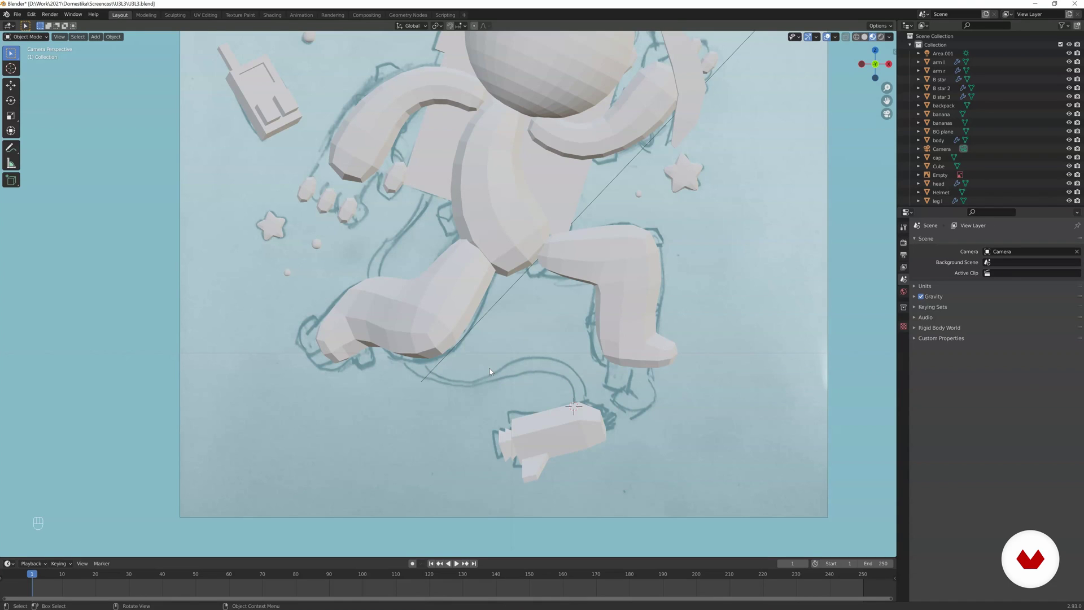
key(shift+a)
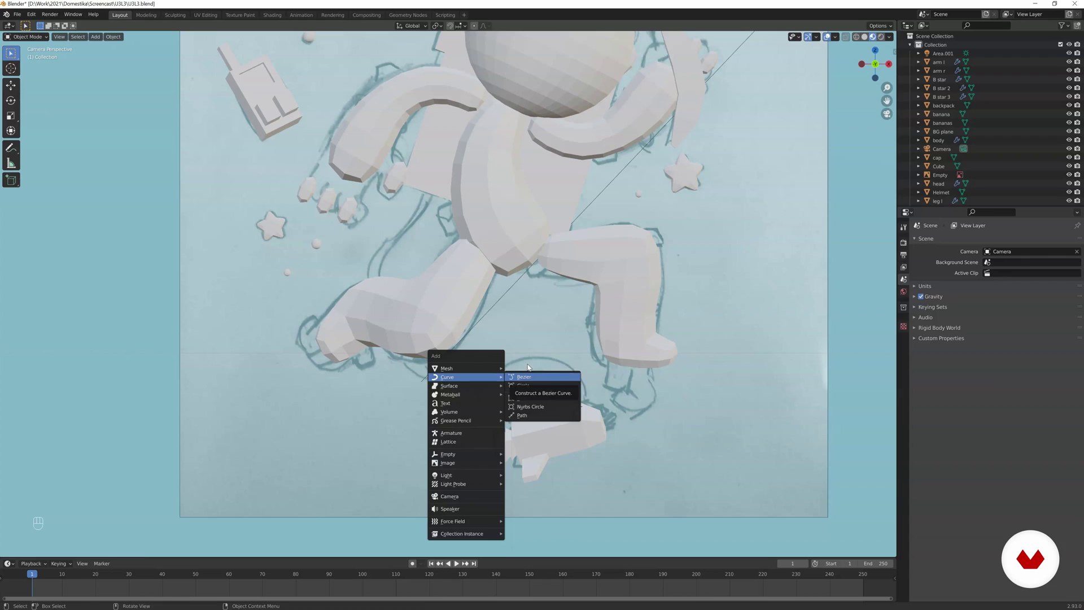
- Add a Bezier curve, rotate it along the cable and view it as wireframe through the camera
key(g)
key(r)
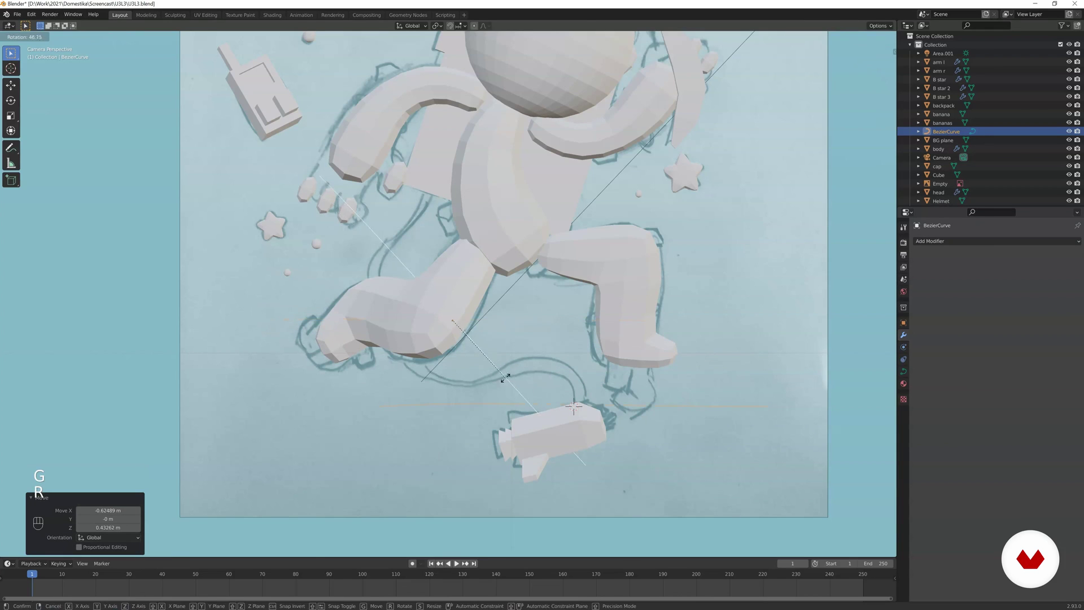
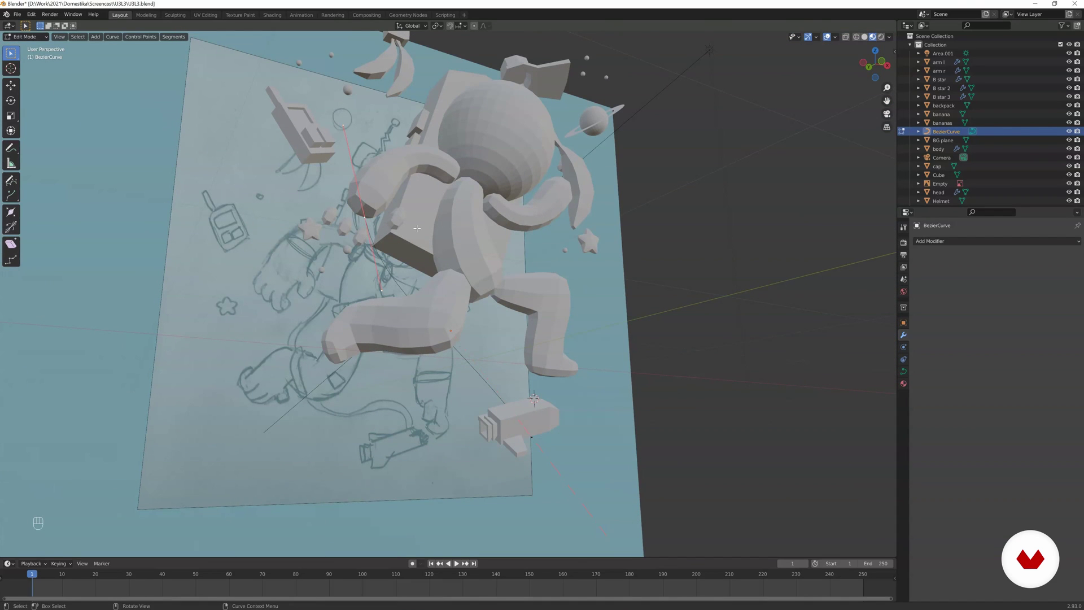
key(KP_0)
key(z)
key(g)
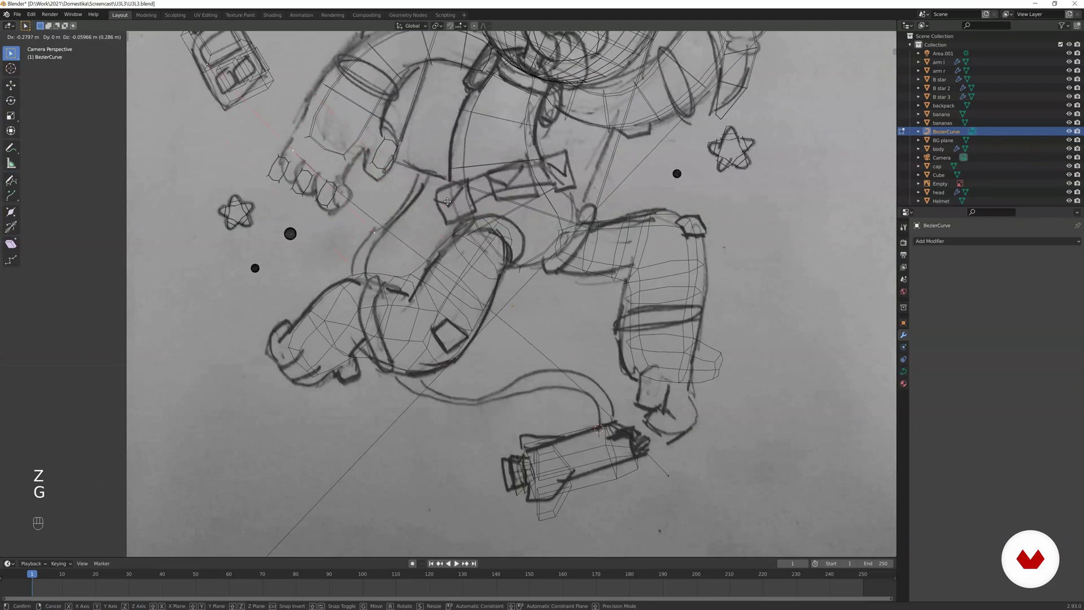
- Shape the curve's points and handles along the sketched cable from the leg down to the device
key(r)
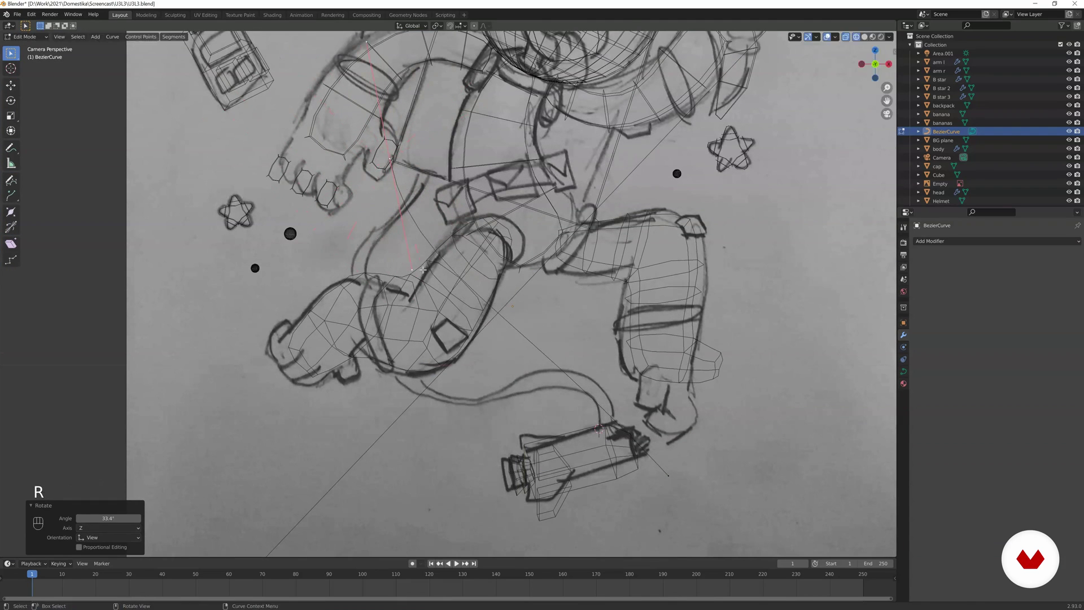
key(g)
key(s)
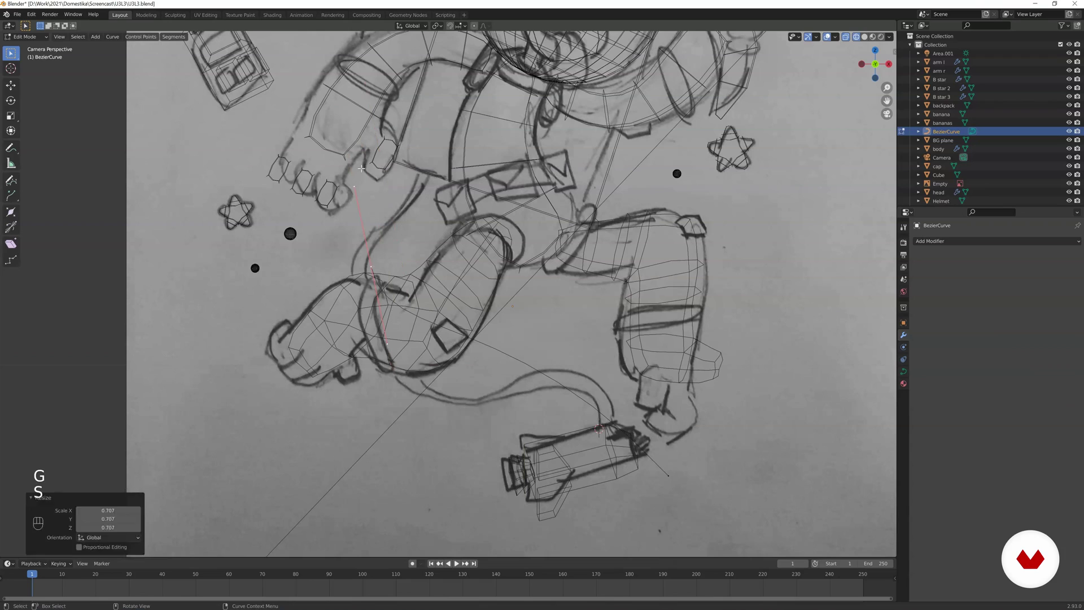
key(g)
key(g)
key(s)
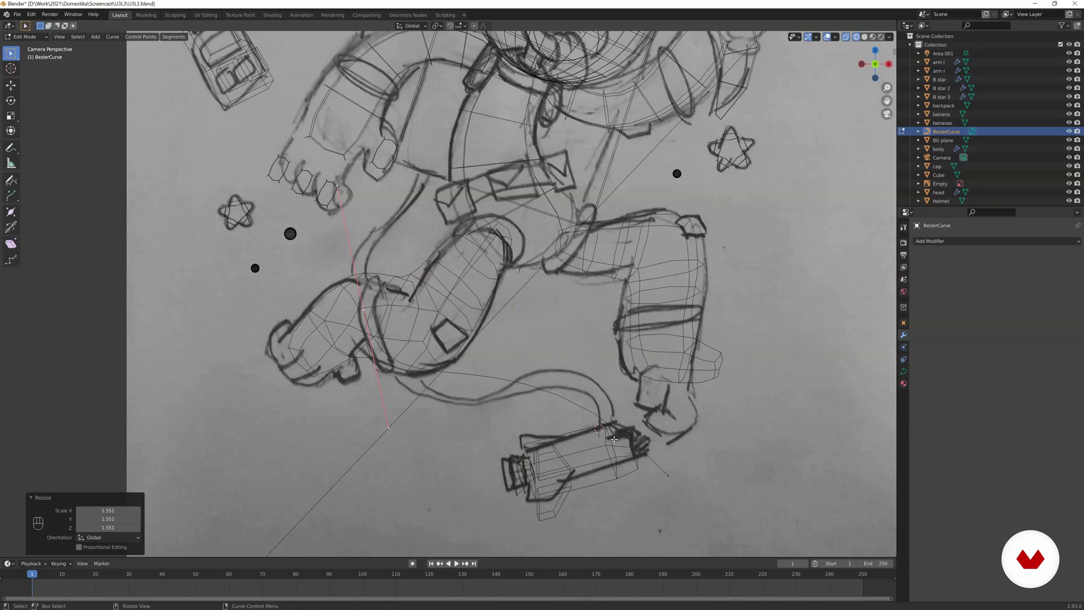
key(g)
key(s)
key(r)
key(g)
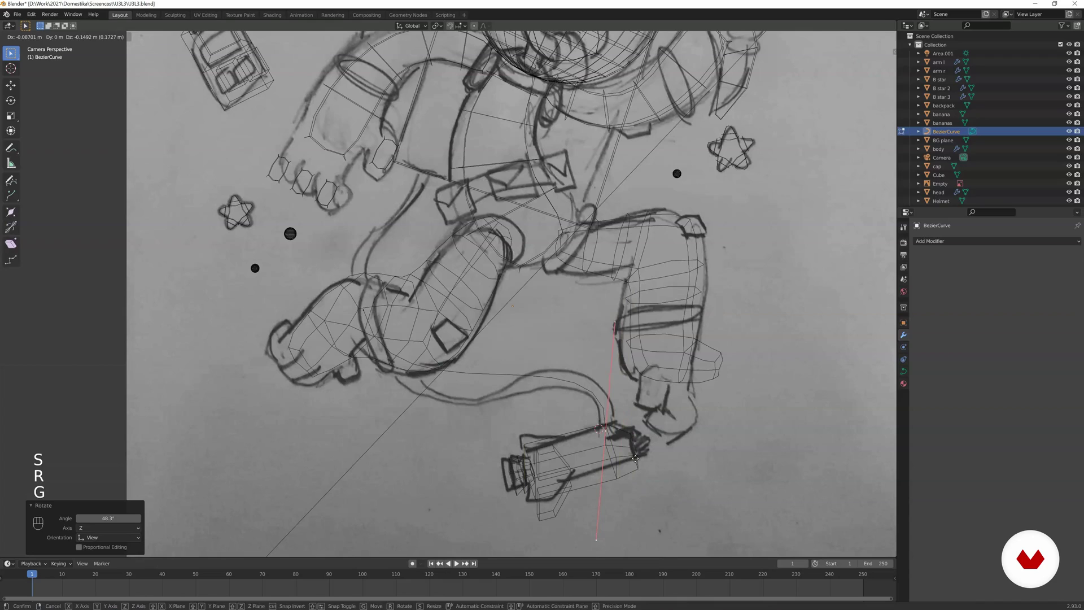
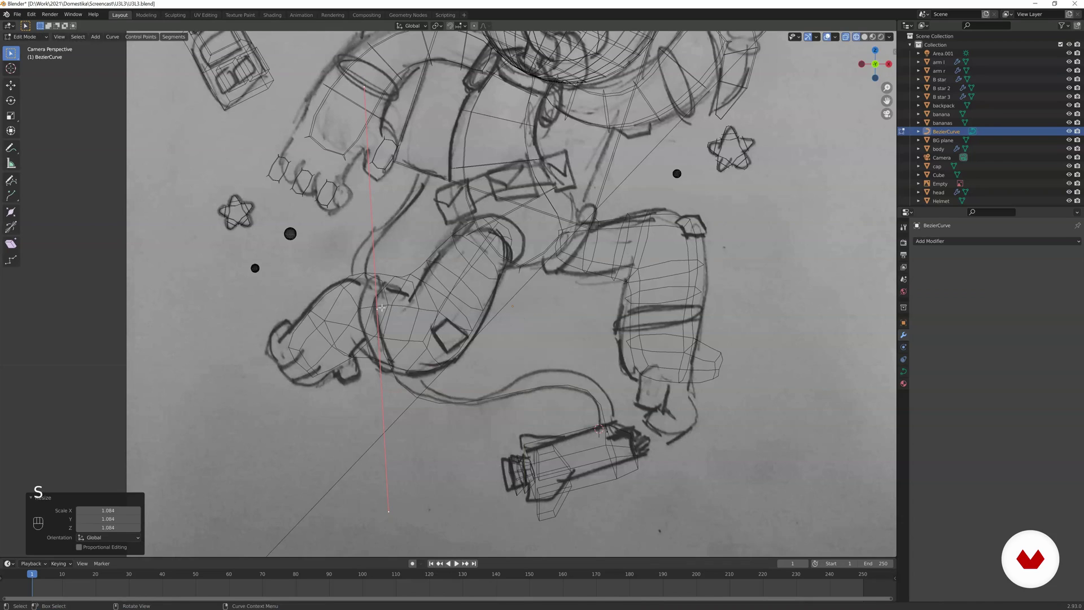
key(g)
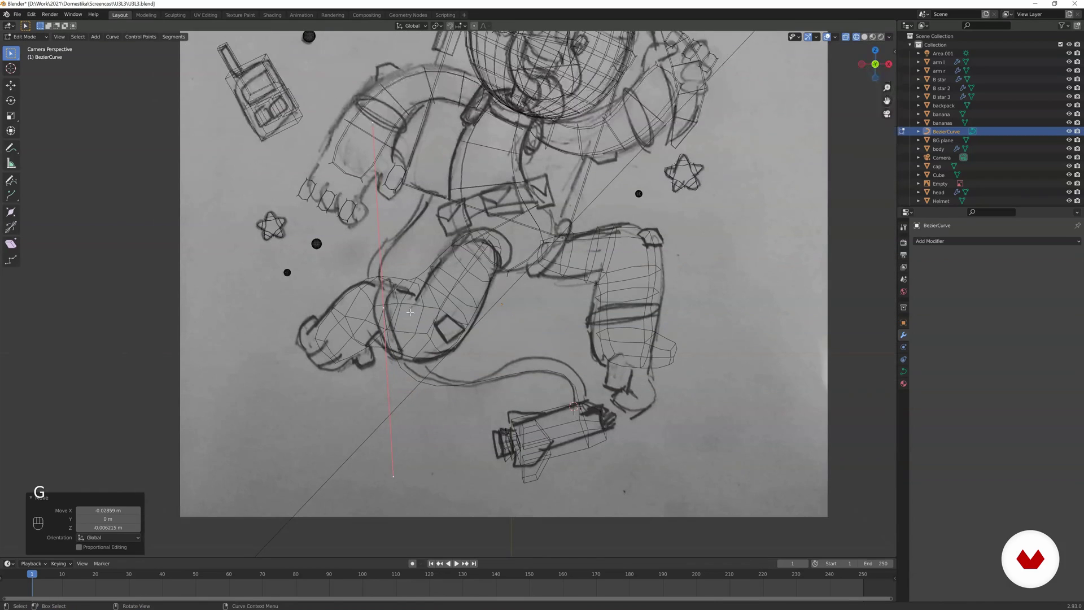
key(Tab)
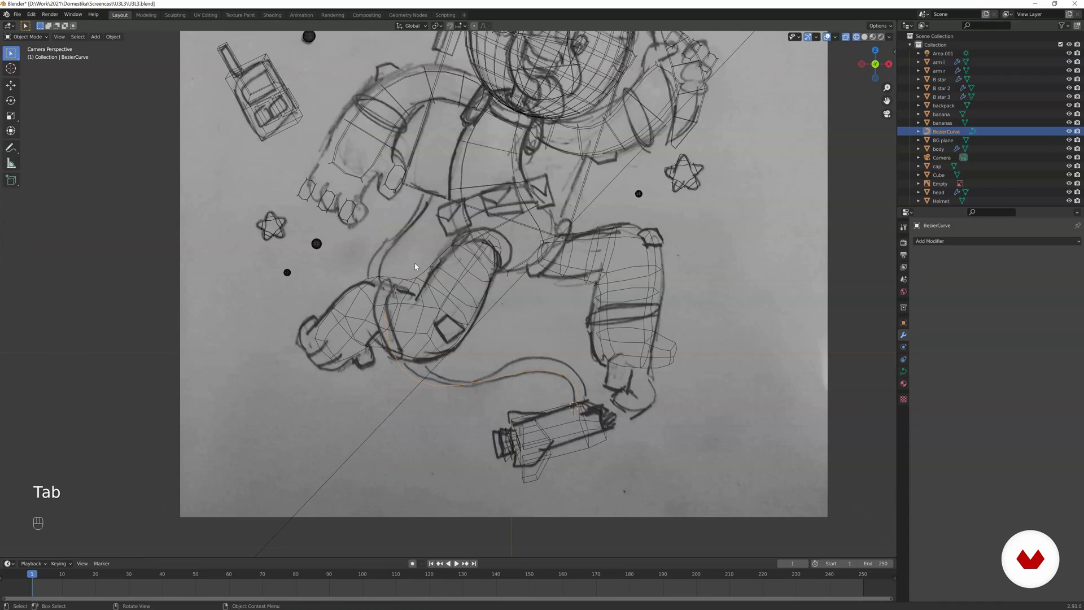
- Hide both legs and the body to reveal the sketch, then select the cable curve
key(z)
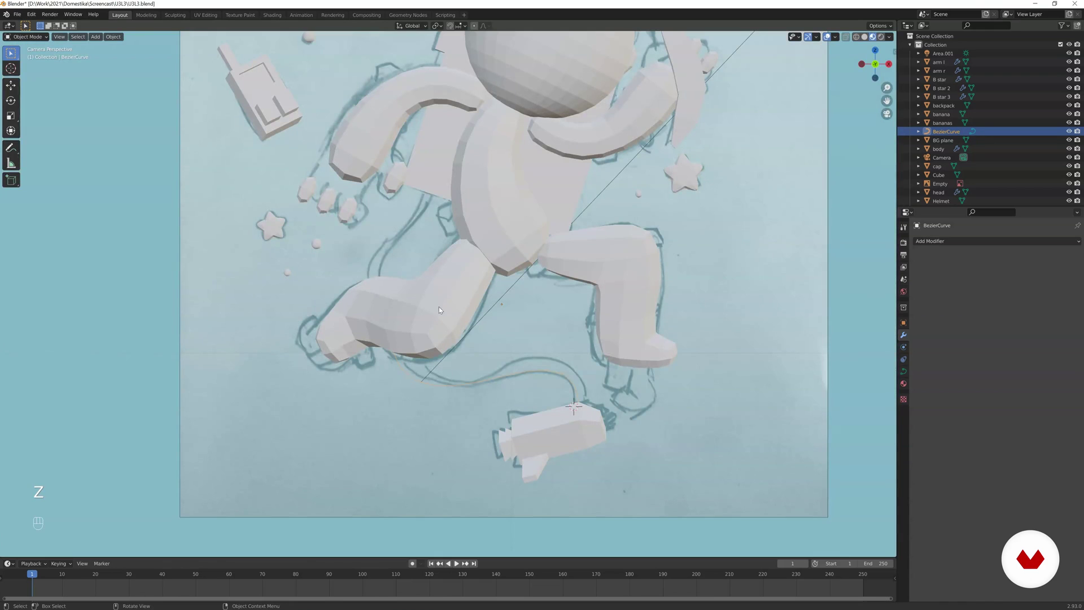
click(437, 305)
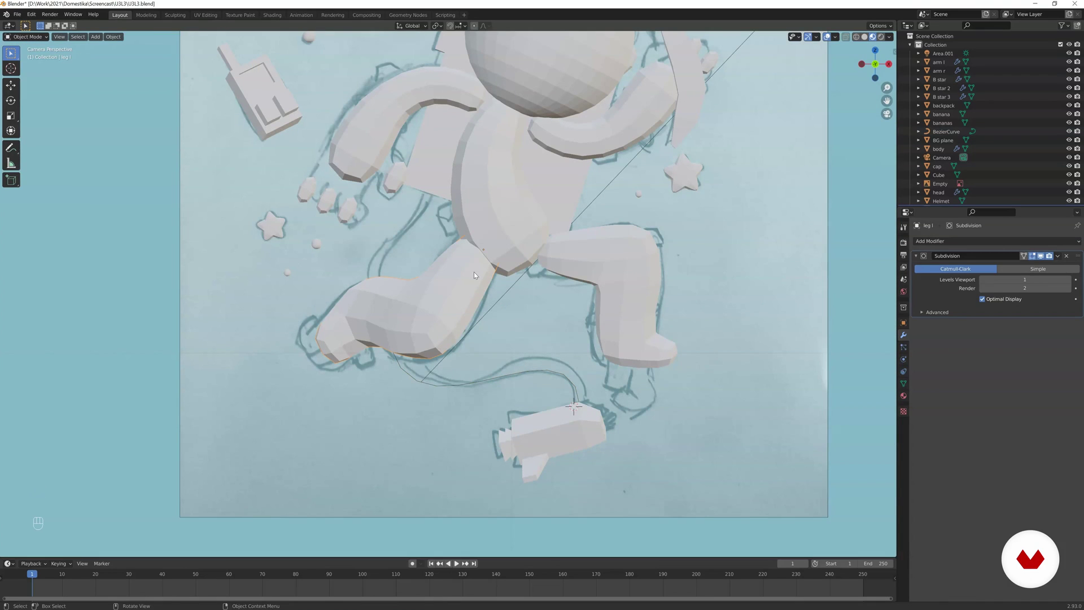
key(h)
click(573, 257)
key(h)
click(526, 238)
key(h)
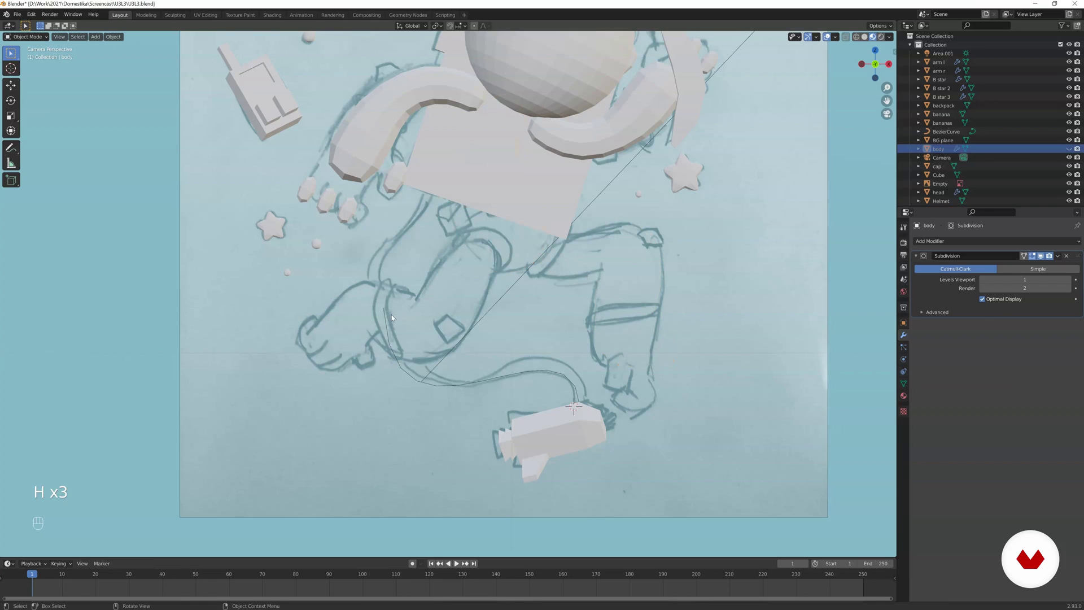
click(384, 320)
click(389, 317)
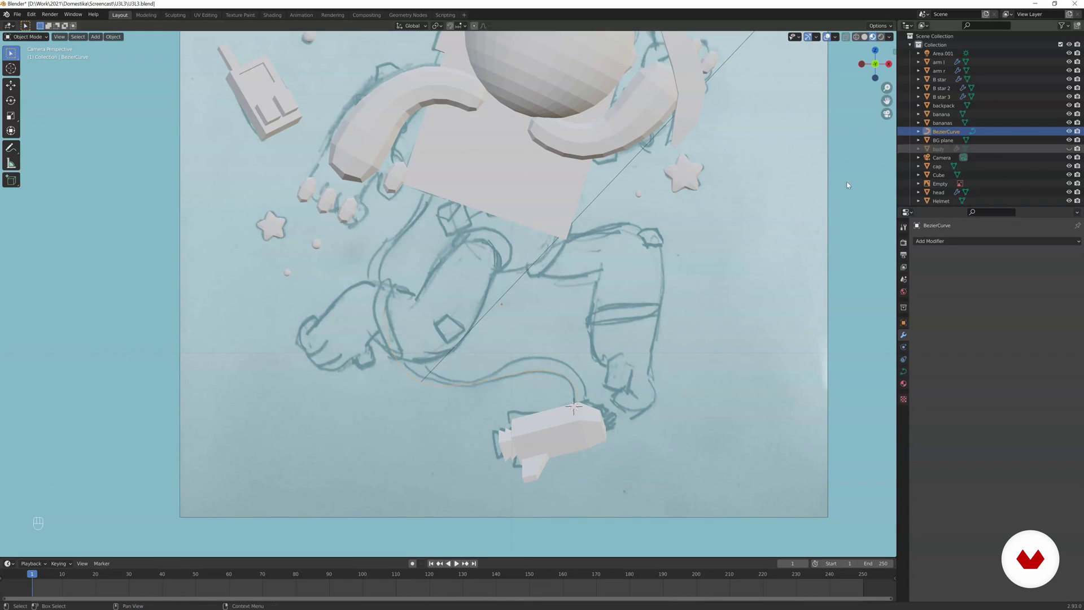
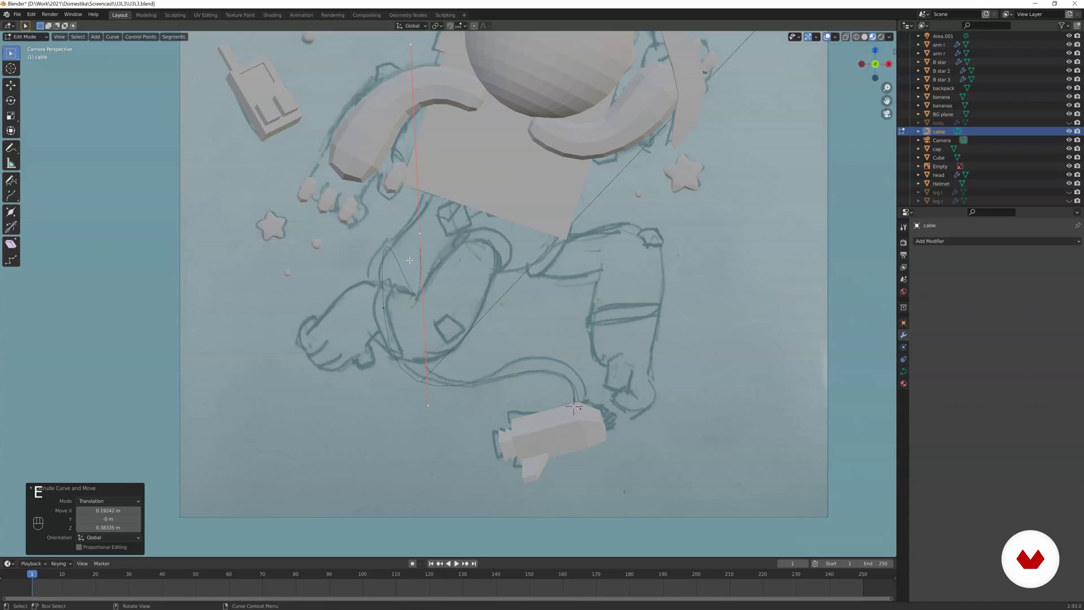
- Reshape the cable's points around the leg up toward the chest and at the device end
key(g)
key(s)
key(s)
key(g)
key(r)
key(r)
key(s)
key(g)
key(r)
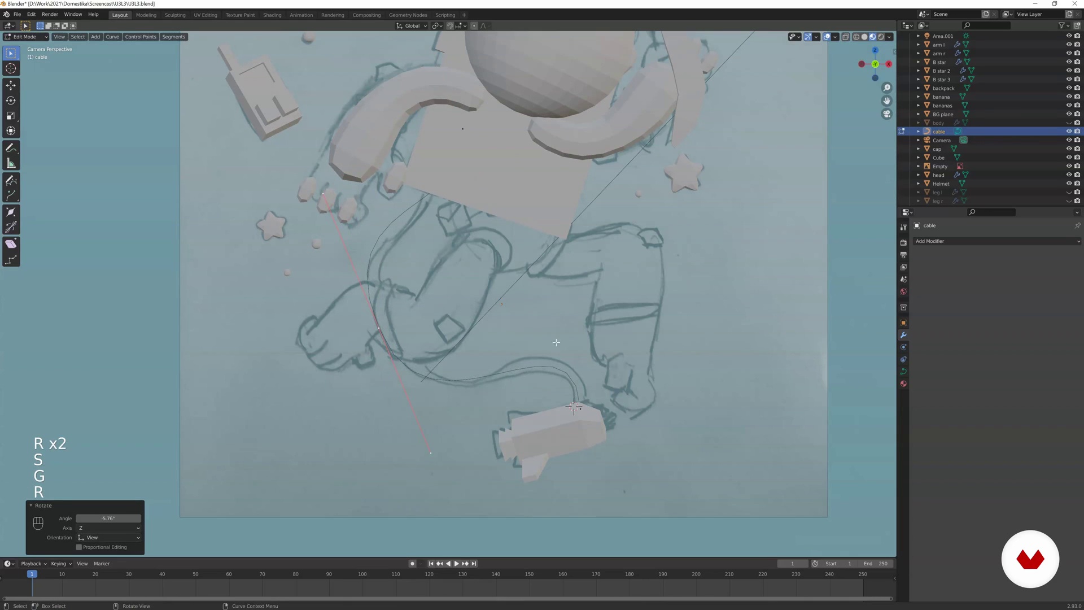
key(r)
key(s)
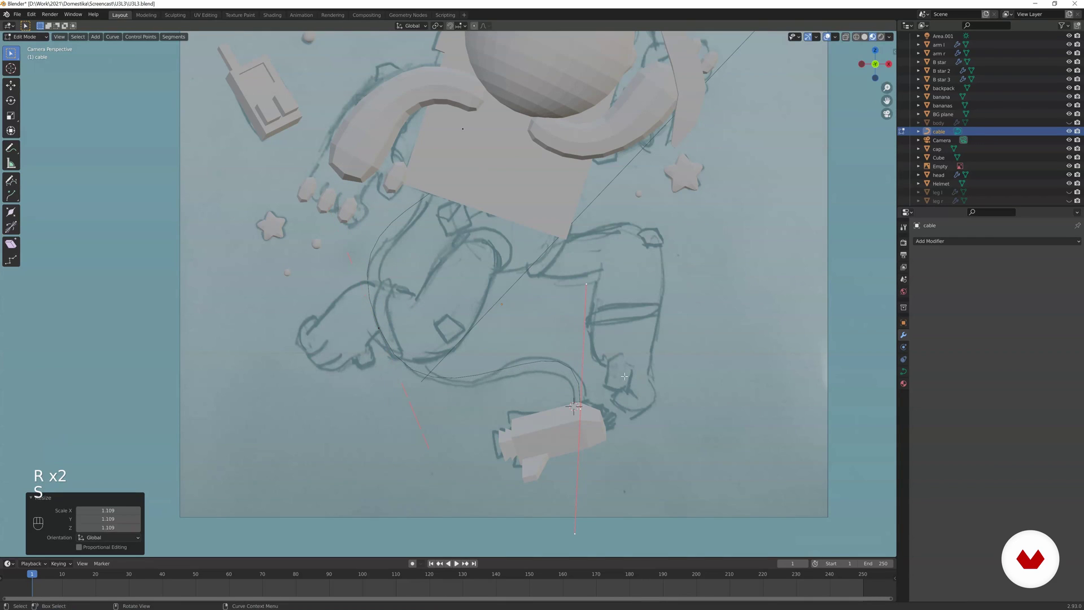
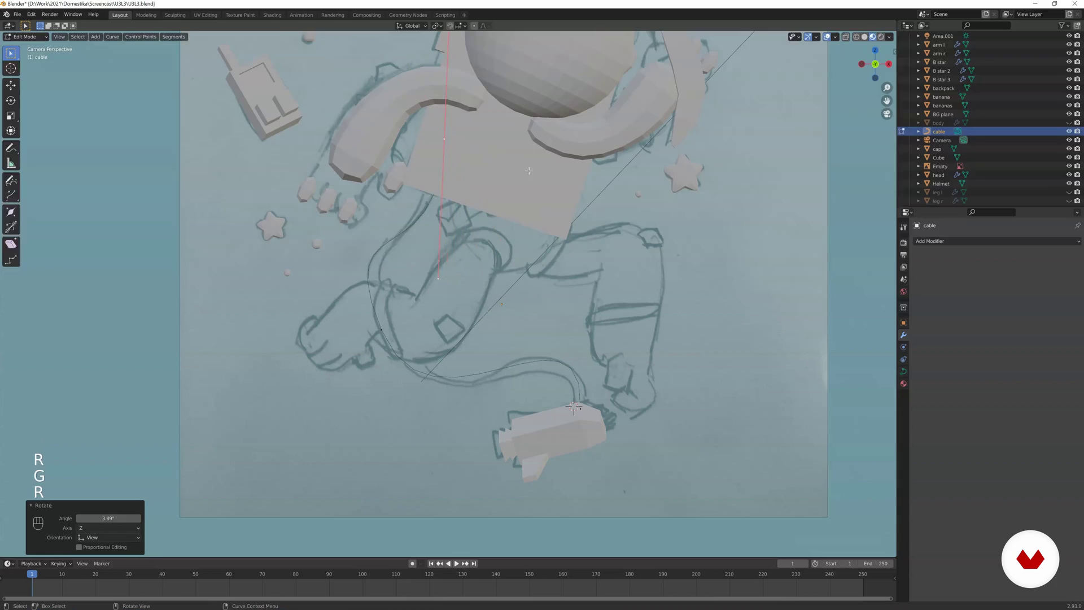
key(Tab)
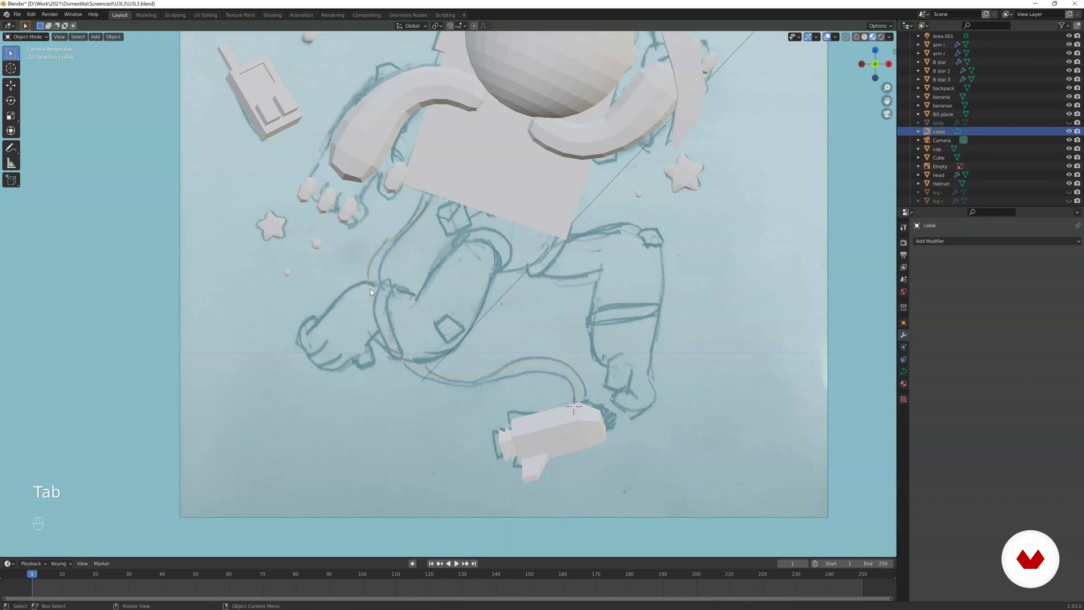
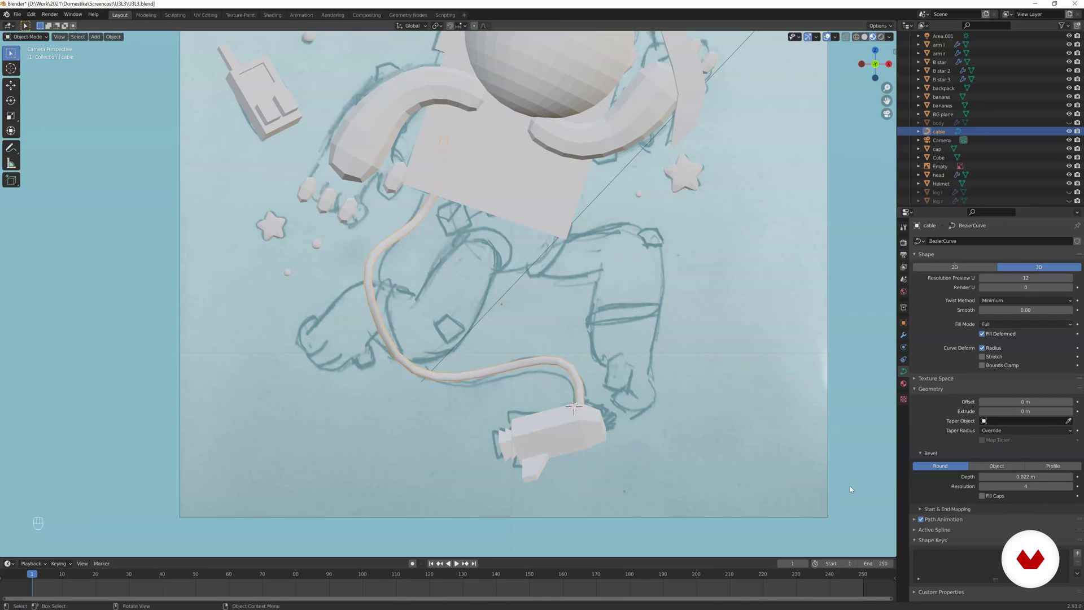
- Unhide the body and legs and check the round 0.022 m cable tube through the camera
key(alt+h)
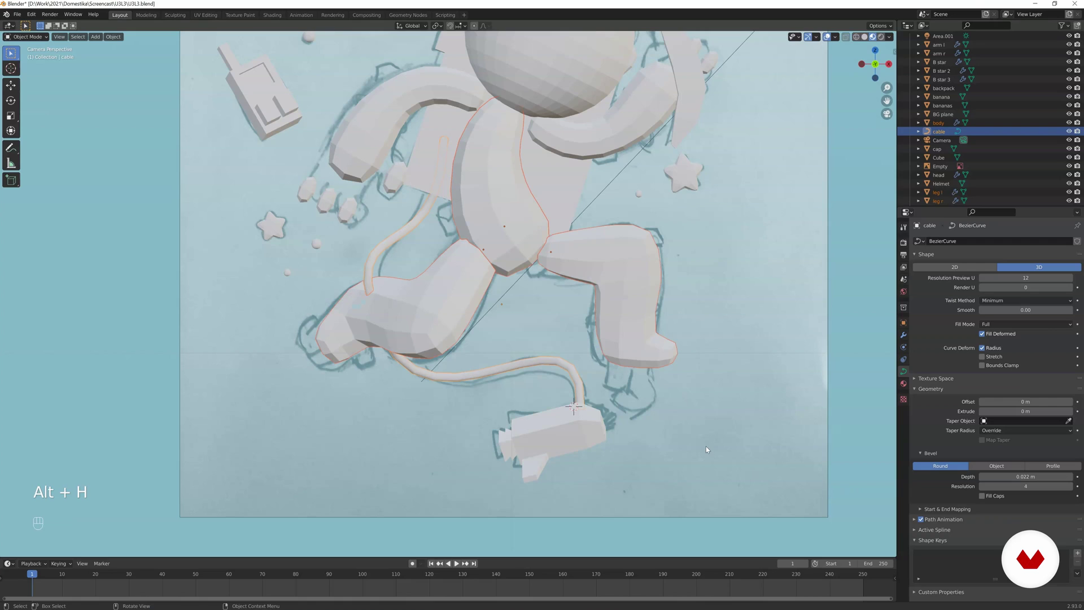
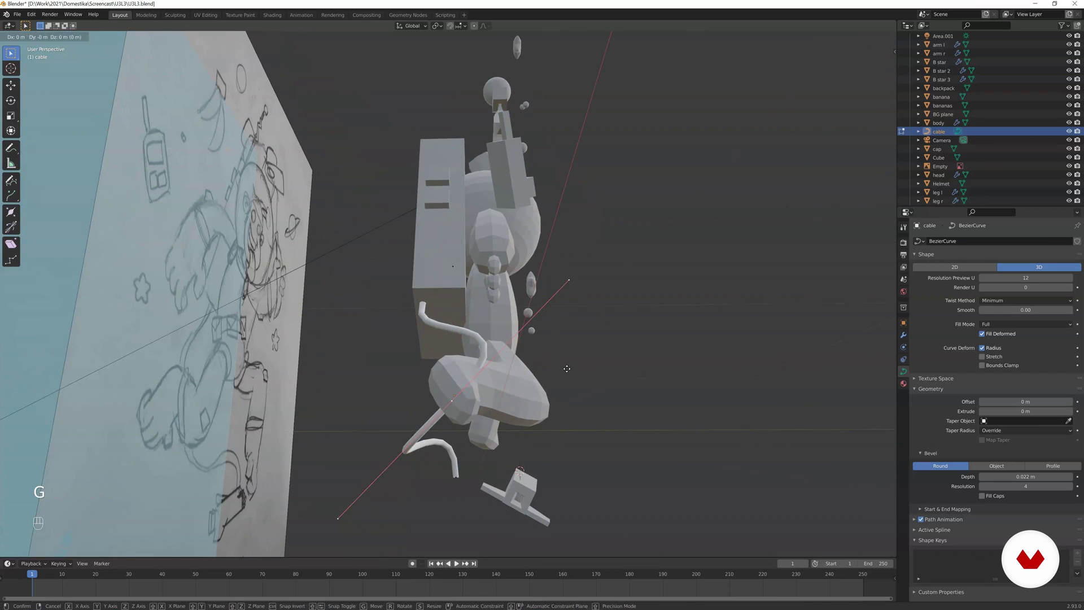
key(Tab)
key(KP_0)
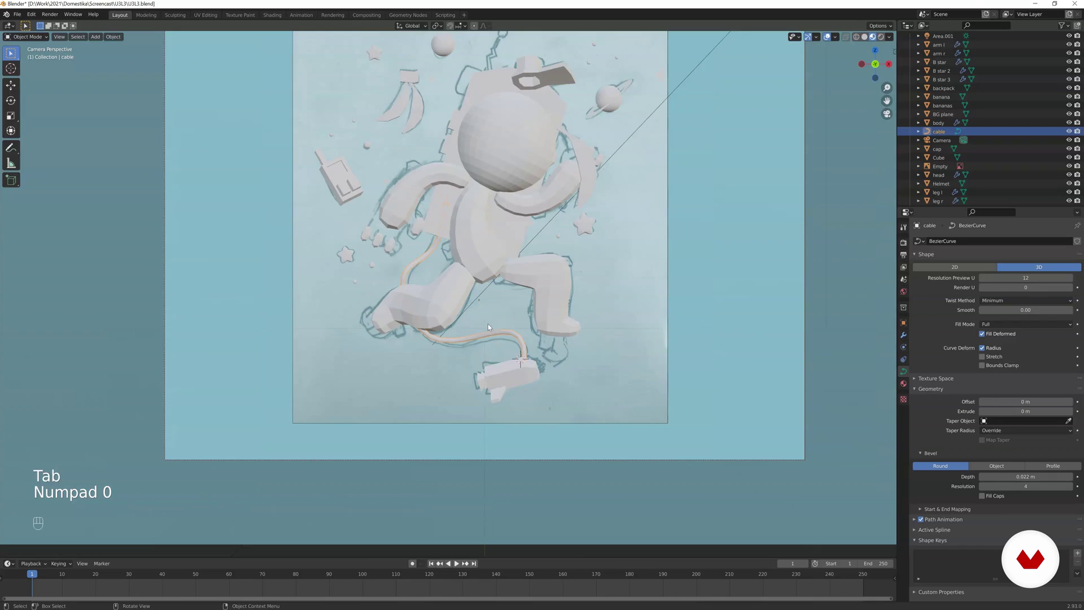
- Zoom in on the astronaut's waist and check it against the sketch in X-ray
drag(524, 255, 539, 280)
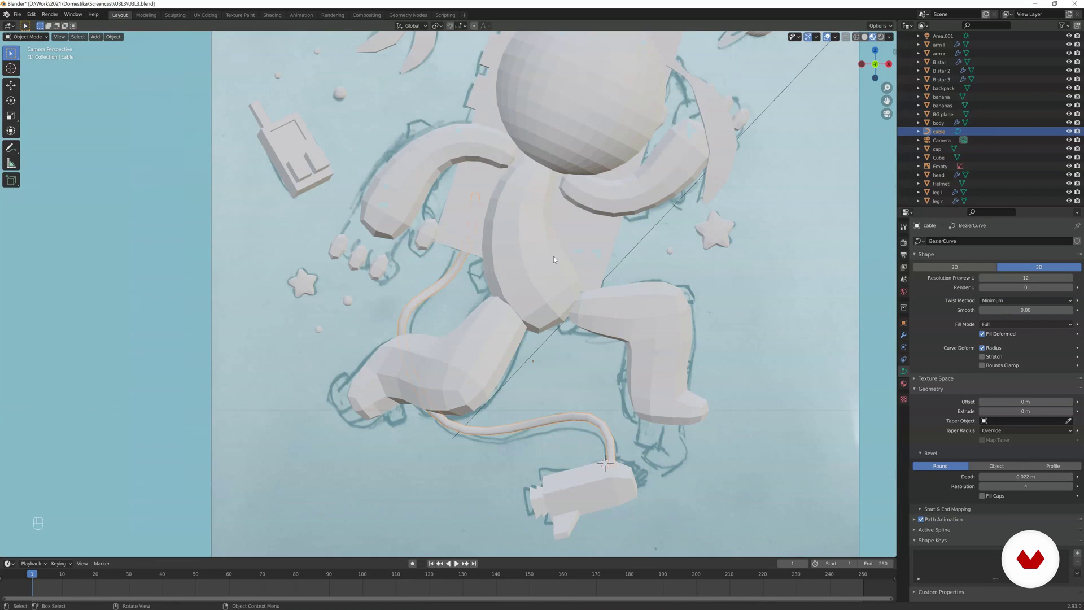
key(z)
drag(557, 265, 497, 266)
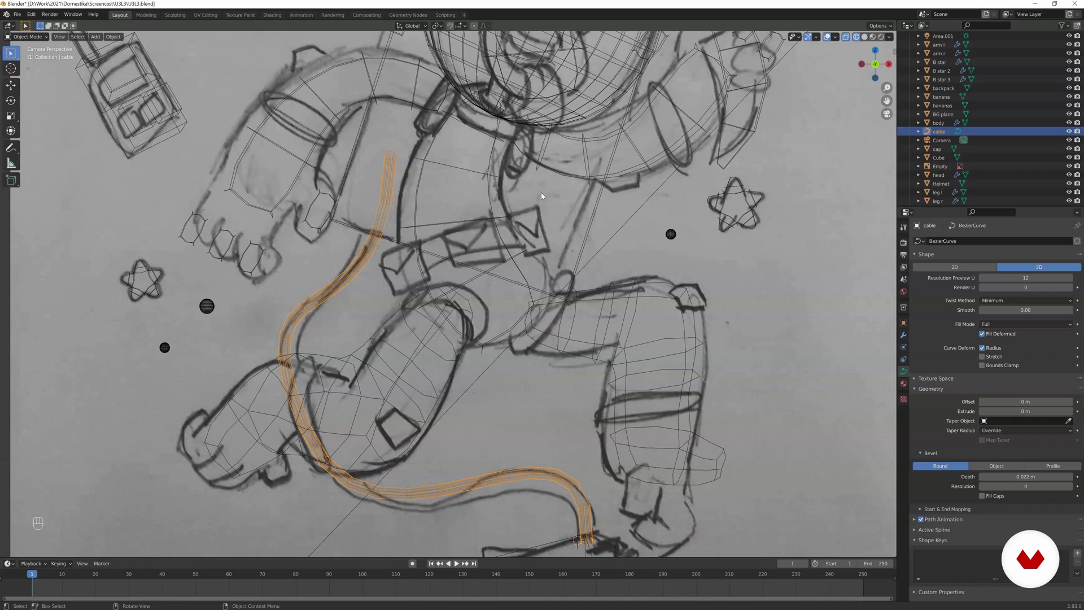
key(z)
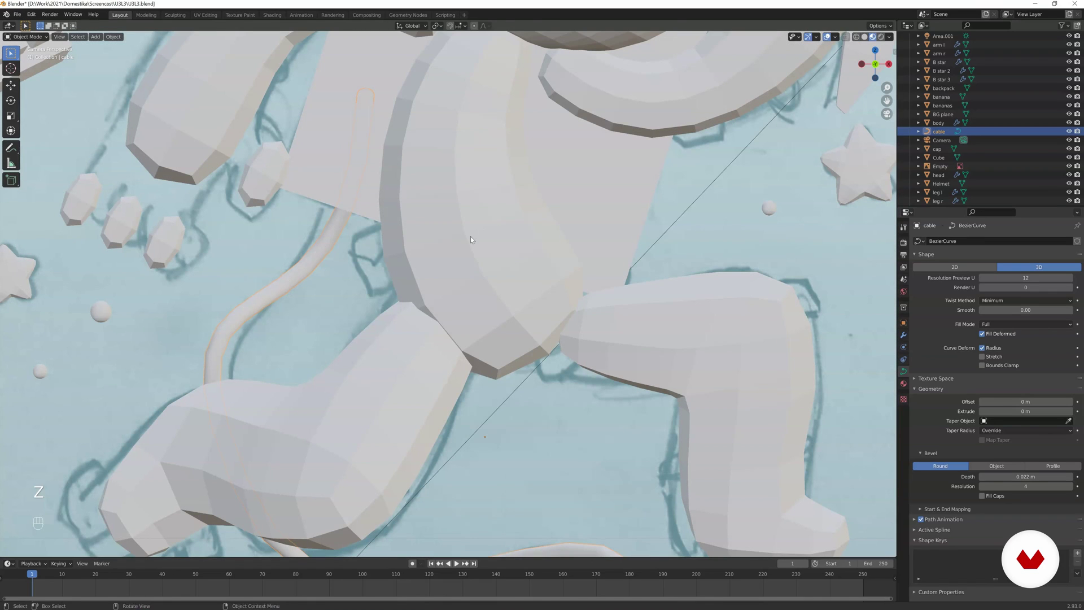
- Add a cylinder and scale it into a thin belt ring around the waist, checked against the sketch
key(shift+a)
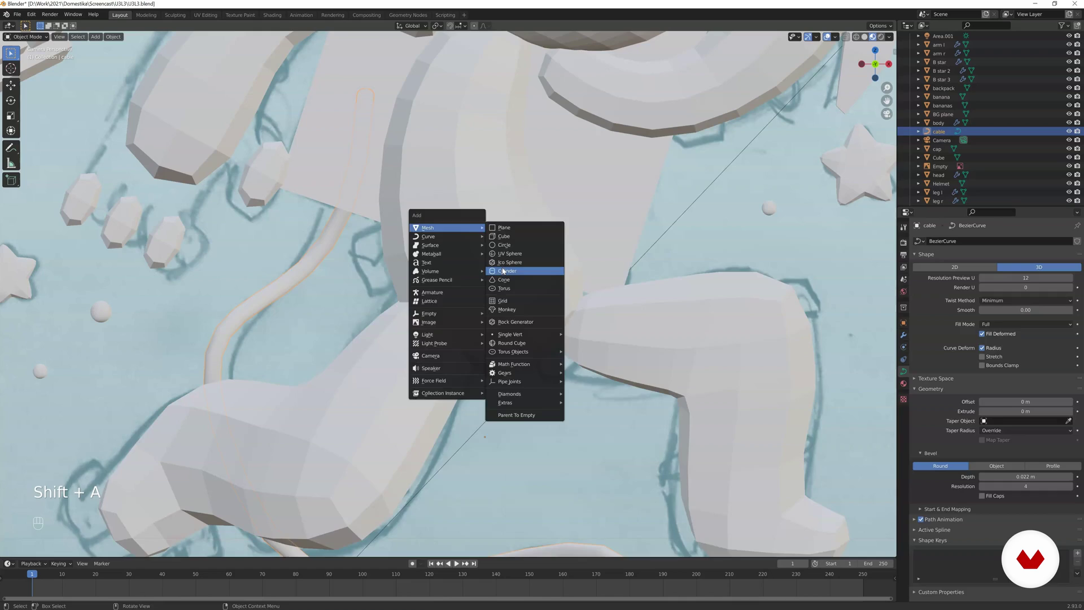
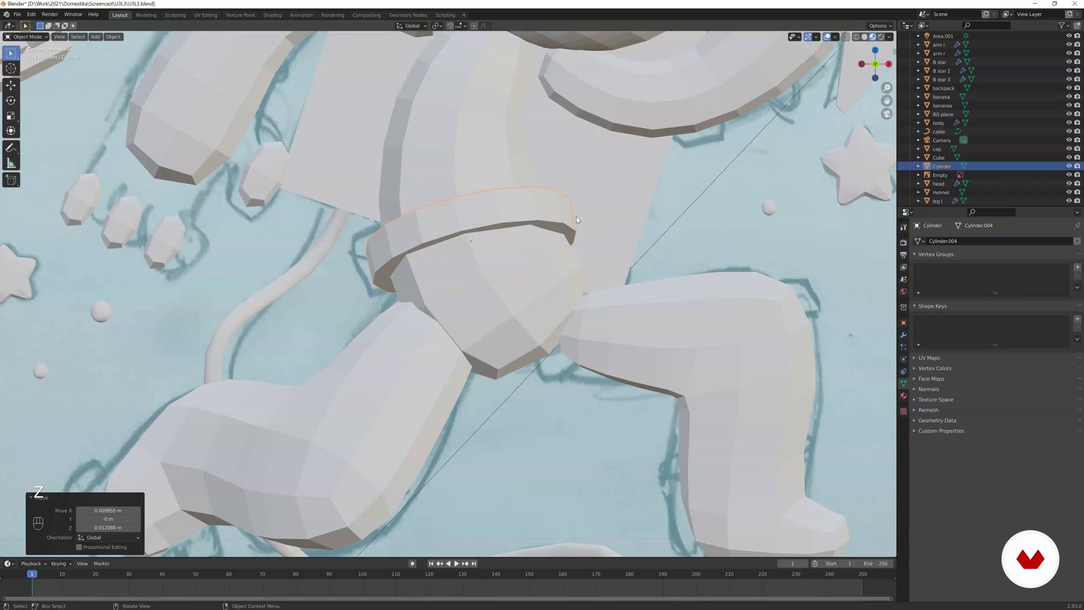
drag(556, 225, 569, 227)
drag(569, 227, 606, 240)
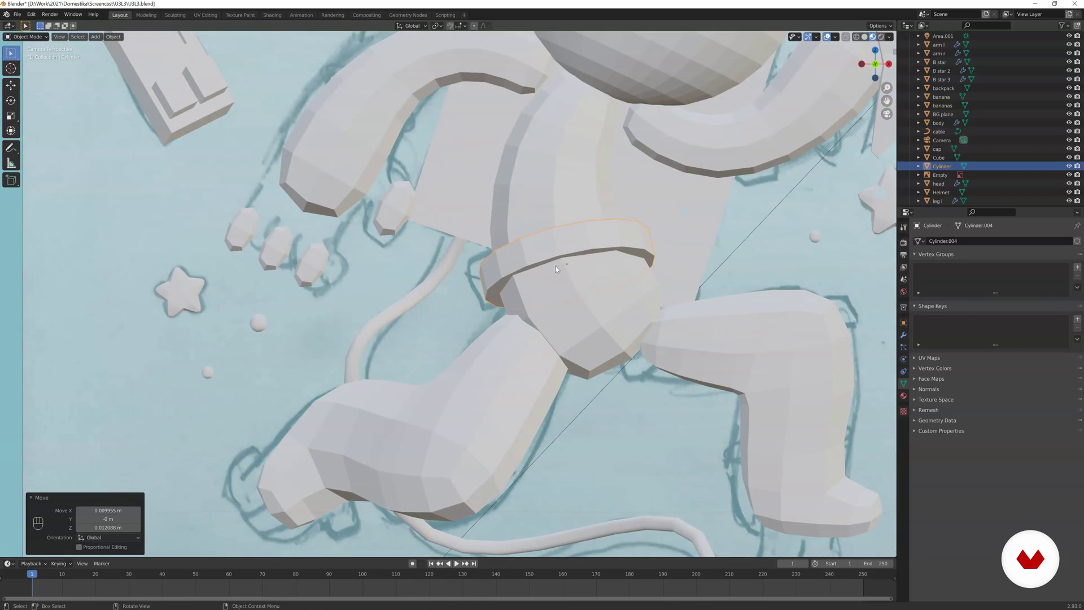
key(s)
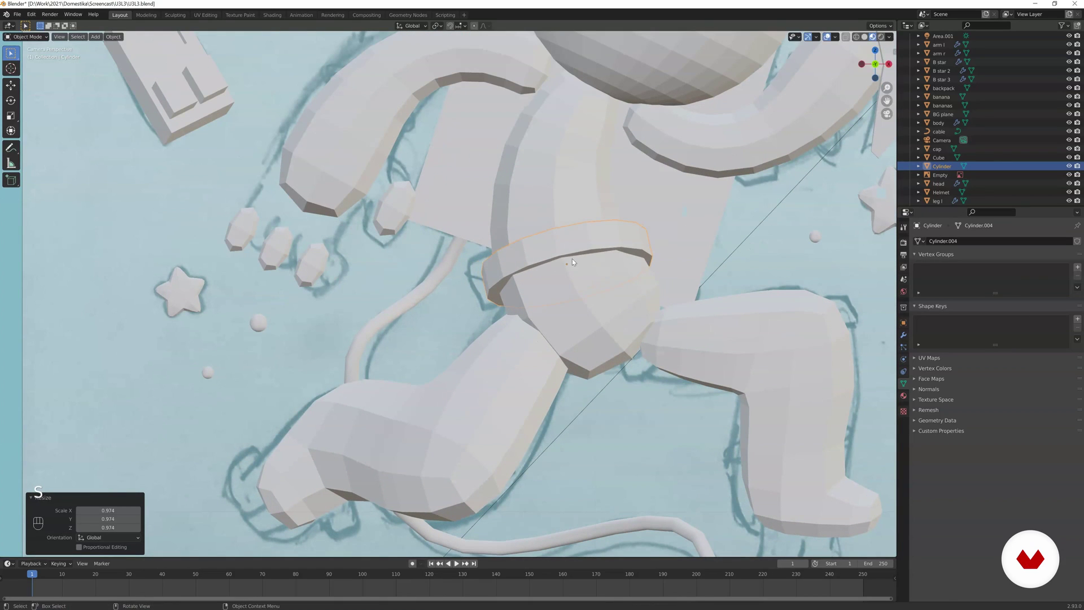
key(g)
key(s)
key(z)
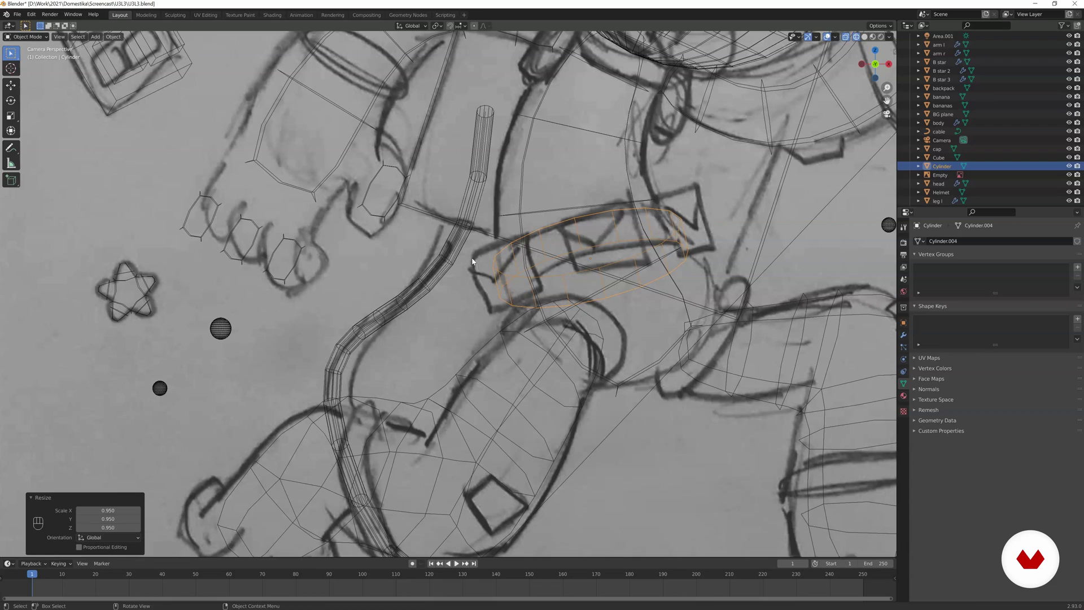
key(z)
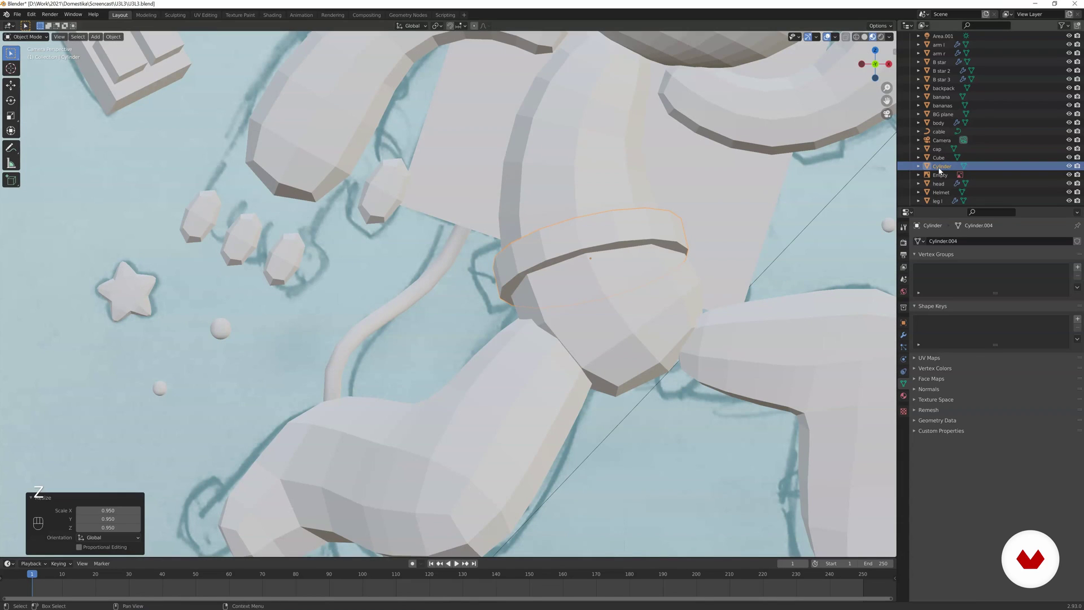
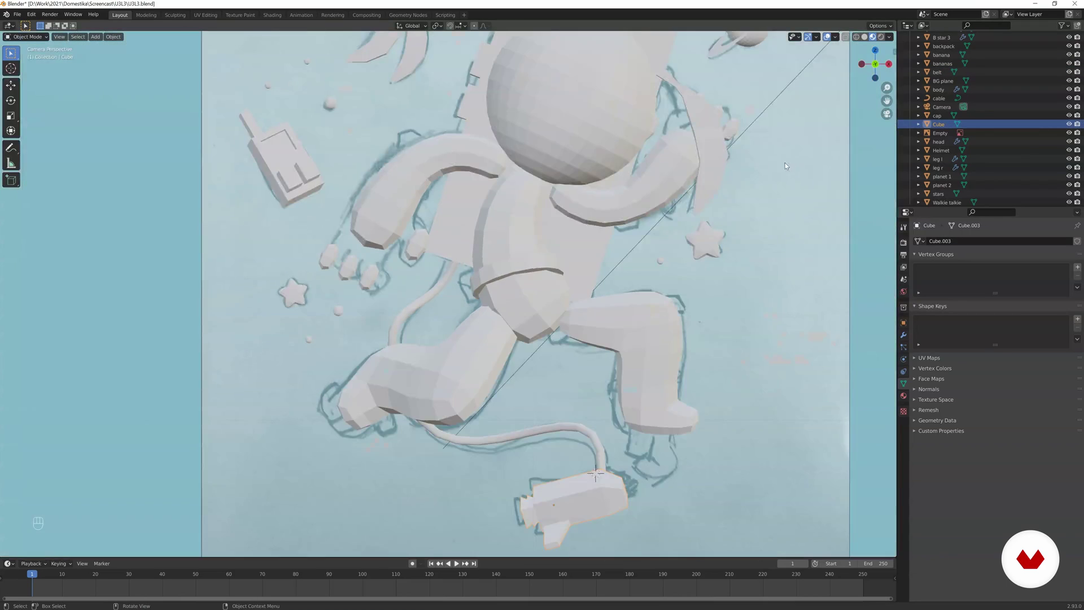
- Rename the Cube object to spaceship in the Outliner and select the belt
key(g)
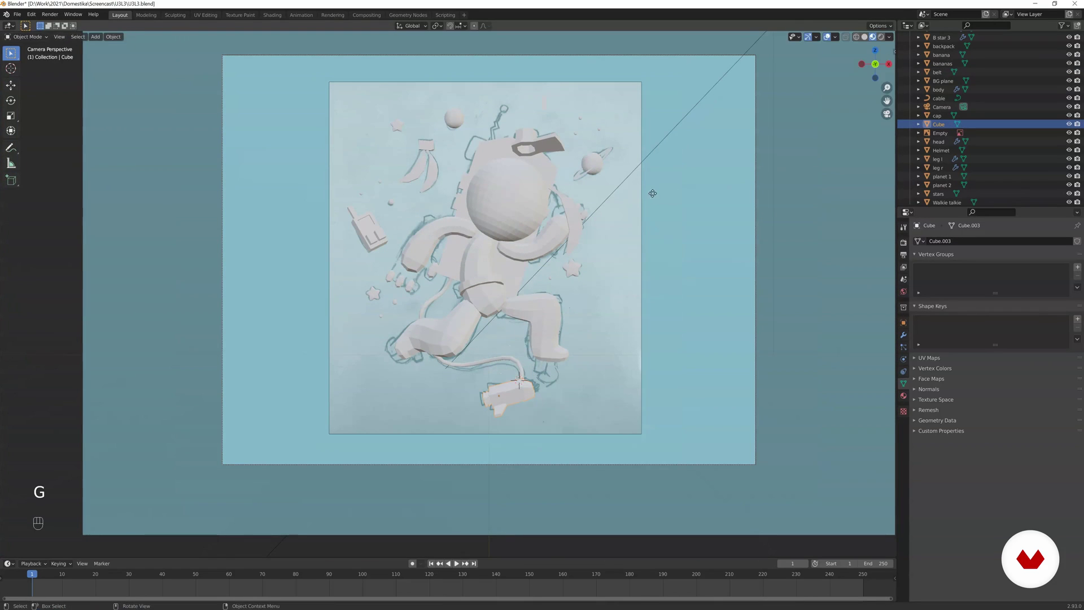
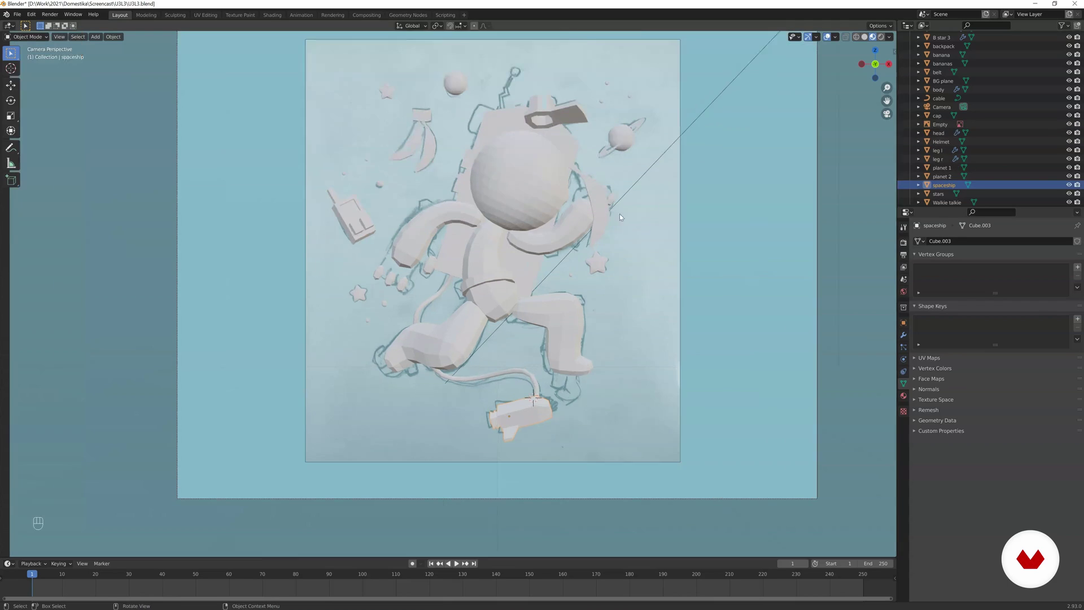
click(602, 242)
drag(572, 243, 557, 245)
click(512, 249)
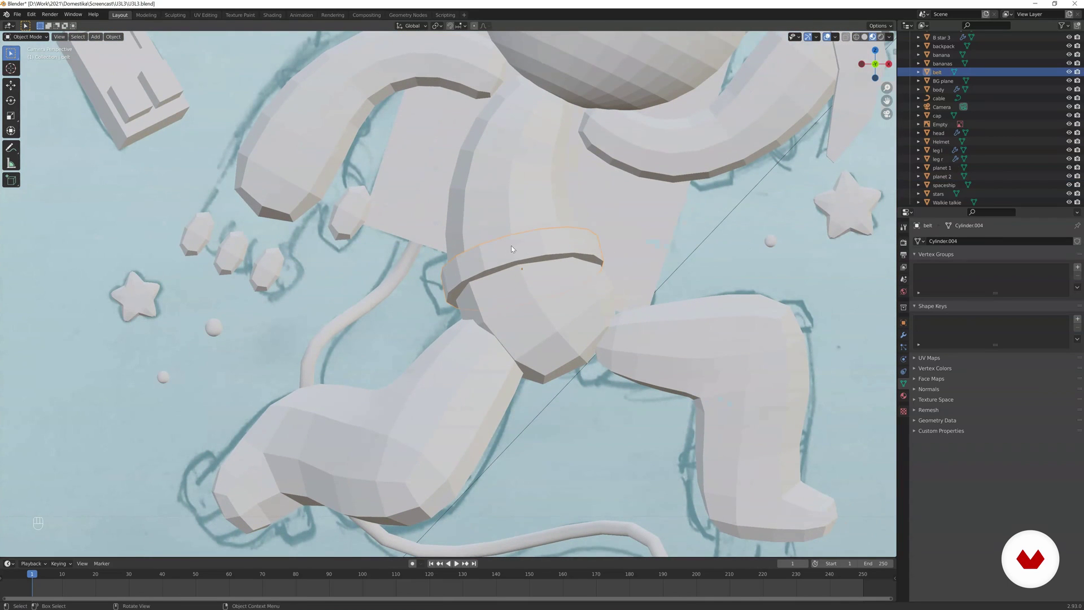
- Add a new cube, scale it down and move it along one axis onto the belt
key(shift+a)
key(g)
click(448, 255)
key(s)
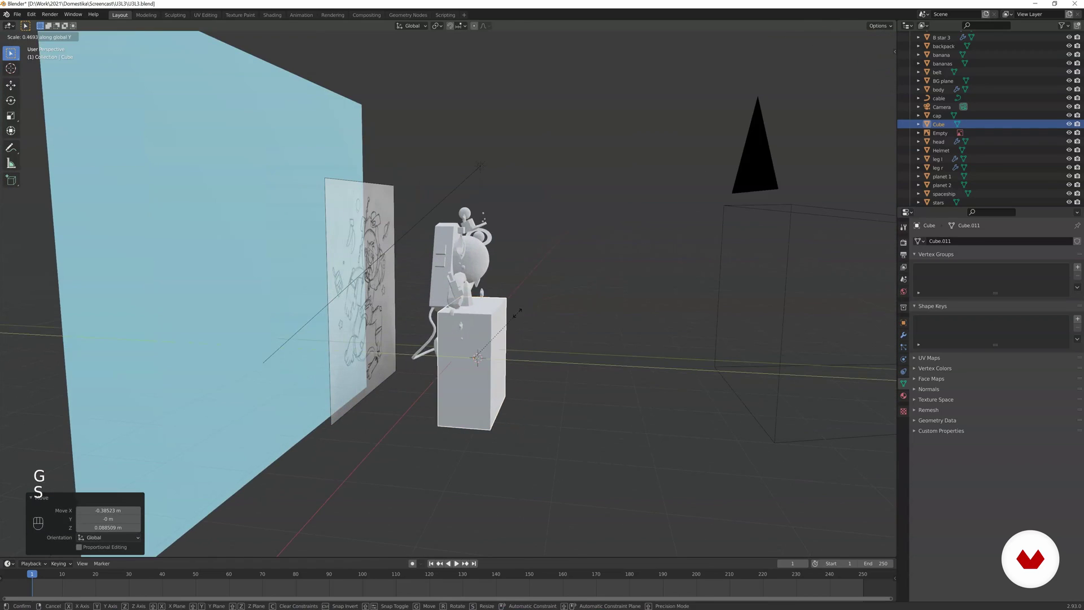
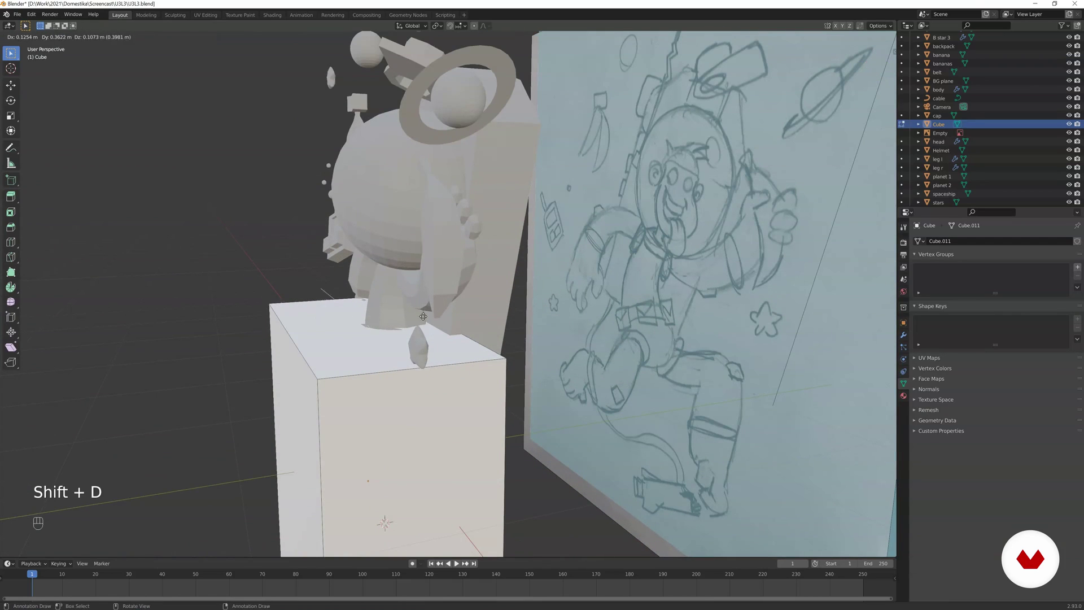
key(e)
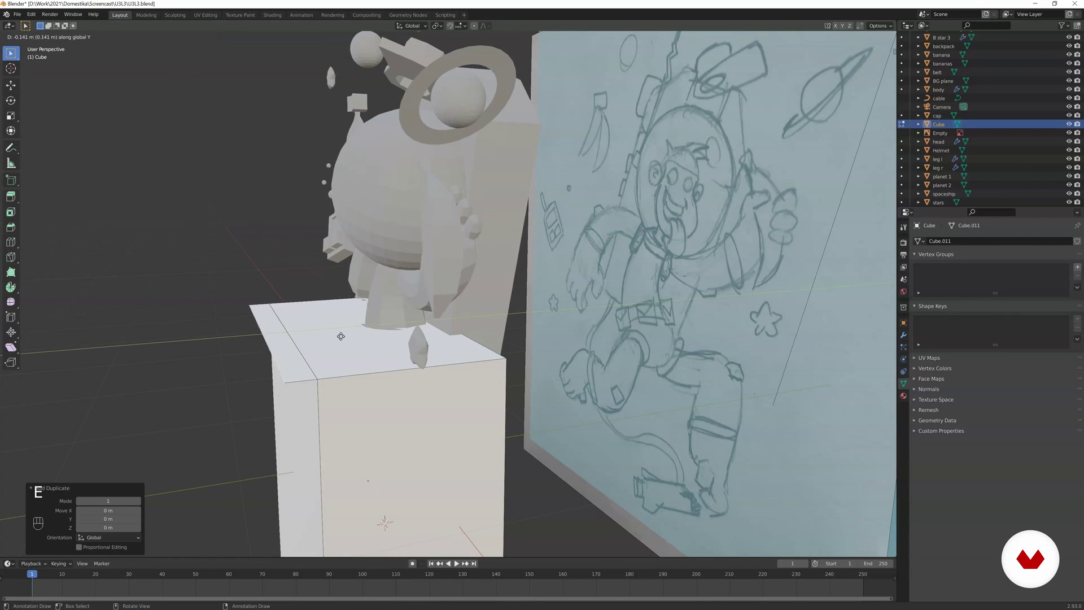
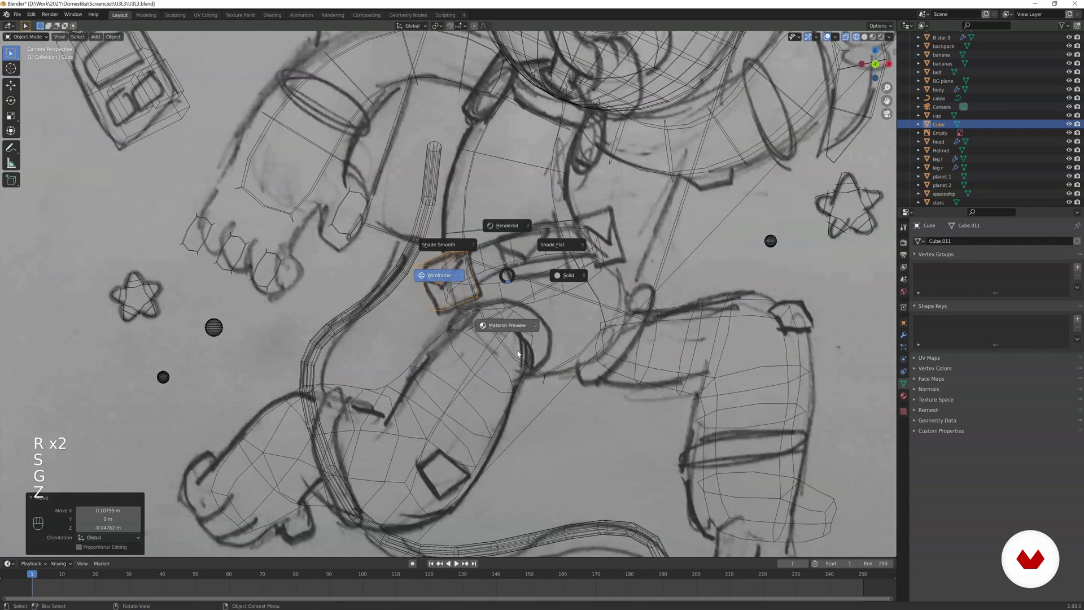
- Fit the box on the belt and duplicate it into belt pocket, belt pocket.001 and belt pocket.002
key(r)
key(g)
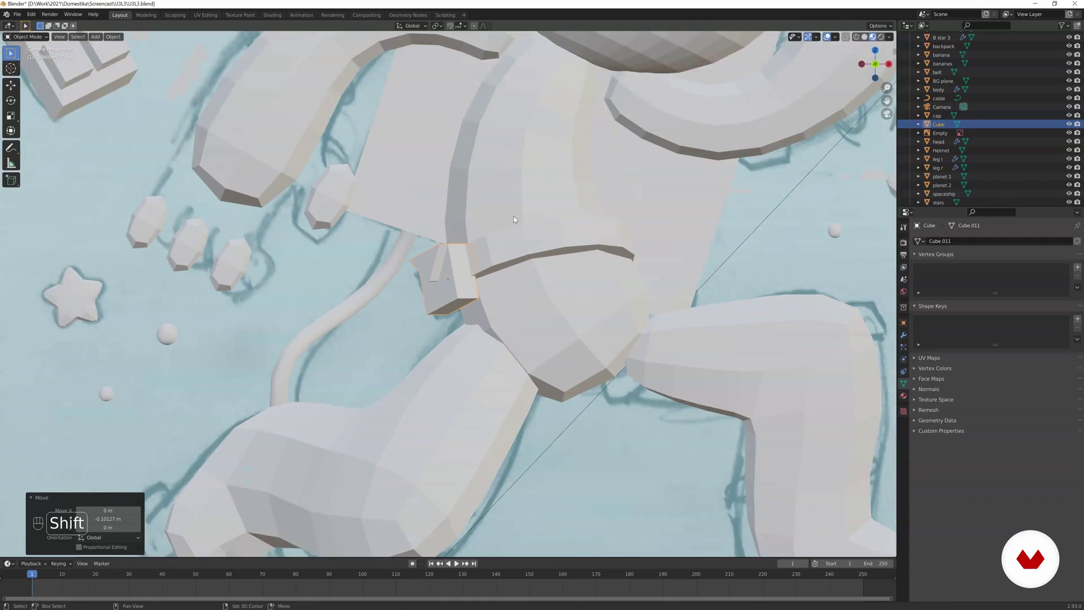
key(Tab)
key(g)
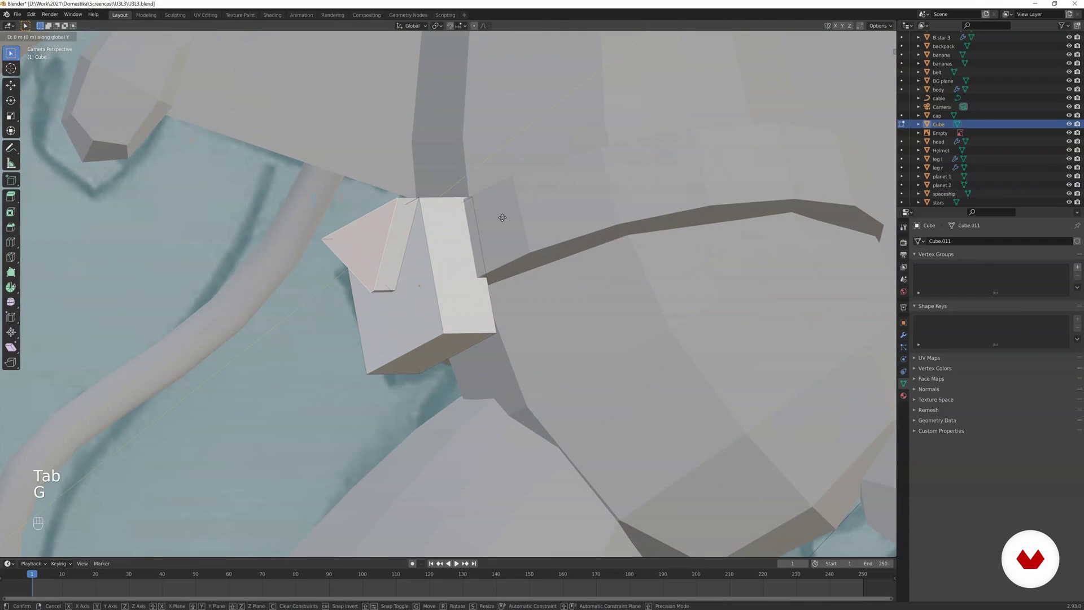
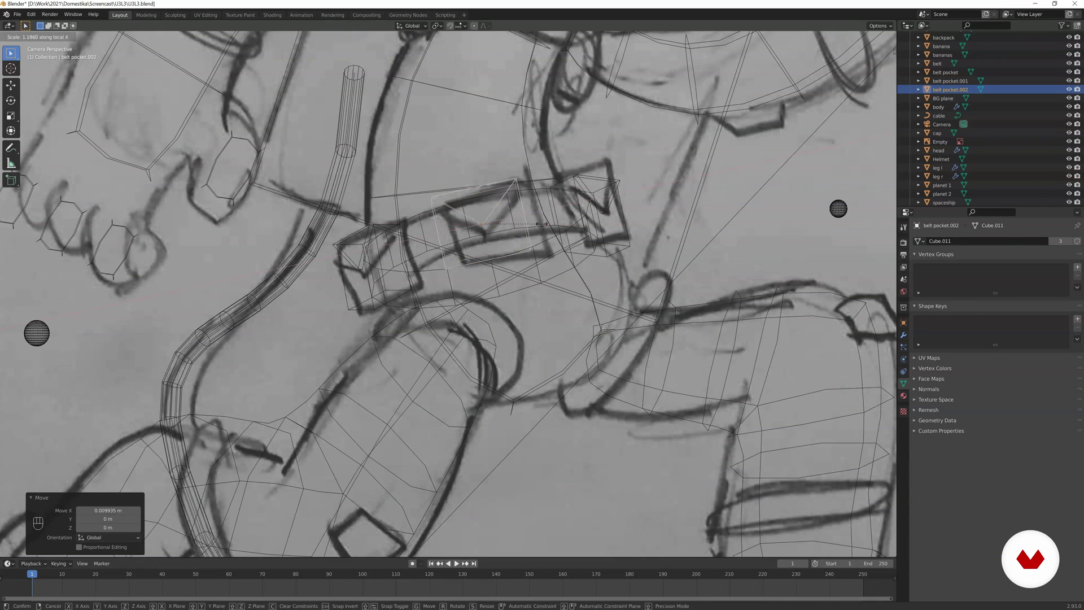
key(g)
key(z)
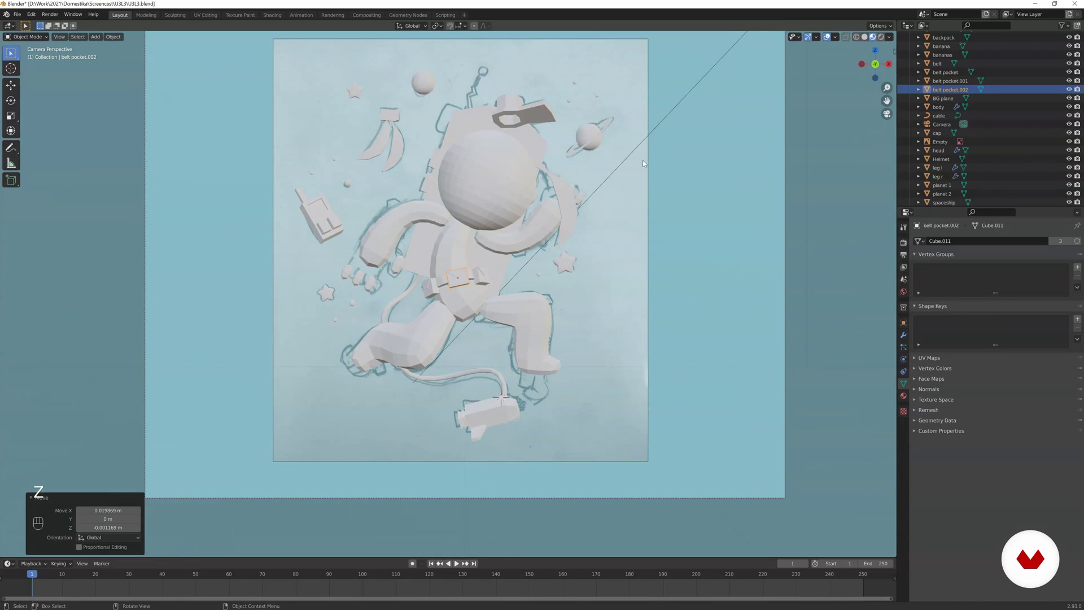
drag(614, 187, 616, 206)
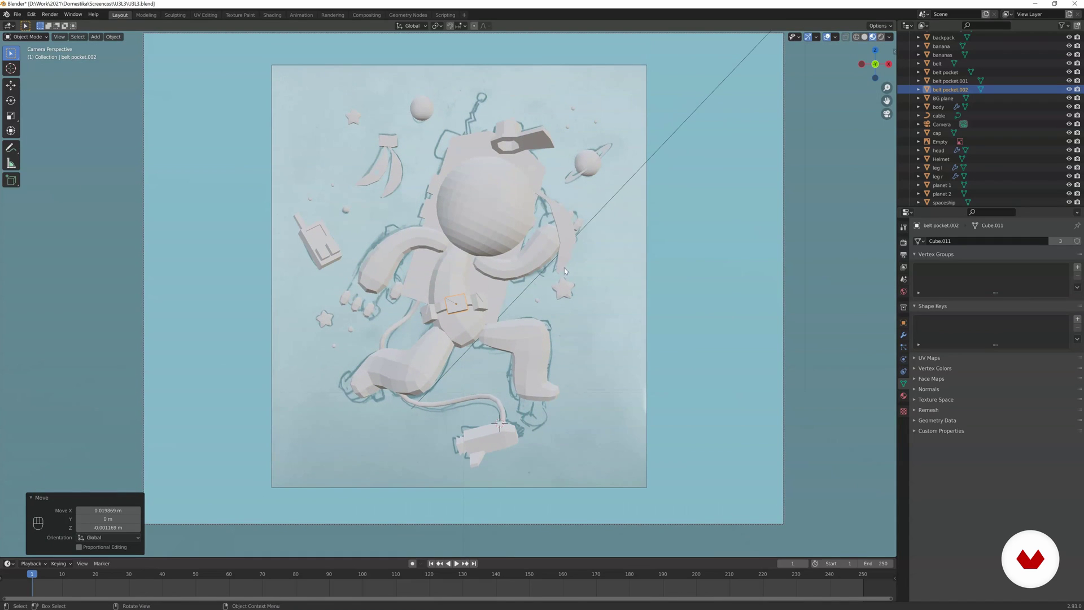